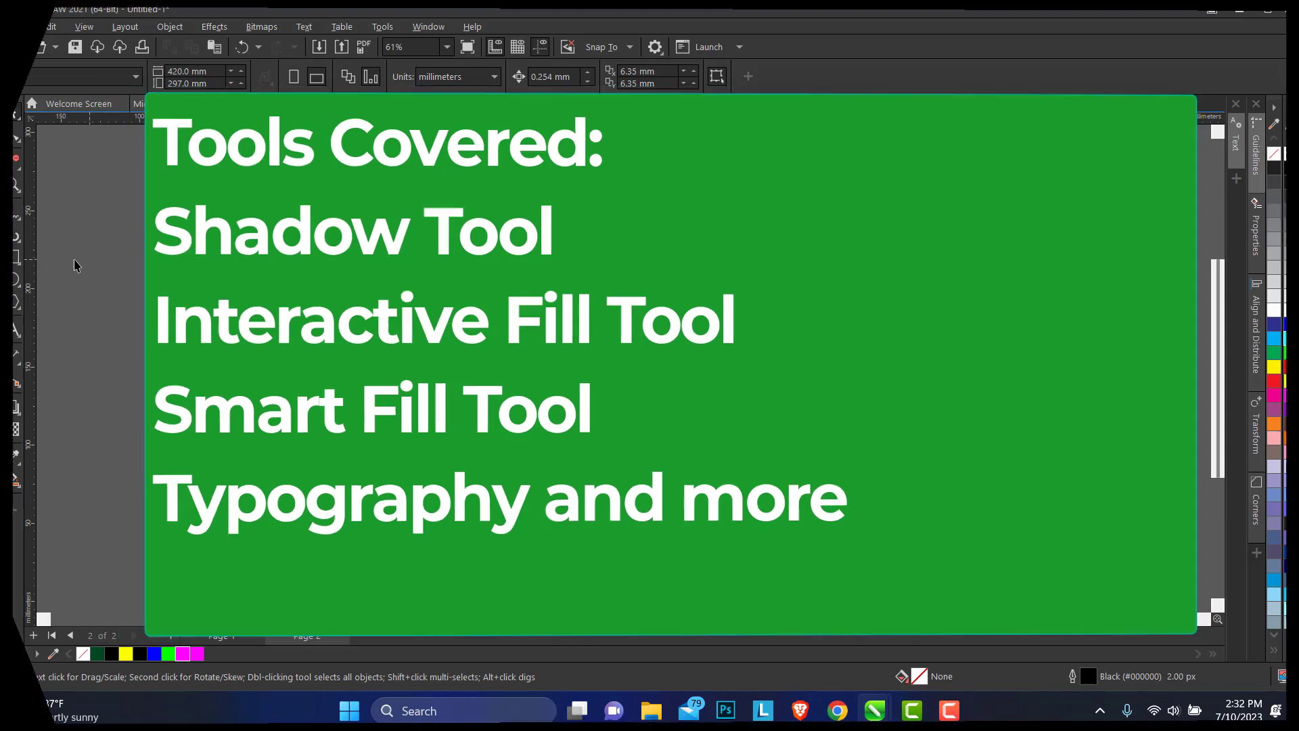
# Step: Draw a circle with the Ellipse tool and size it to exactly 100 mm by 100 mm
pyautogui.click(22, 291)
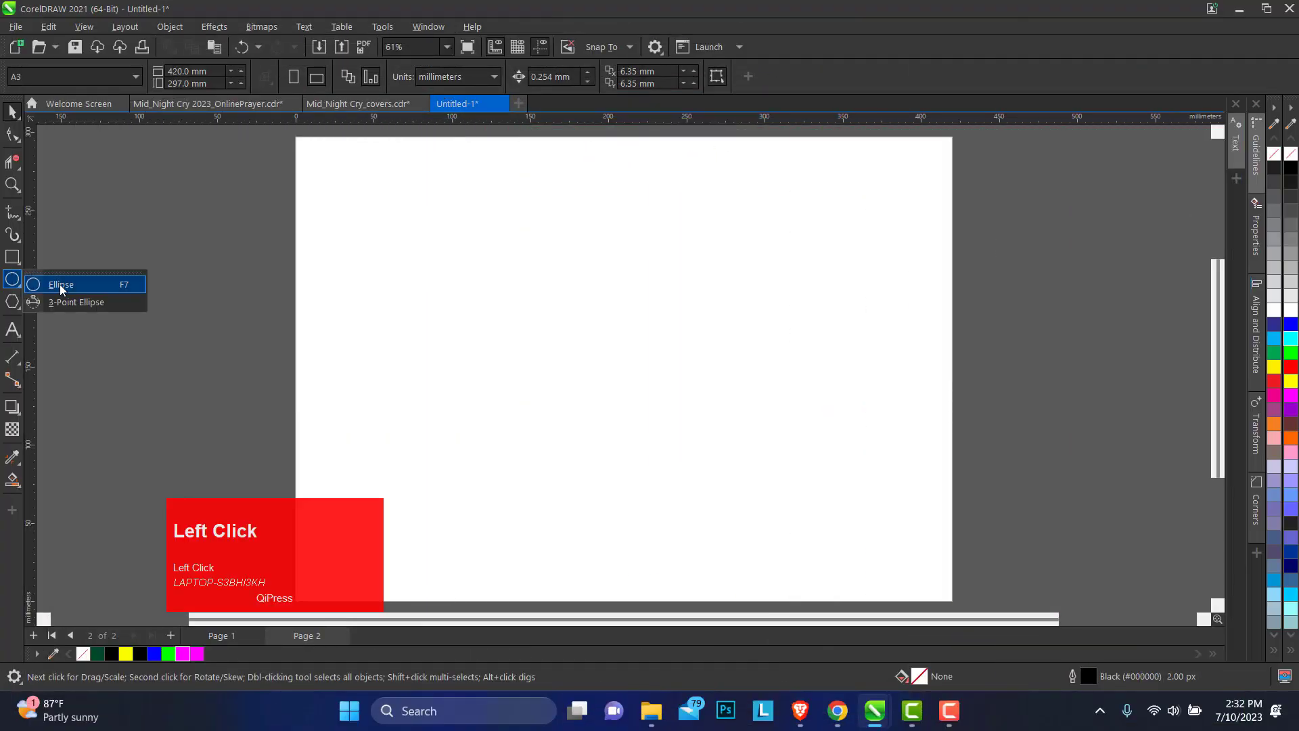
pyautogui.click(67, 289)
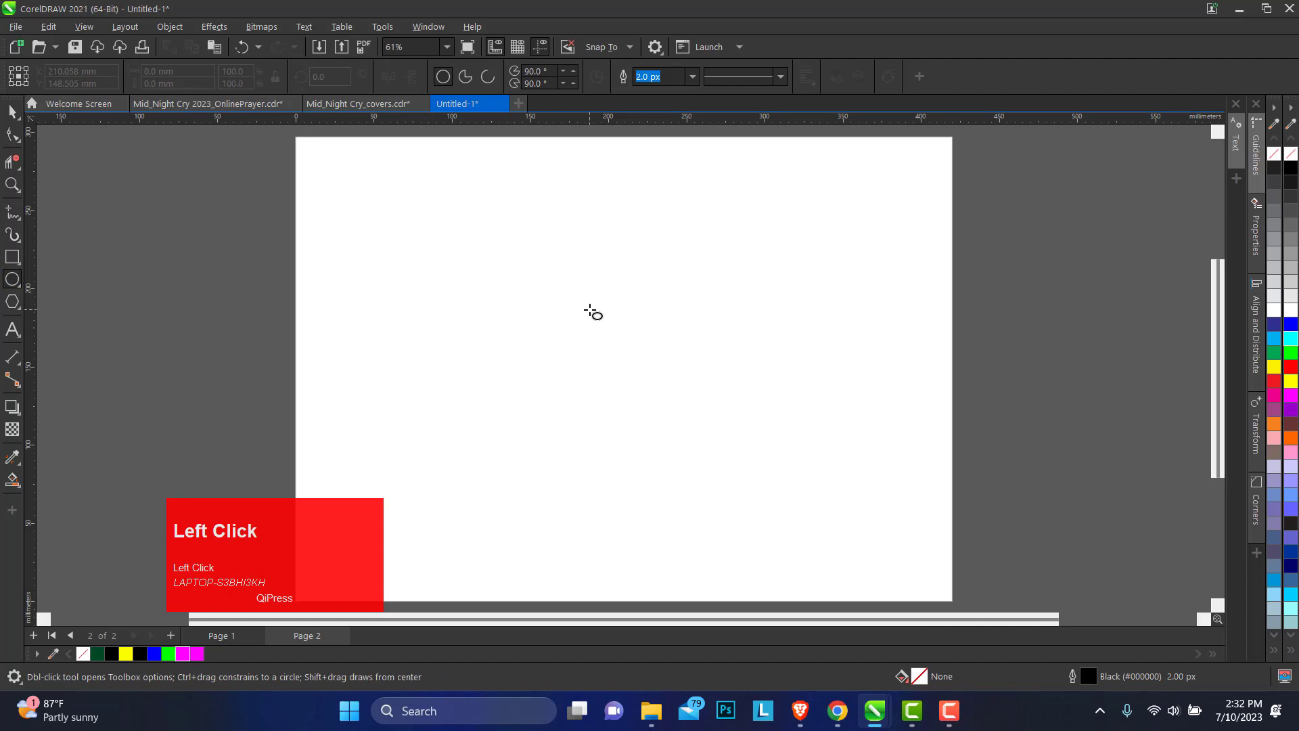
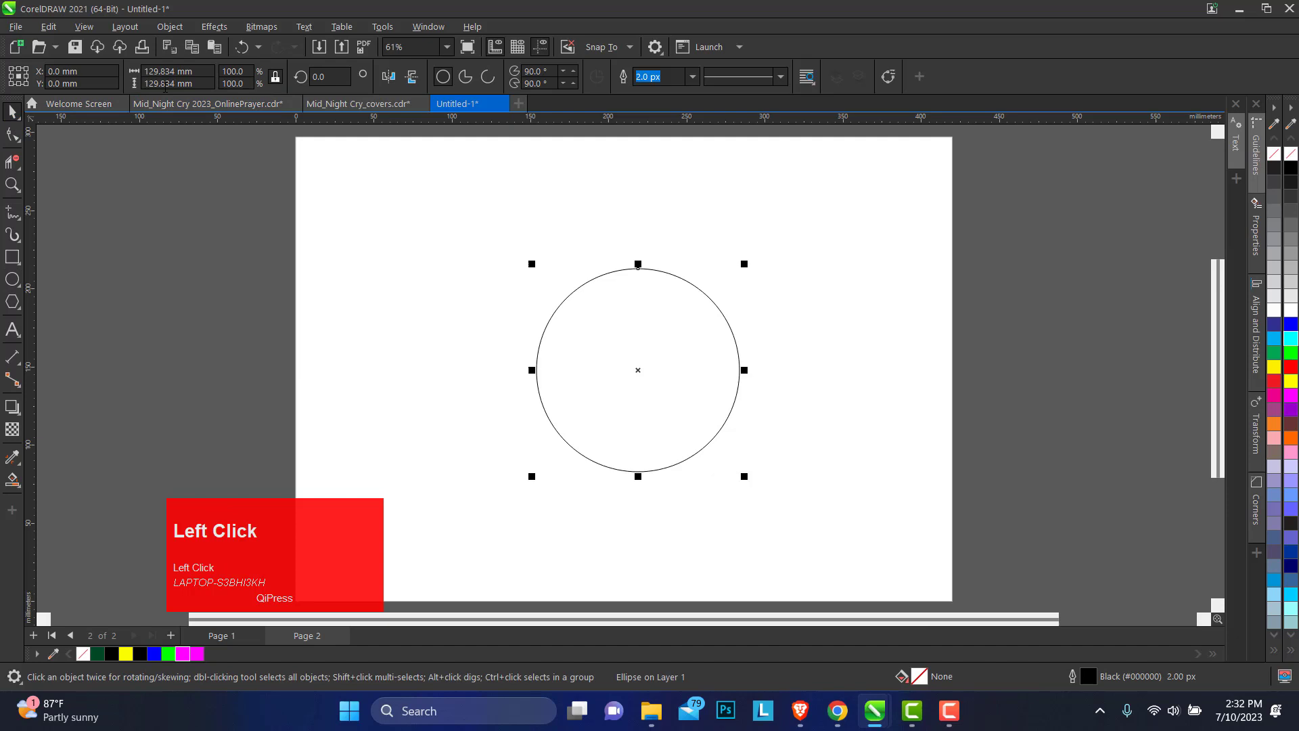
pyautogui.write('100')
pyautogui.press('Tab')
pyautogui.write('100')
pyautogui.press('Return')
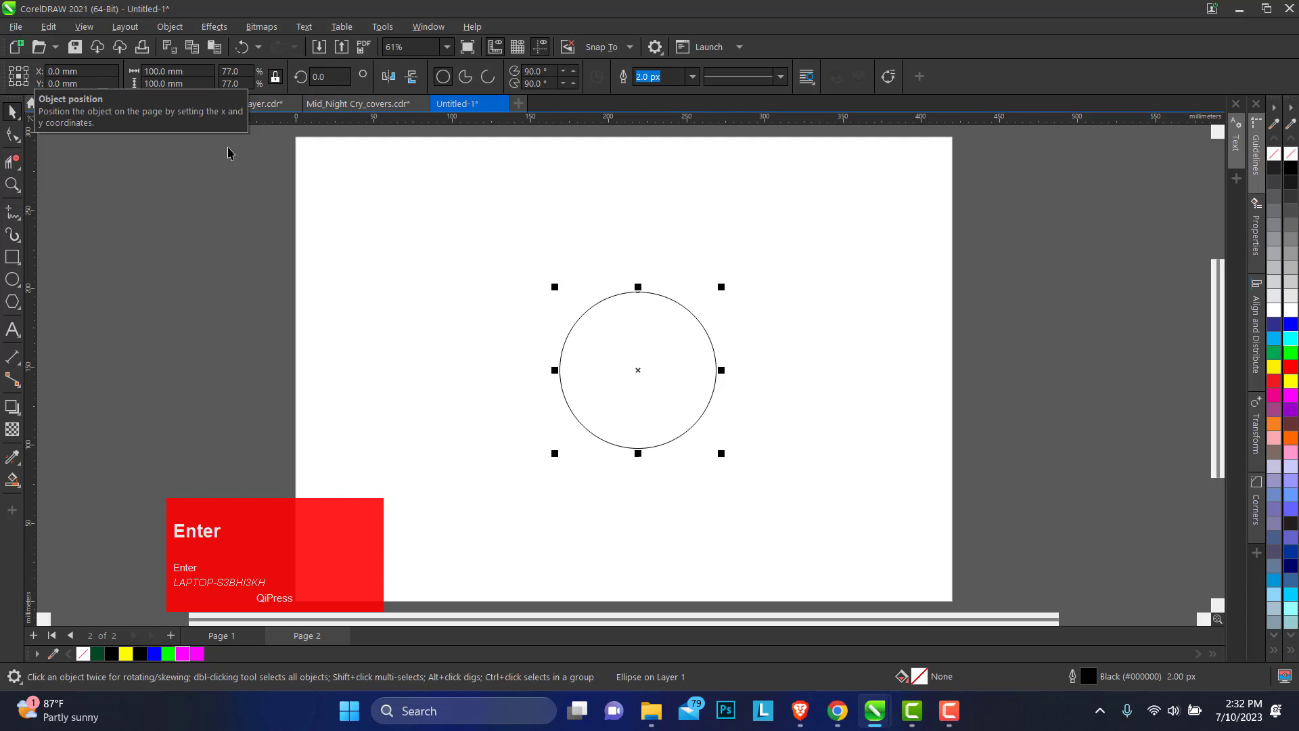
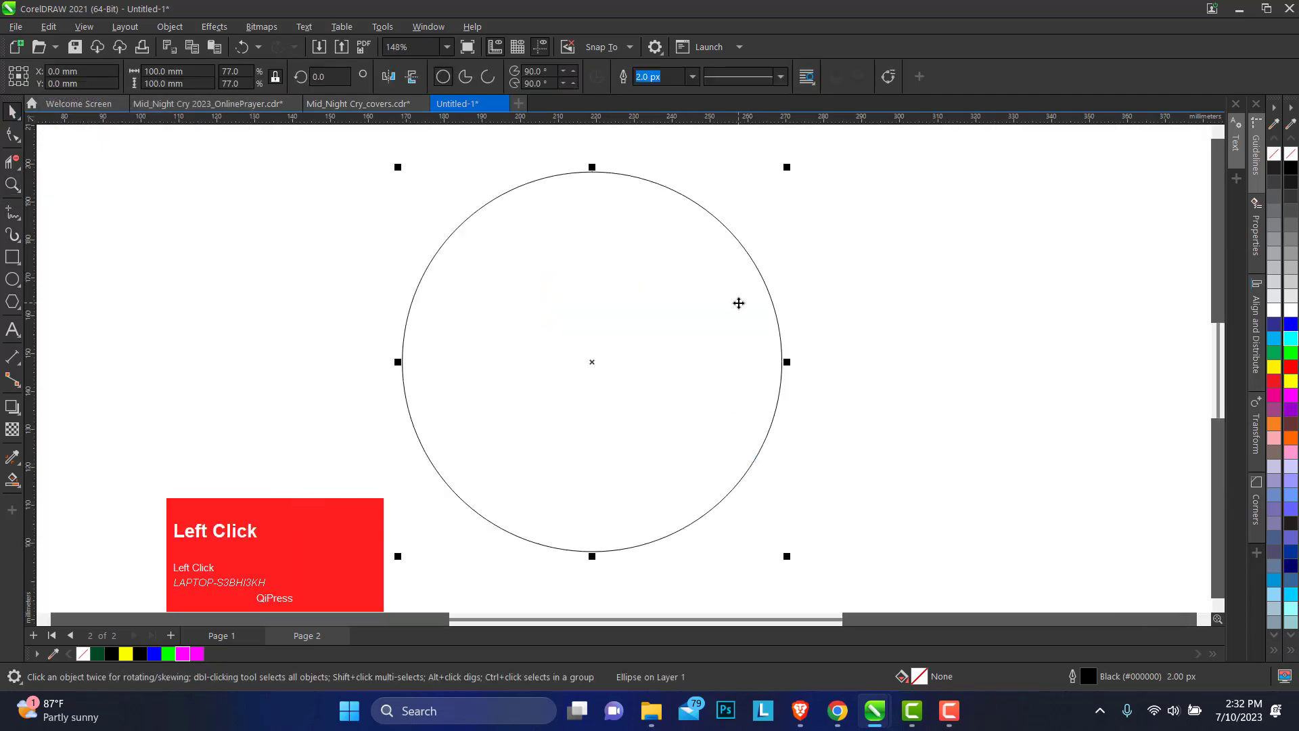
# Step: Duplicate the circle and size the copy to 60 mm by 60 mm
pyautogui.press('ctrl+c')
pyautogui.press('ctrl+v')
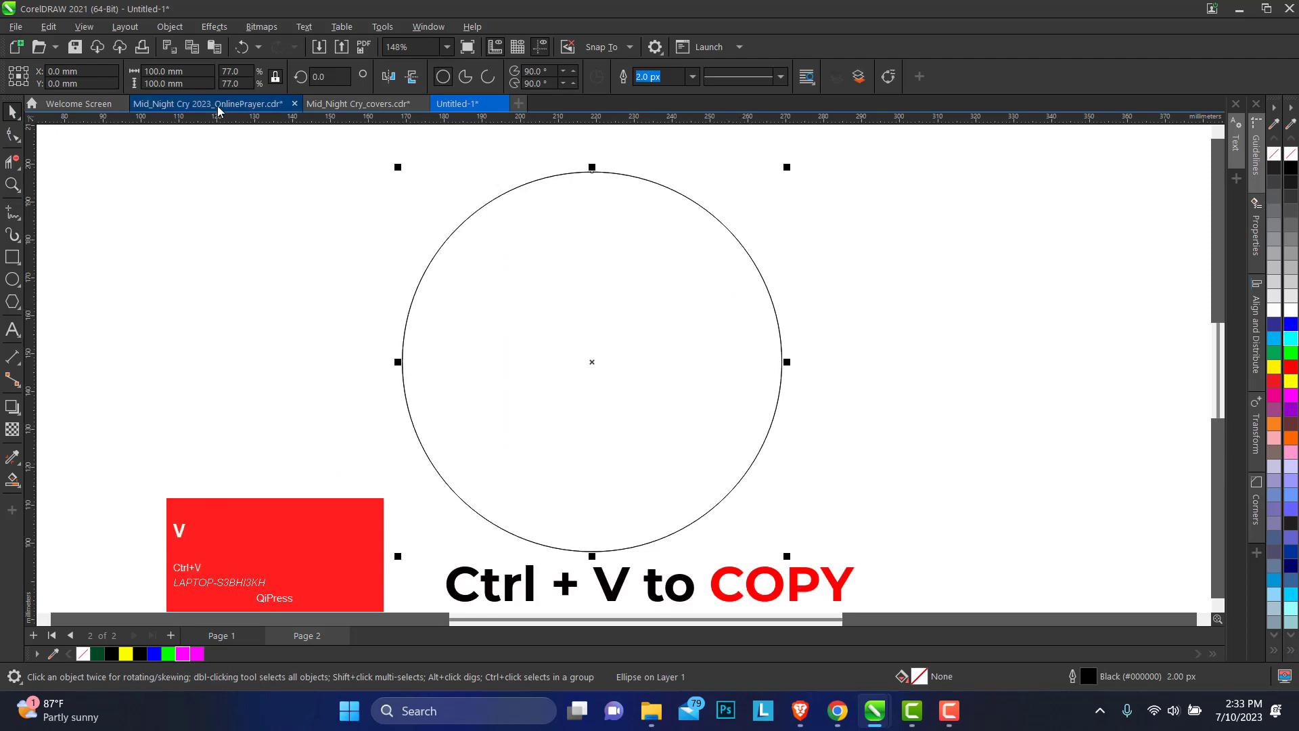
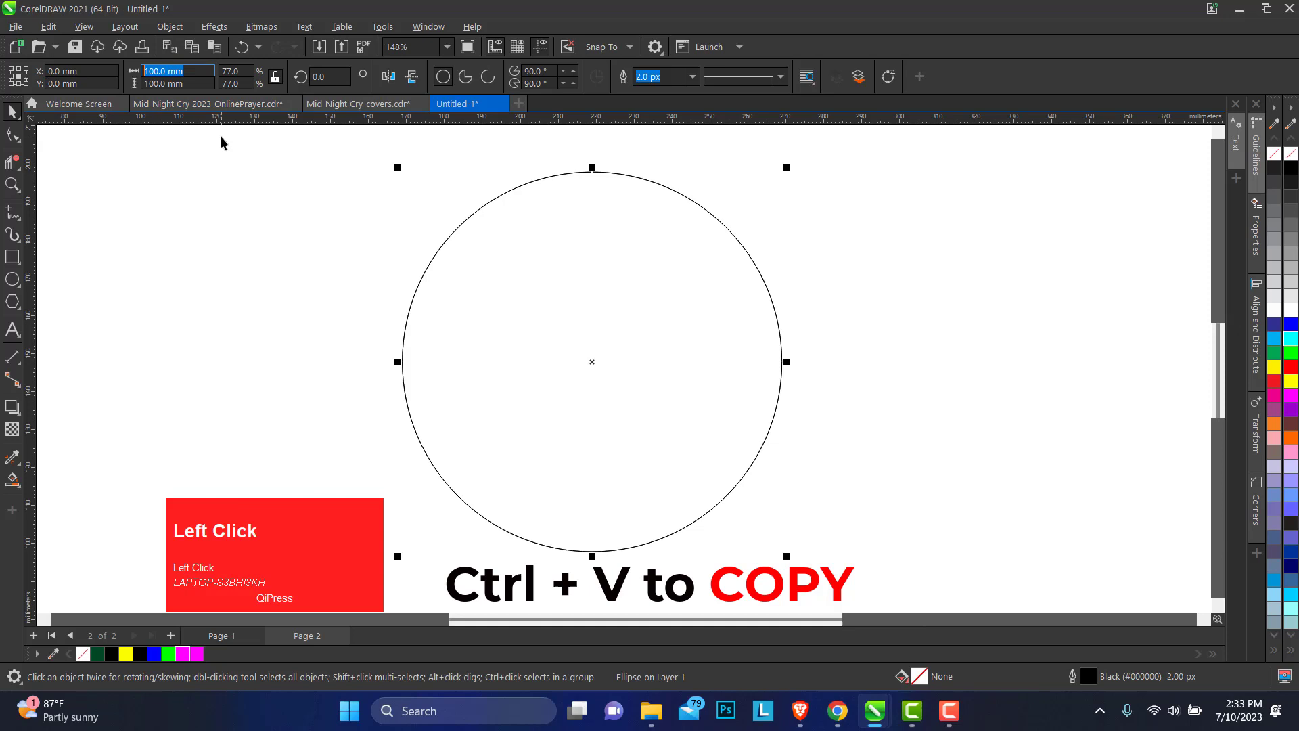
pyautogui.press('6')
pyautogui.press('Tab')
pyautogui.write('60')
pyautogui.press('Return')
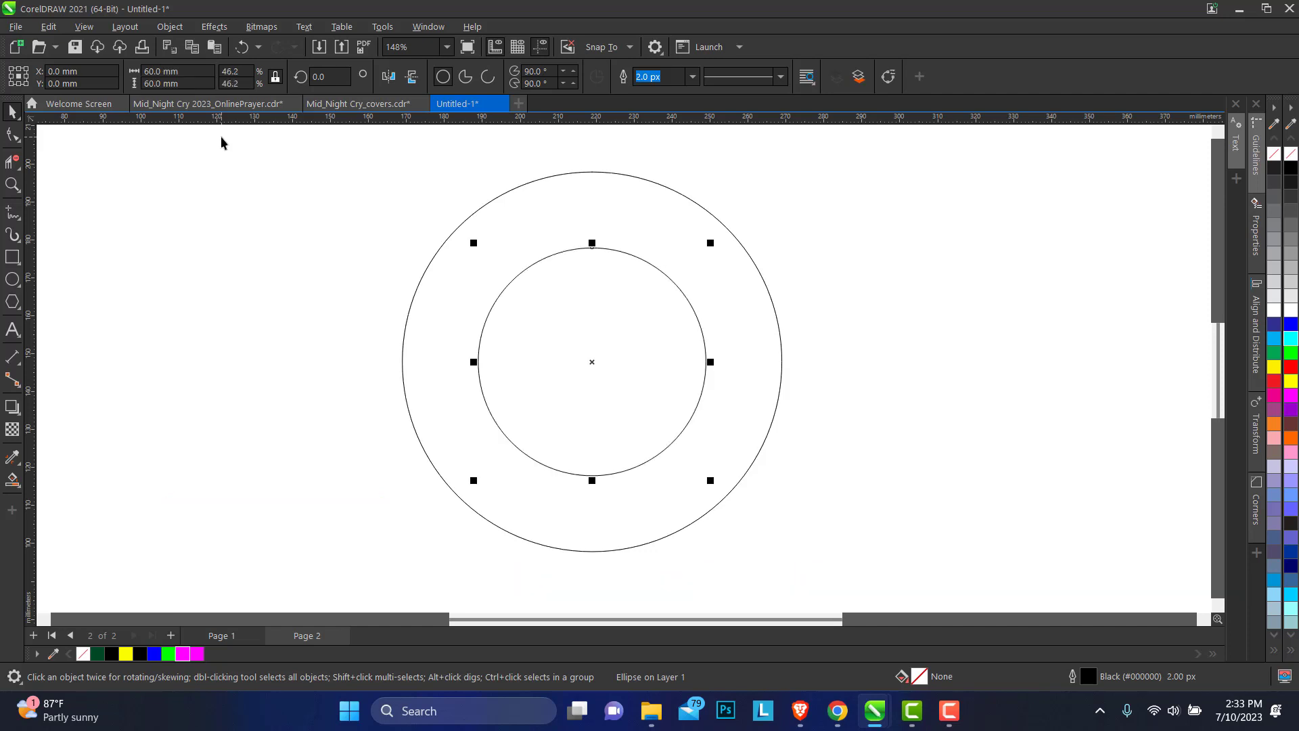
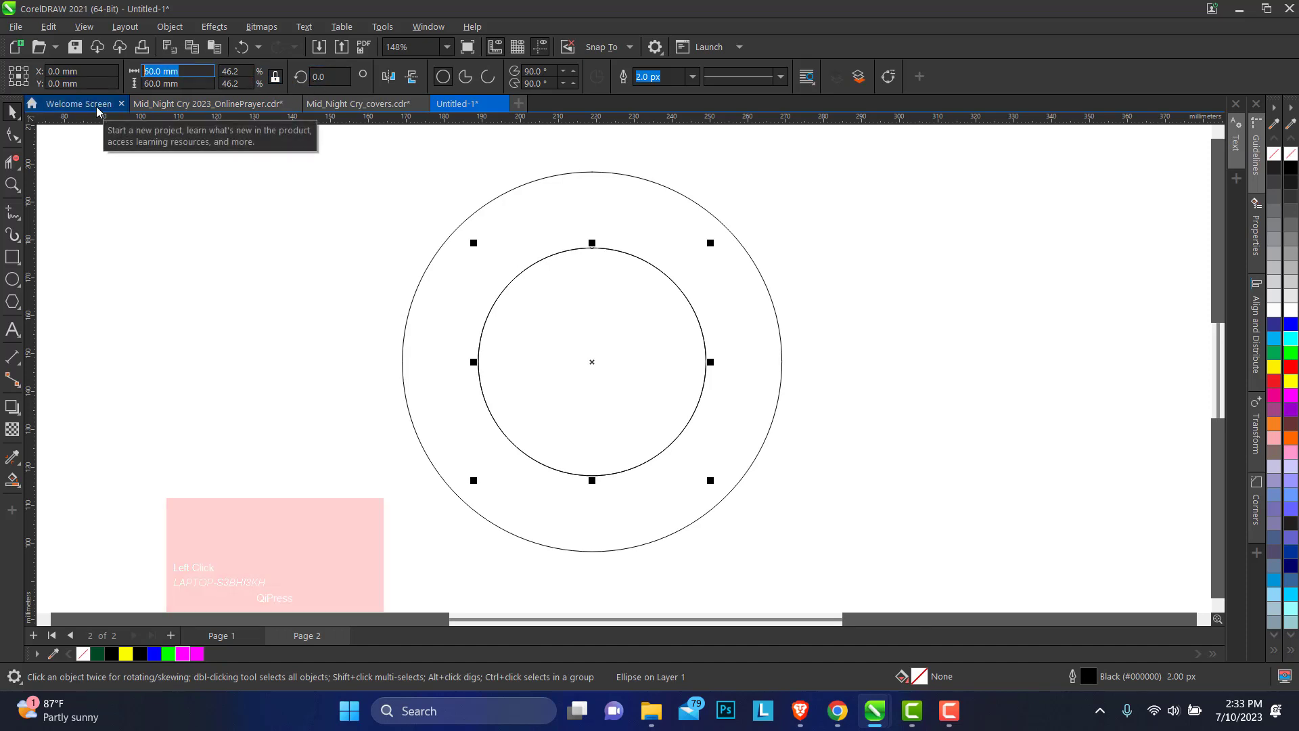
# Step: Size a second duplicate circle to 80 mm by 80 mm, concentric with the others
pyautogui.write('80')
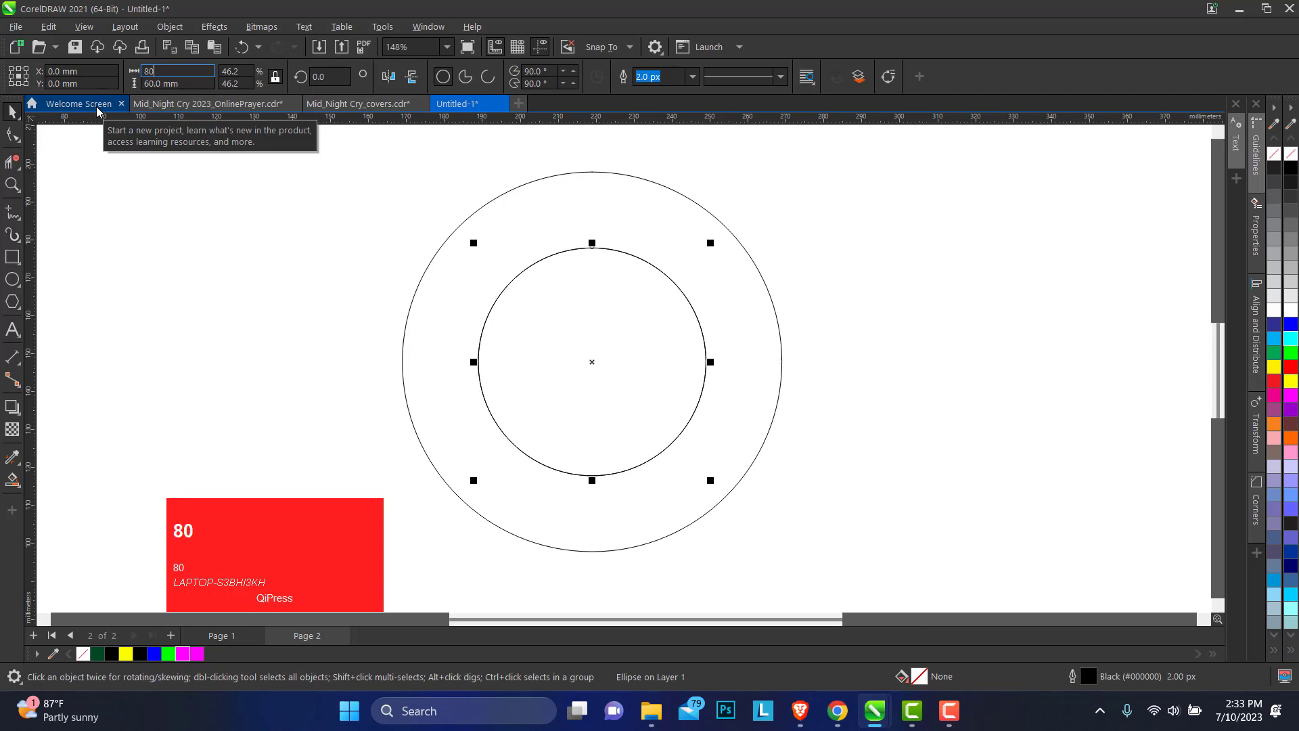
pyautogui.press('Tab')
pyautogui.write('80')
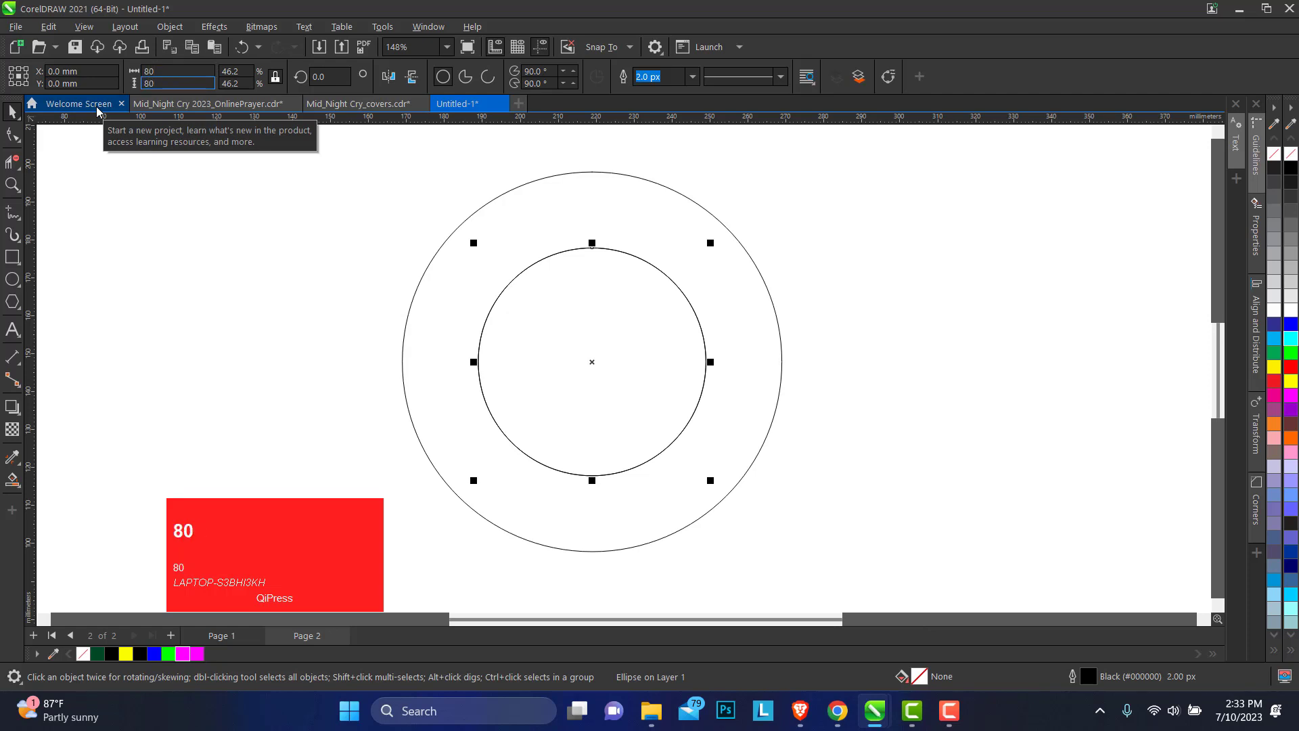
pyautogui.press('Return')
# Step: Select the two inner circles and align them against the outer circle's side
pyautogui.moveTo(865, 205); pyautogui.dragTo(833, 259)
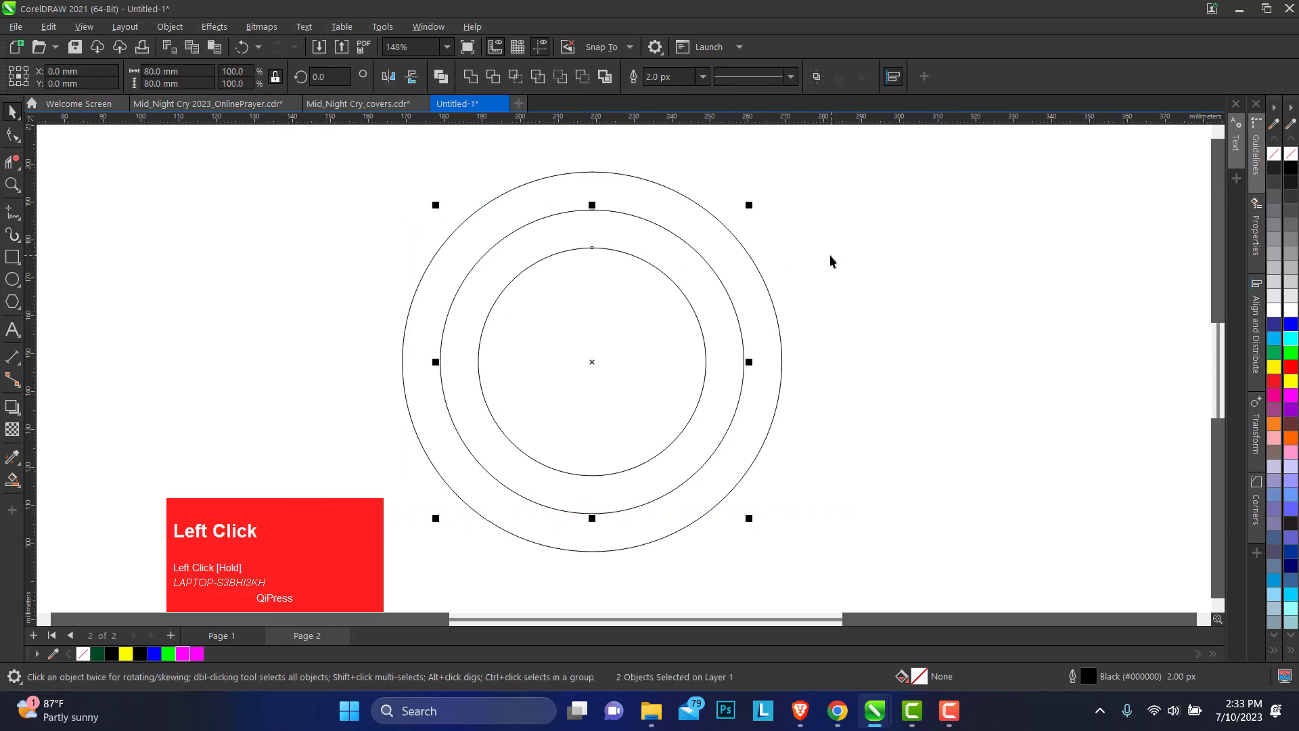
pyautogui.press('r')
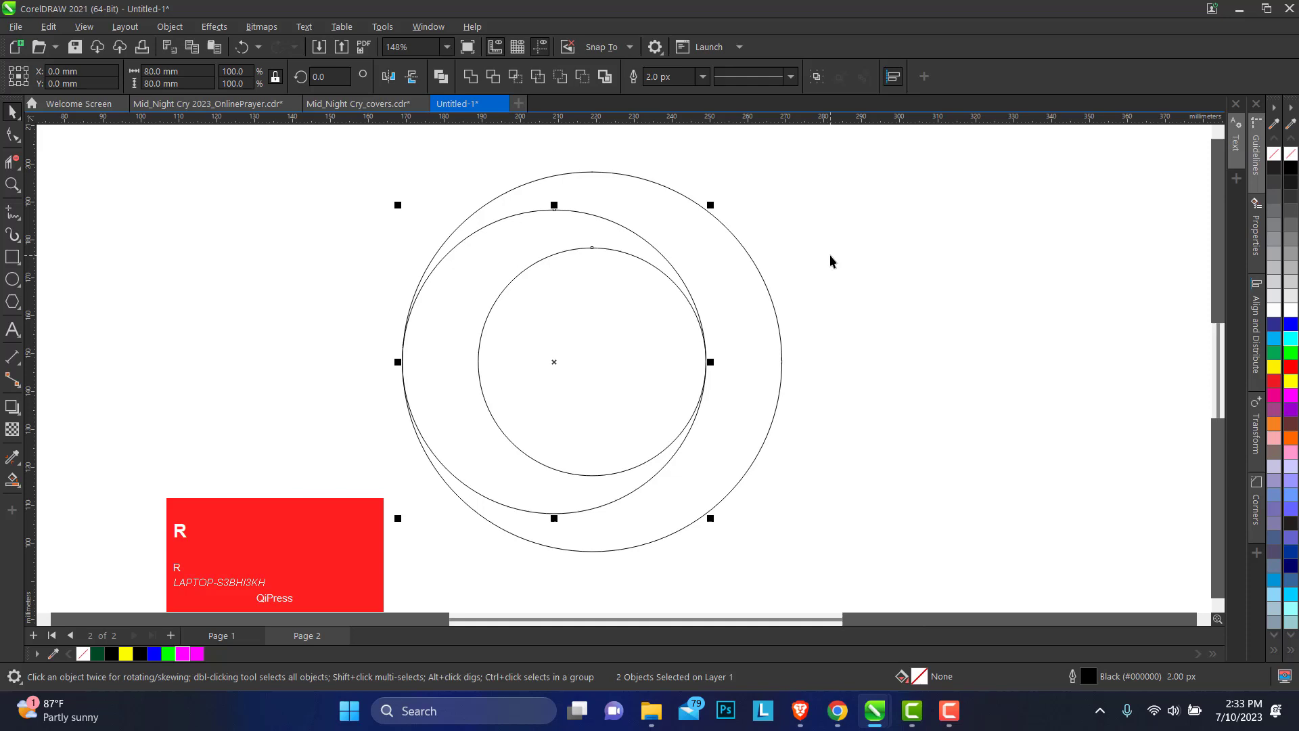
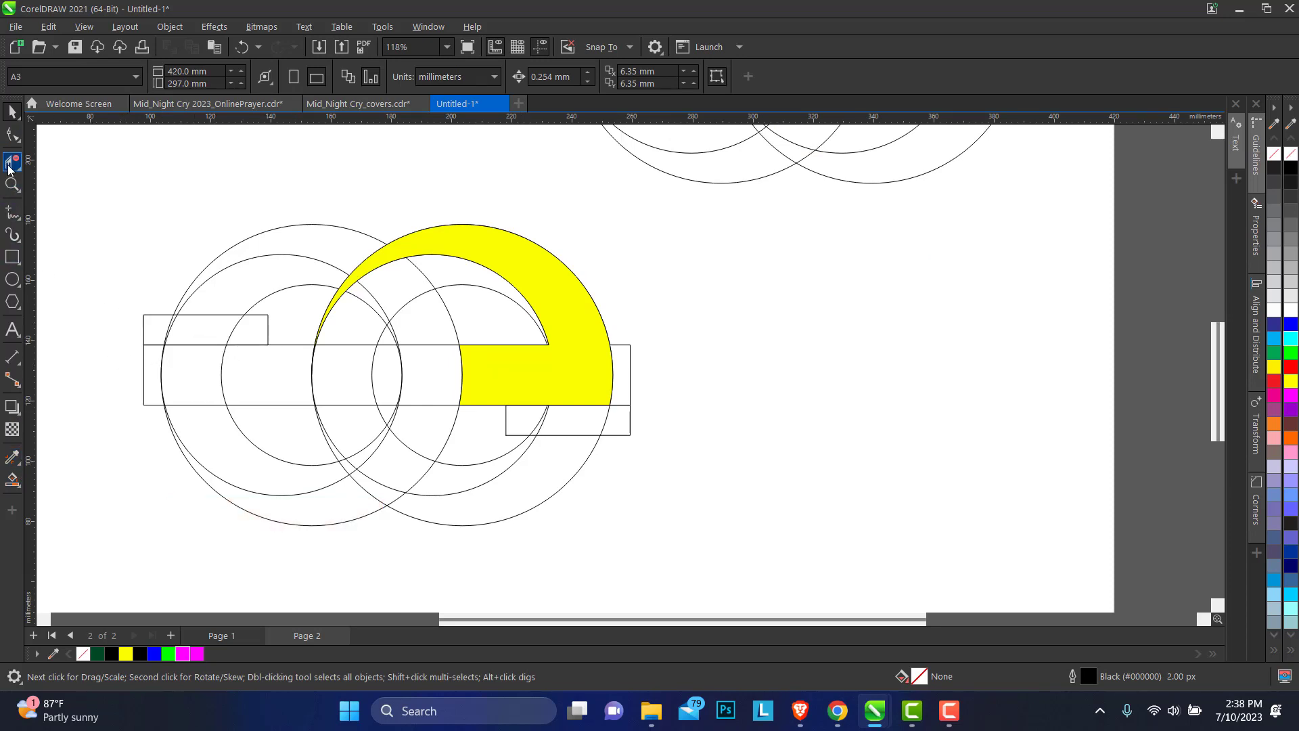
# Step: Switch to the Virtual Segment Delete tool for trimming between intersections
pyautogui.click(14, 167)
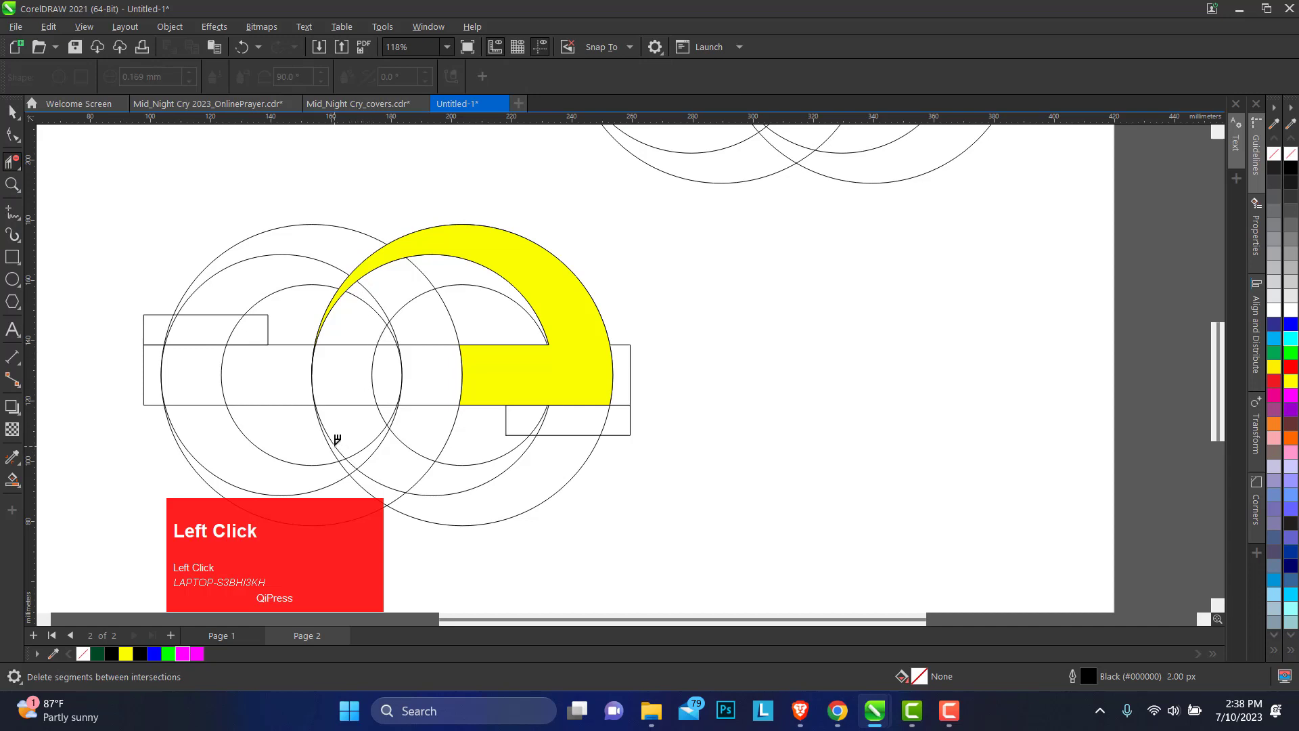
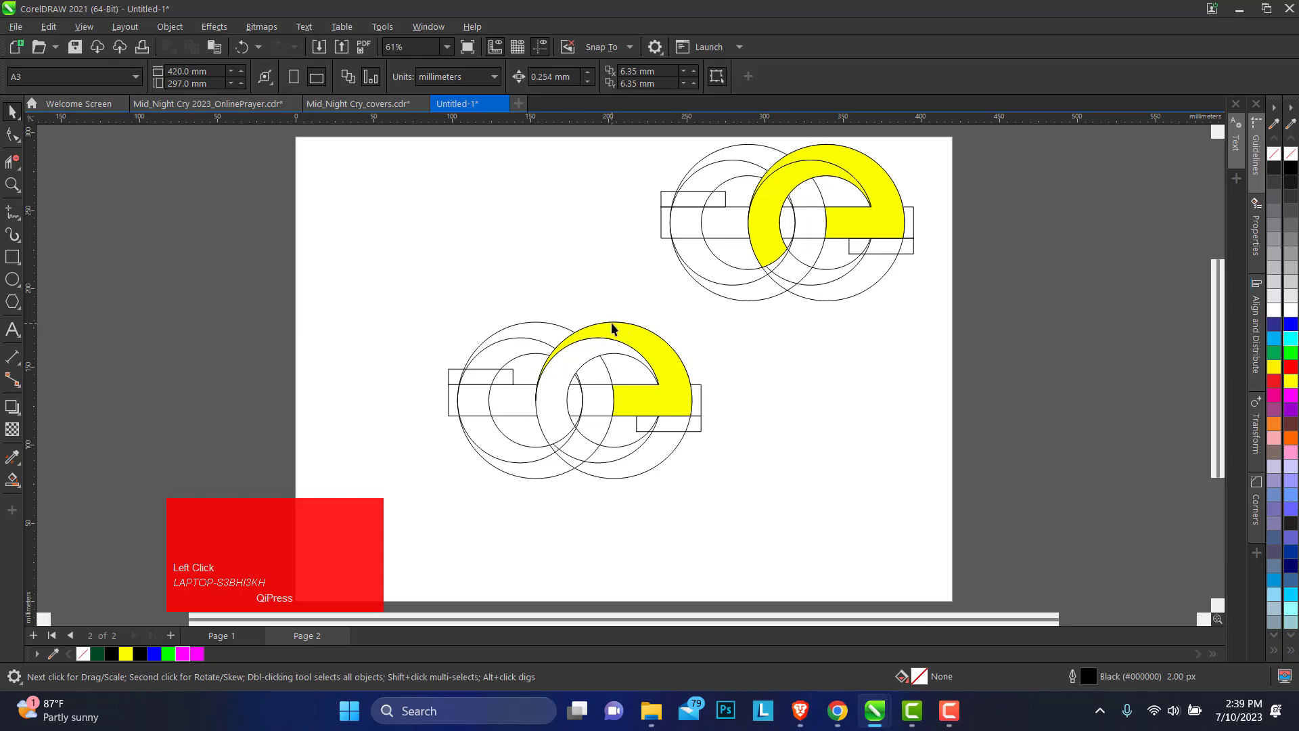
# Step: Delete the lower yellow e, regroup the construction, and Smart Fill the left ring's upper band yellow
pyautogui.click(369, 333)
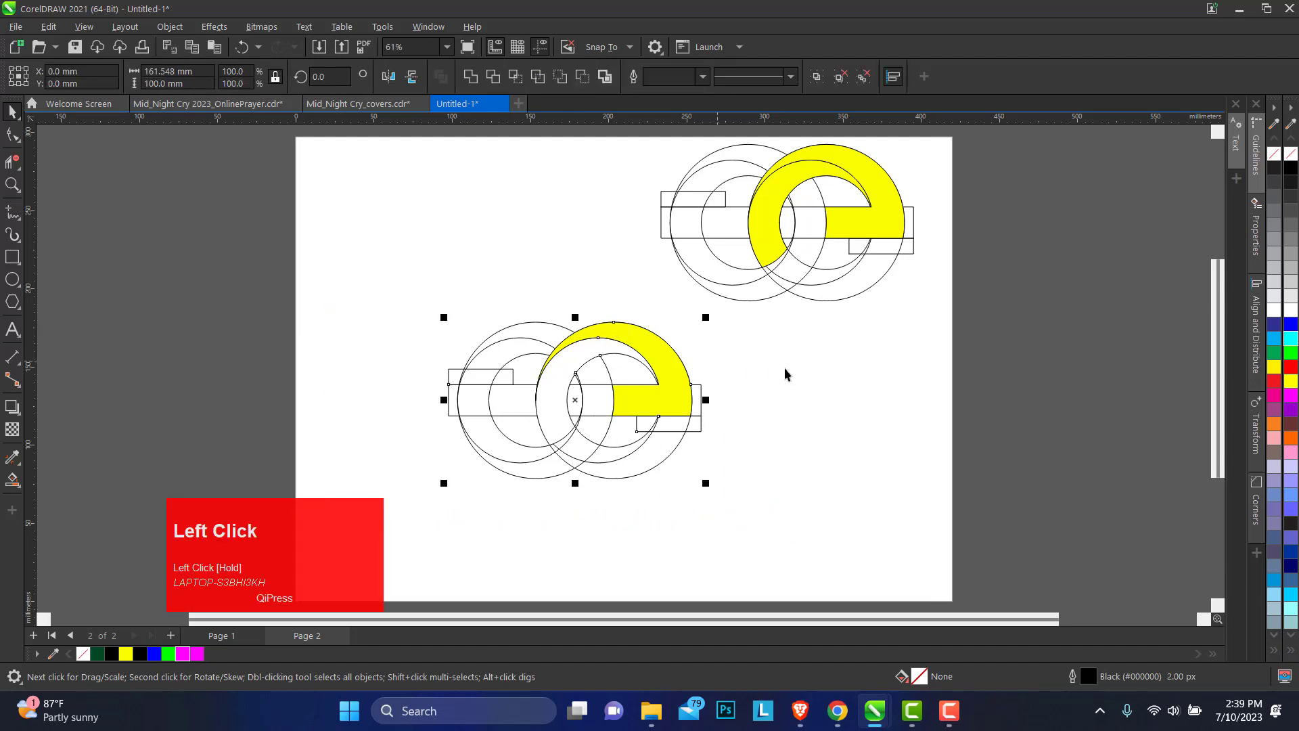
pyautogui.press('Delete')
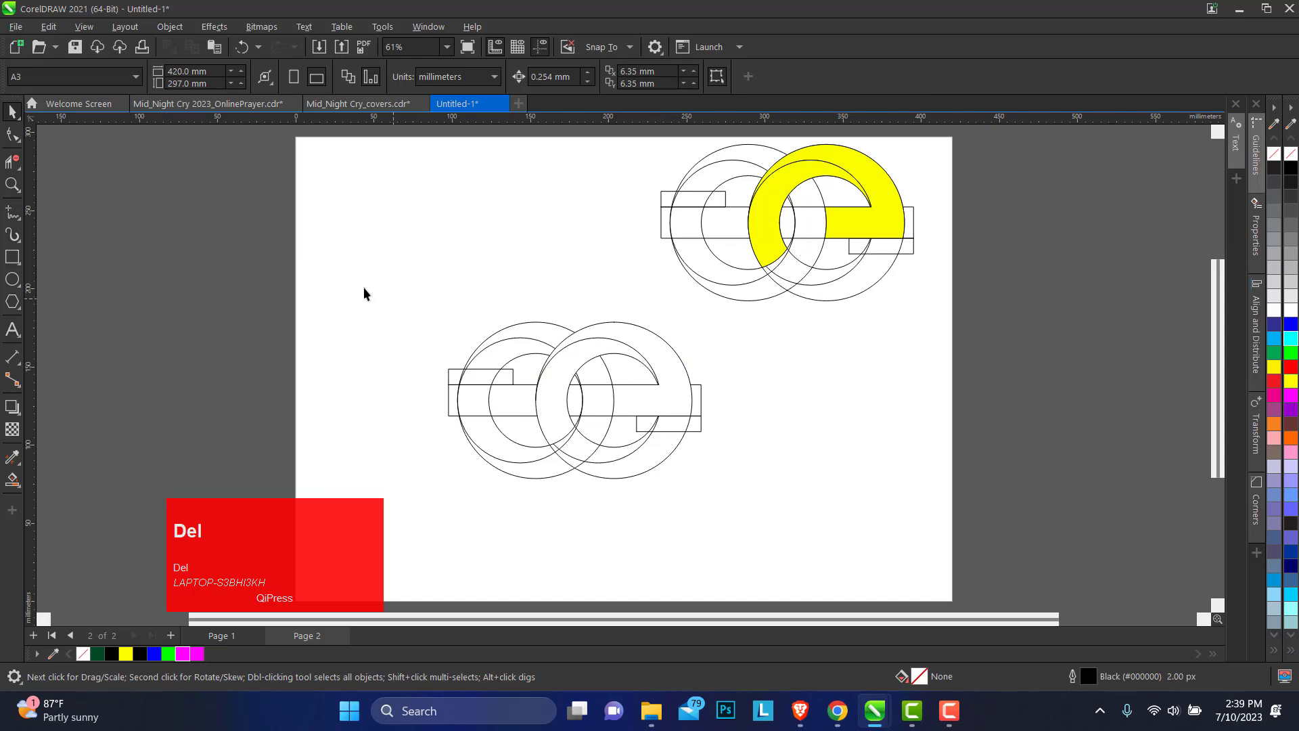
pyautogui.moveTo(488, 391); pyautogui.dragTo(729, 492)
pyautogui.press('ctrl+g')
pyautogui.moveTo(530, 402); pyautogui.dragTo(763, 334)
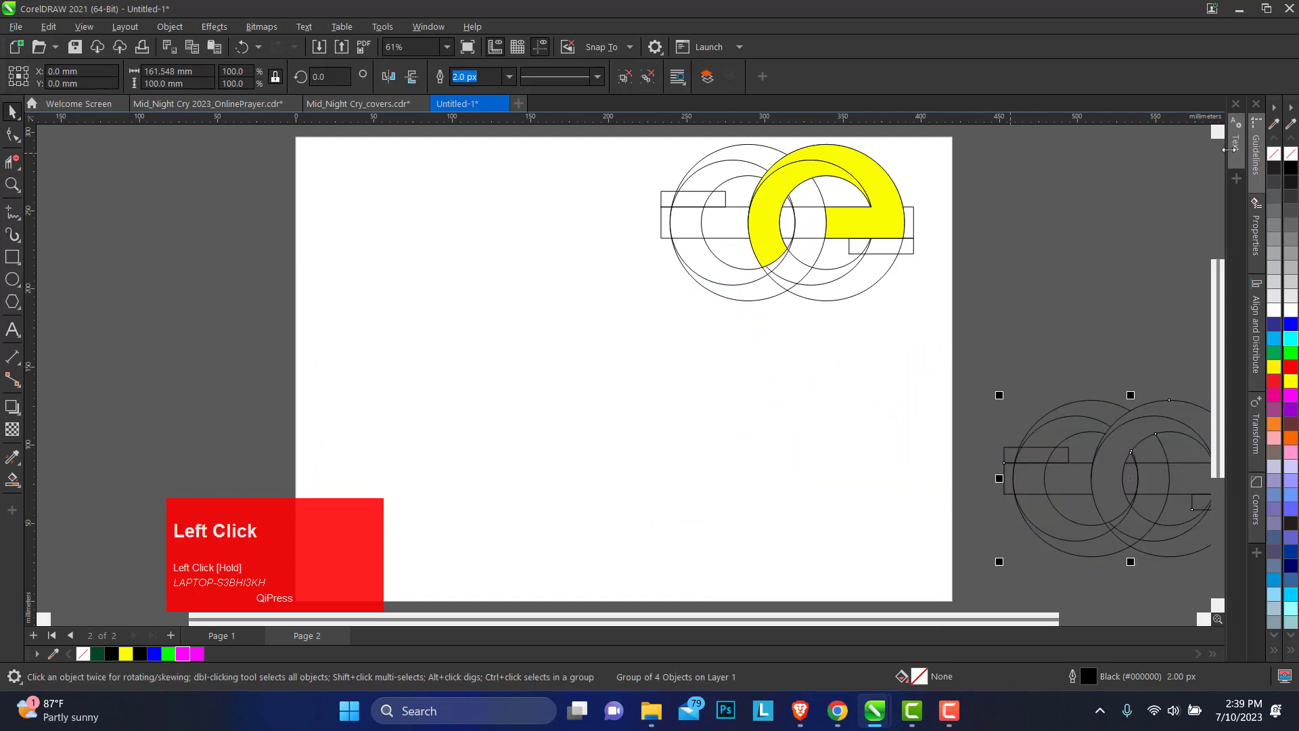
pyautogui.press('ctrl+z')
pyautogui.click(423, 286)
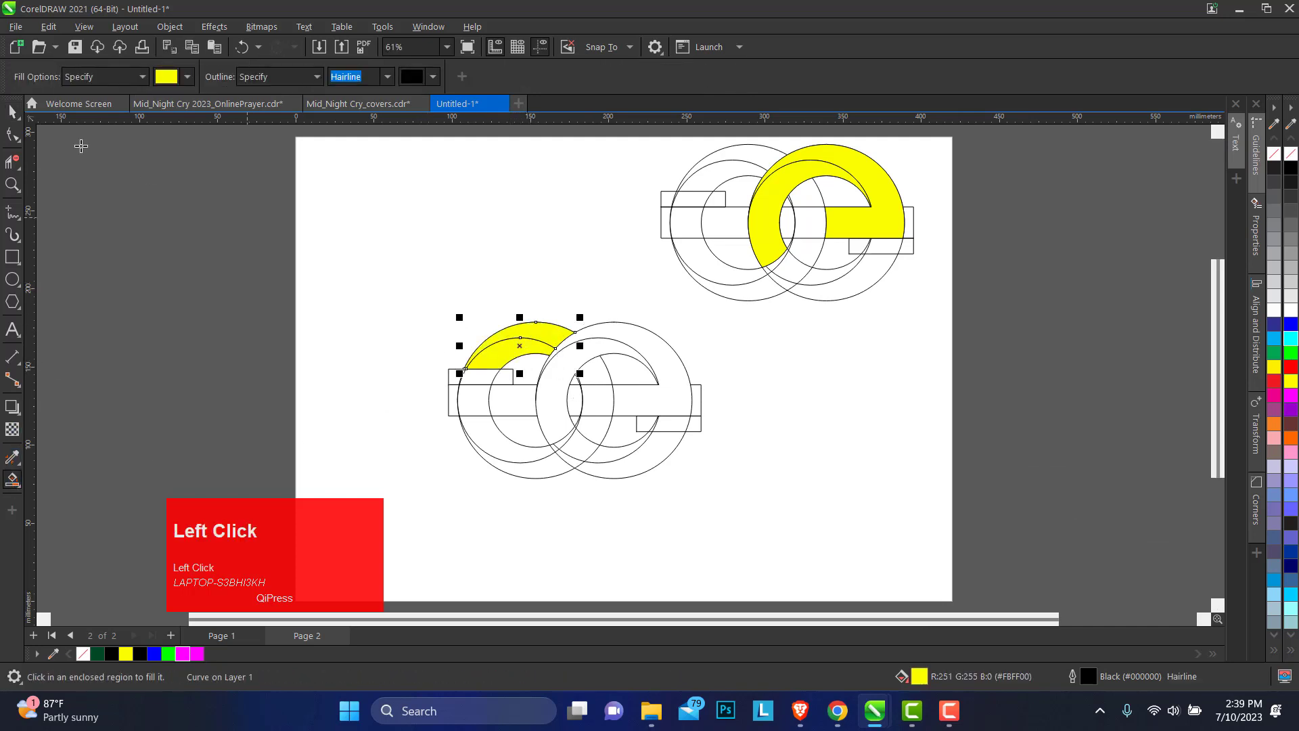
# Step: Move the yellow arc pieces aside, group them and rotate the group about 85 degrees
pyautogui.click(501, 349)
pyautogui.moveTo(526, 343); pyautogui.dragTo(576, 183)
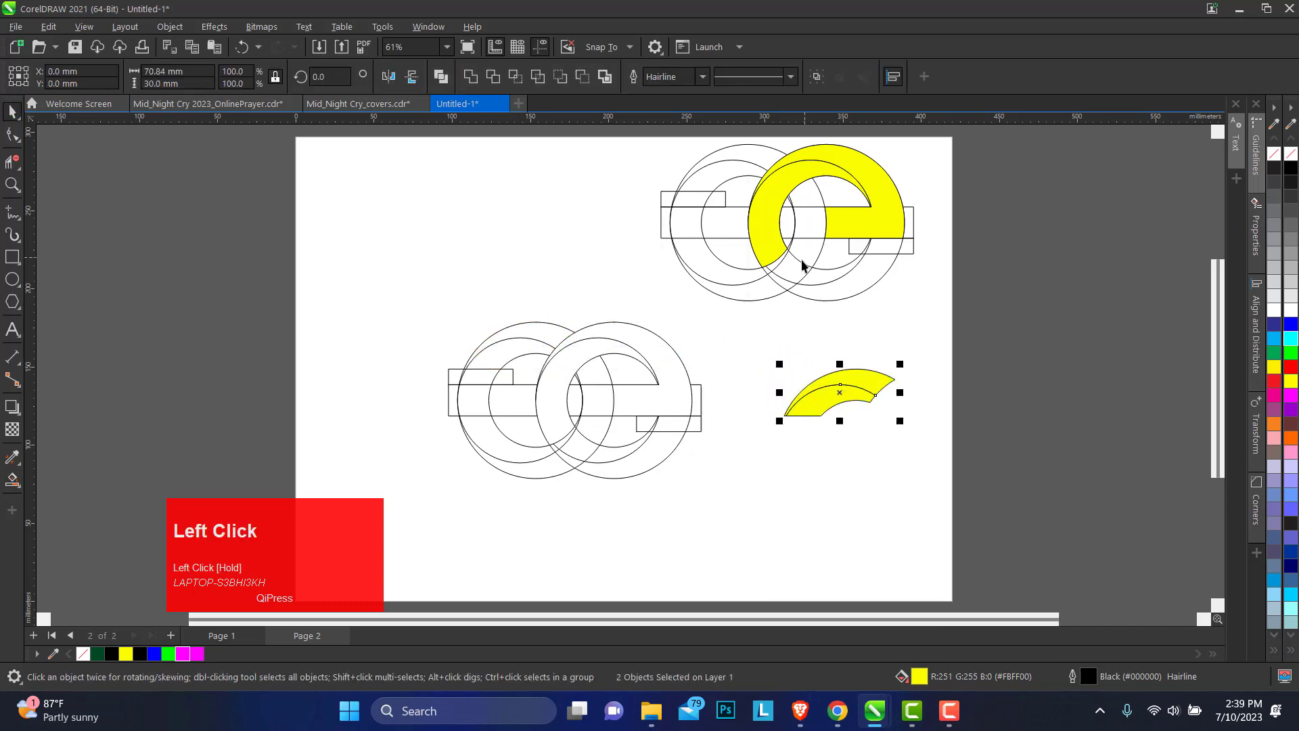
pyautogui.press('ctrl+g')
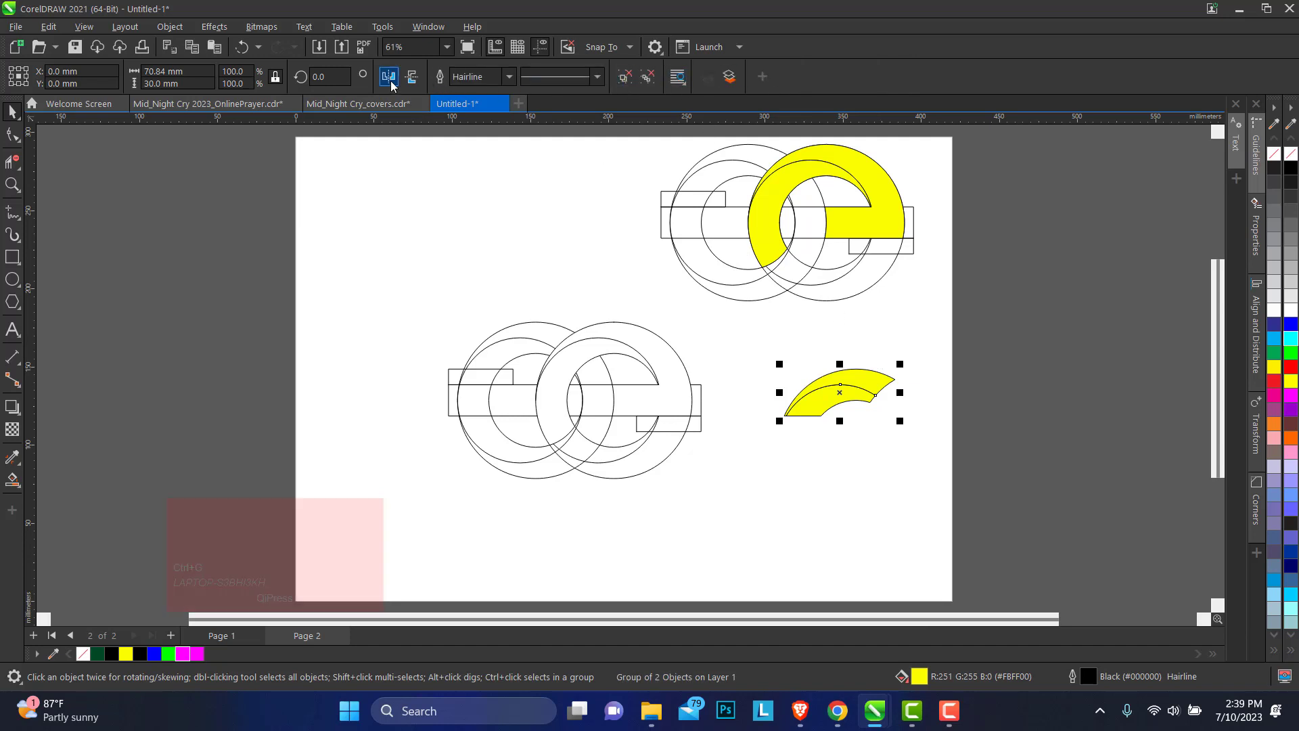
pyautogui.moveTo(414, 82); pyautogui.dragTo(829, 386)
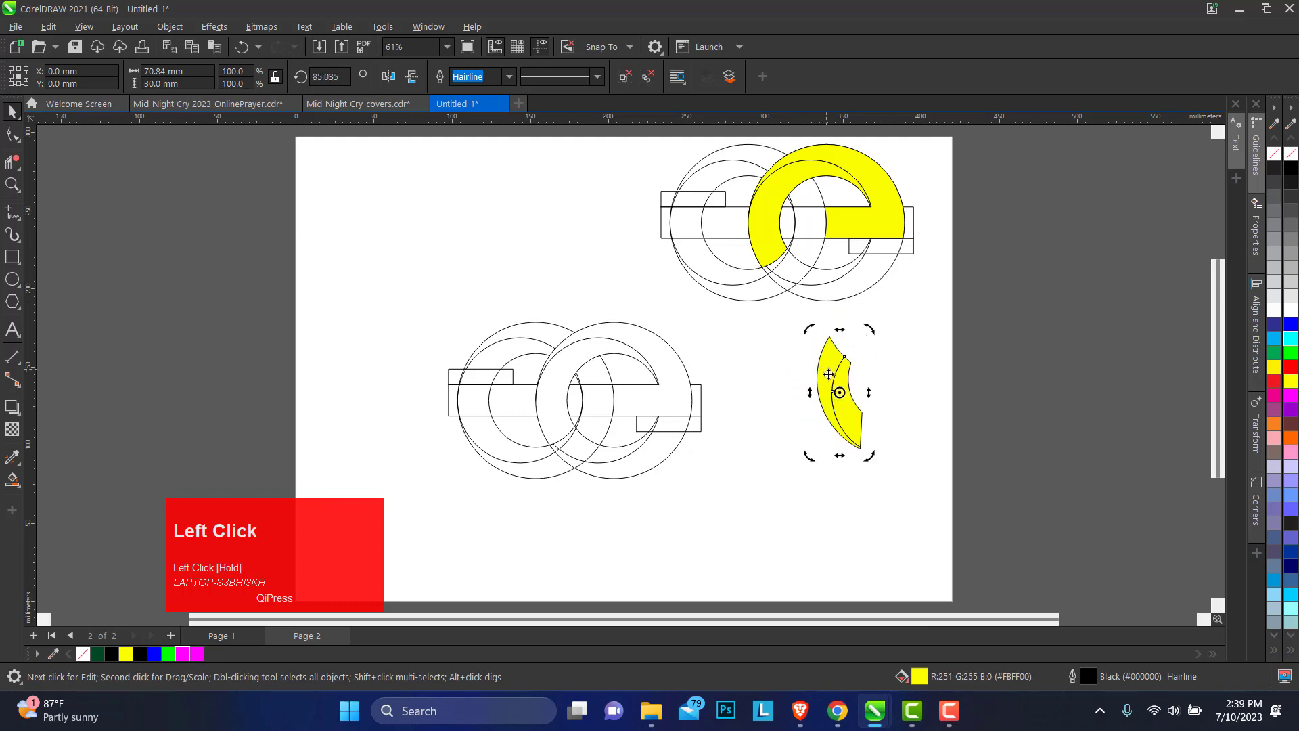
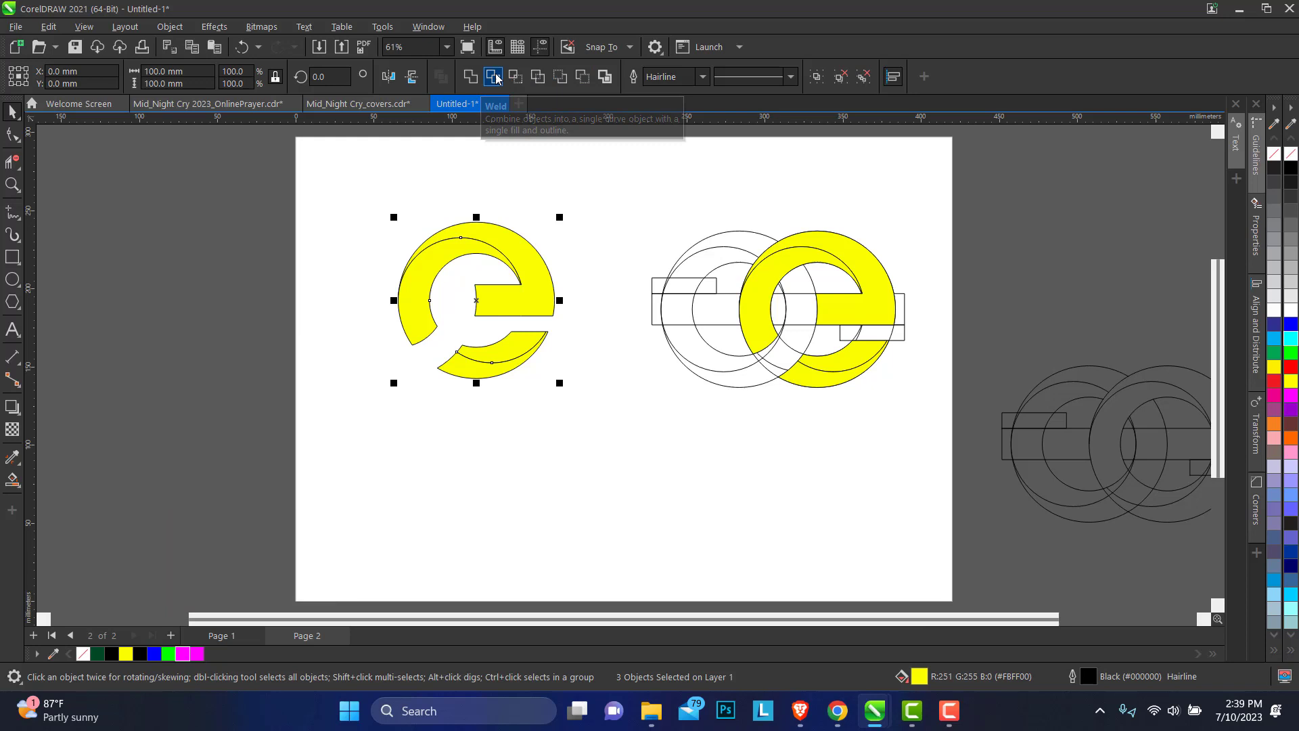
pyautogui.click(480, 84)
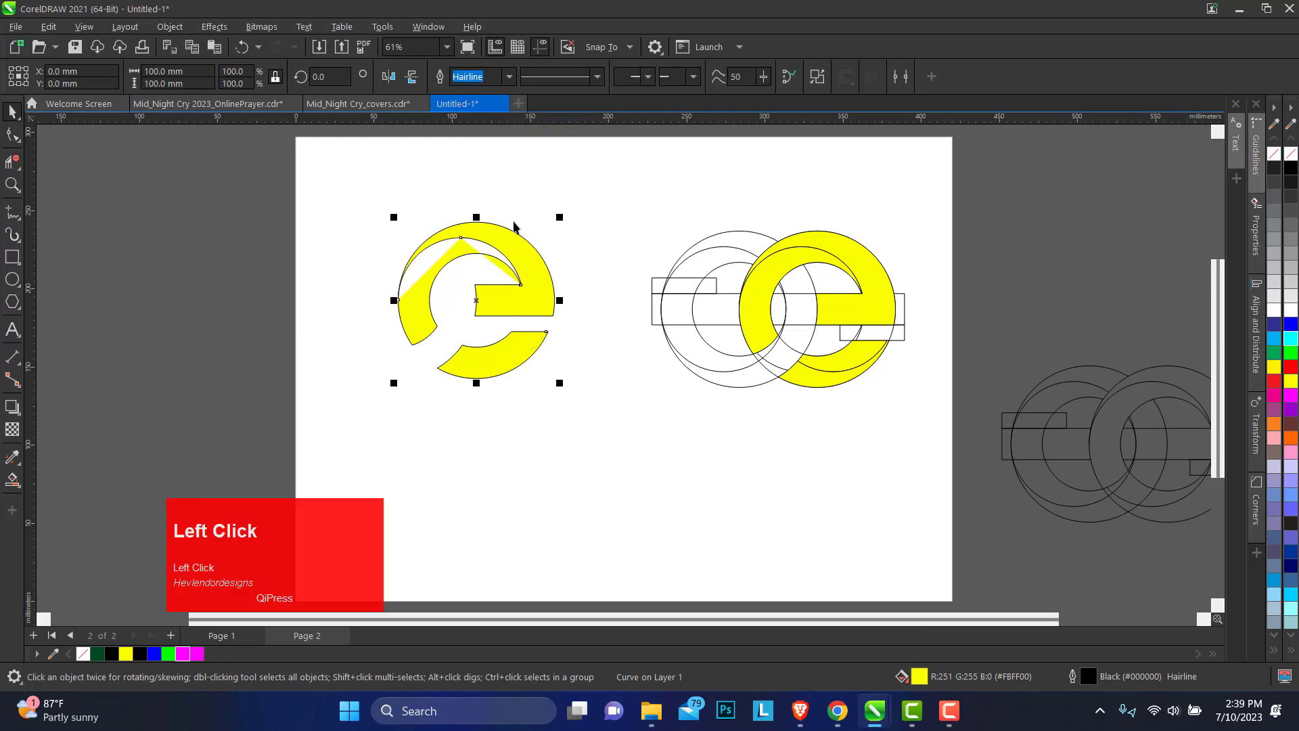
pyautogui.click(13, 188)
pyautogui.moveTo(13, 189); pyautogui.dragTo(19, 112)
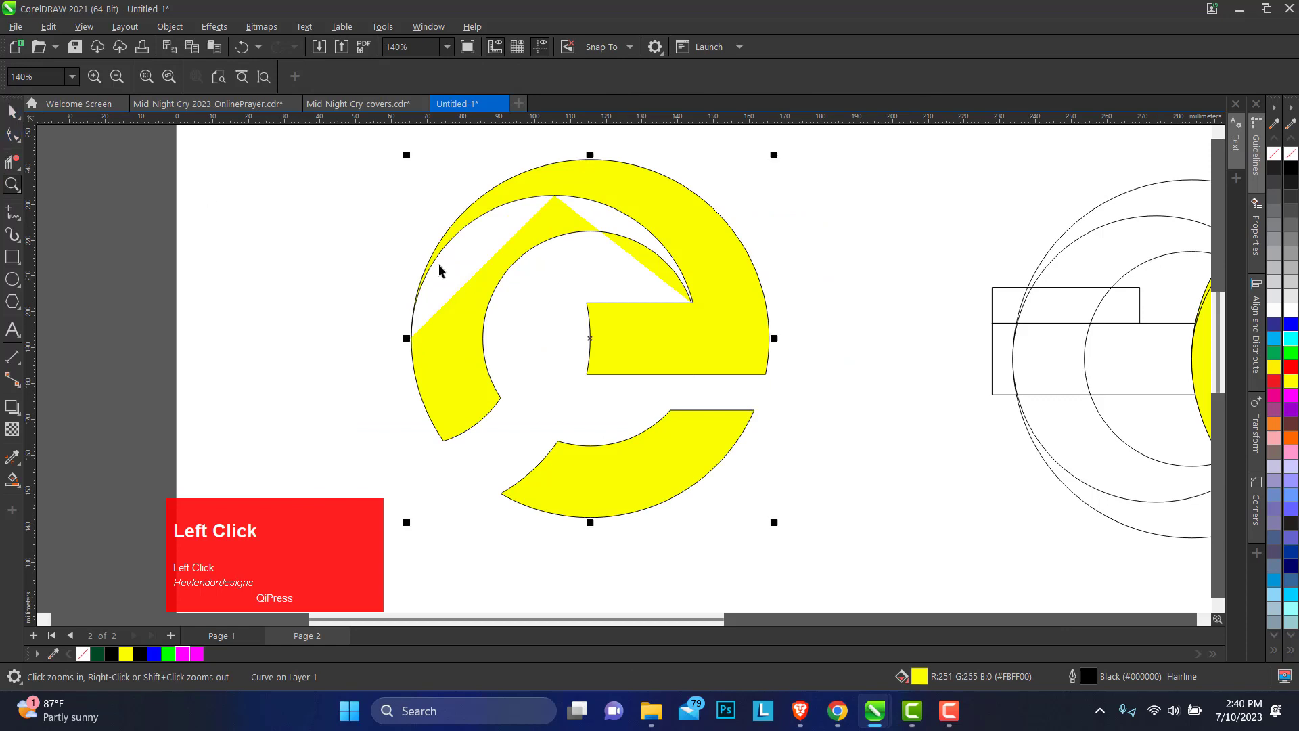
# Step: Undo the merge, place the boundary e outline, delete the yellow pieces and select the outline
pyautogui.press('ctrl+z')
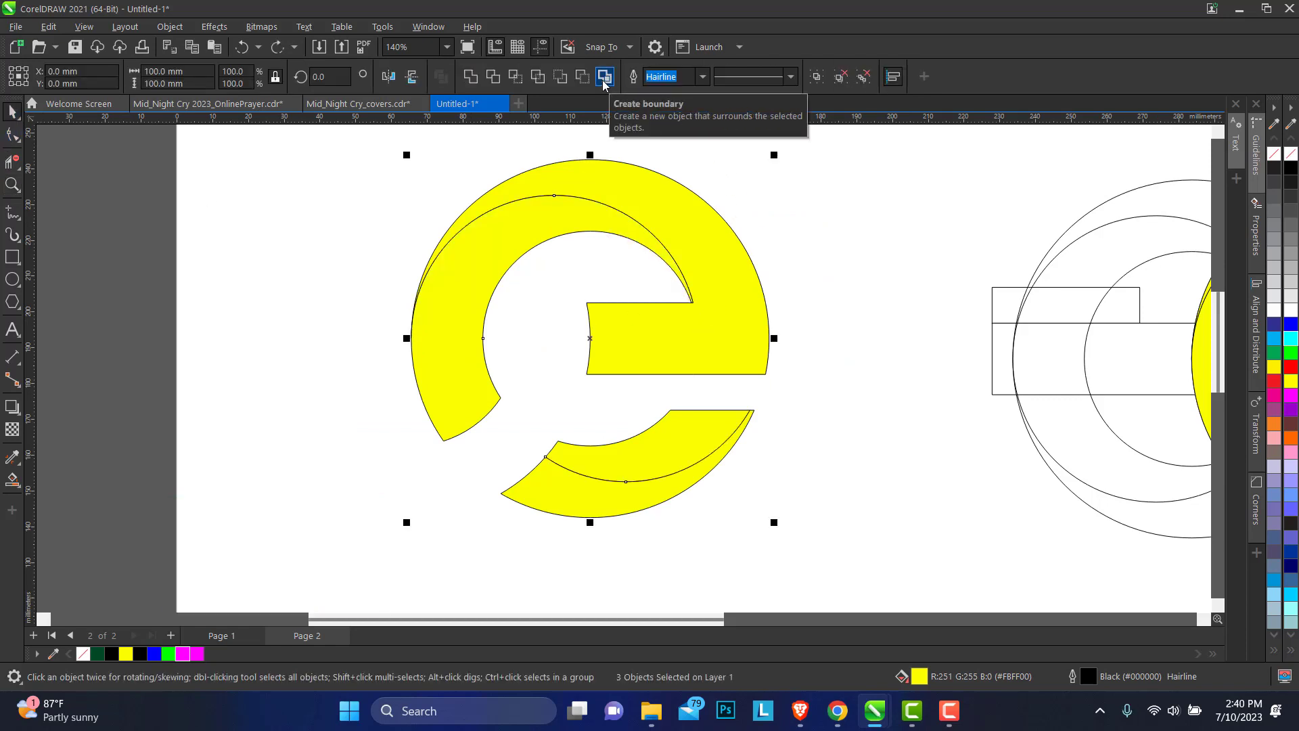
pyautogui.moveTo(608, 86); pyautogui.dragTo(766, 460)
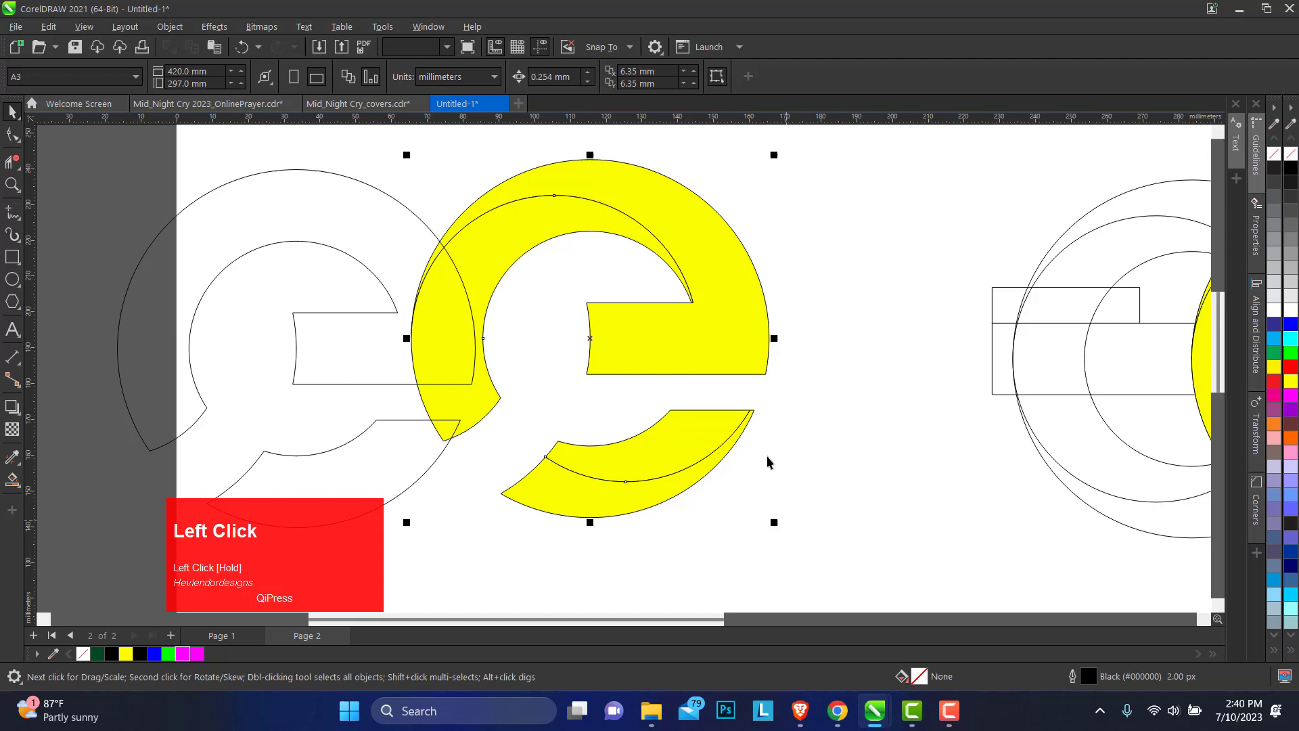
pyautogui.press('Delete')
pyautogui.click(362, 333)
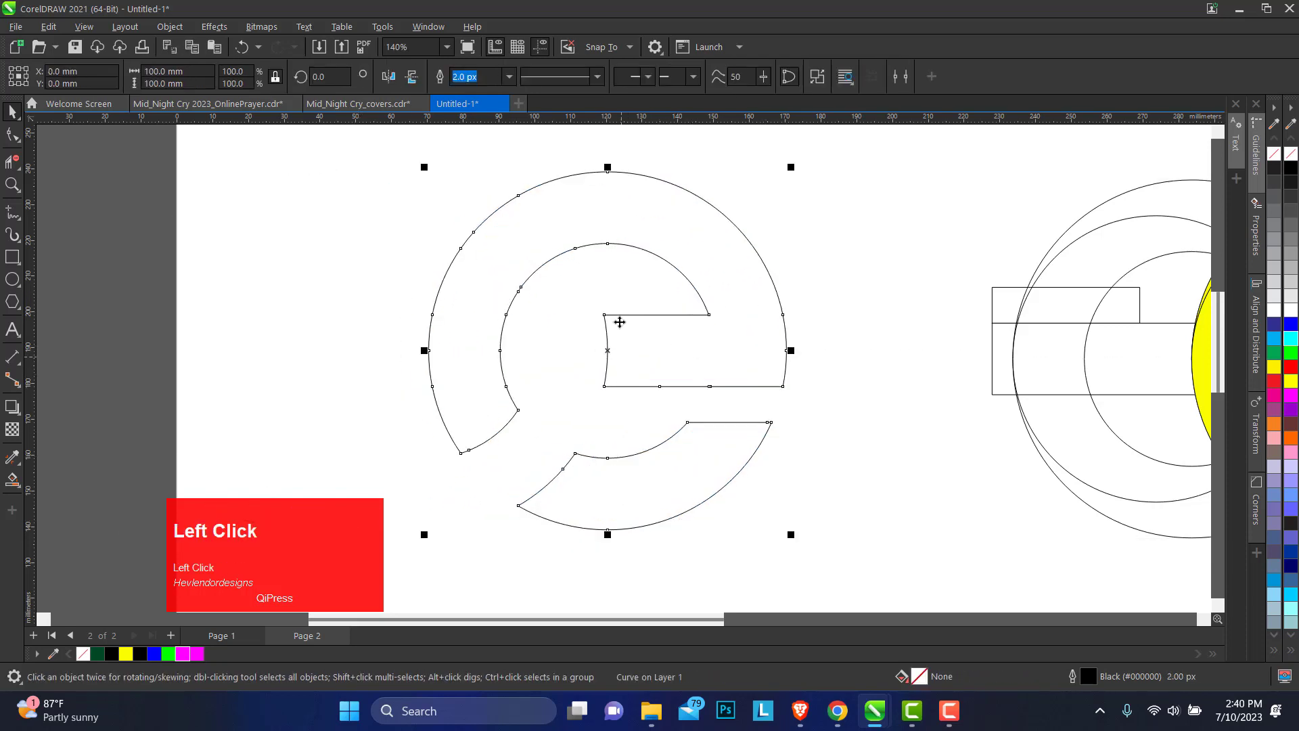
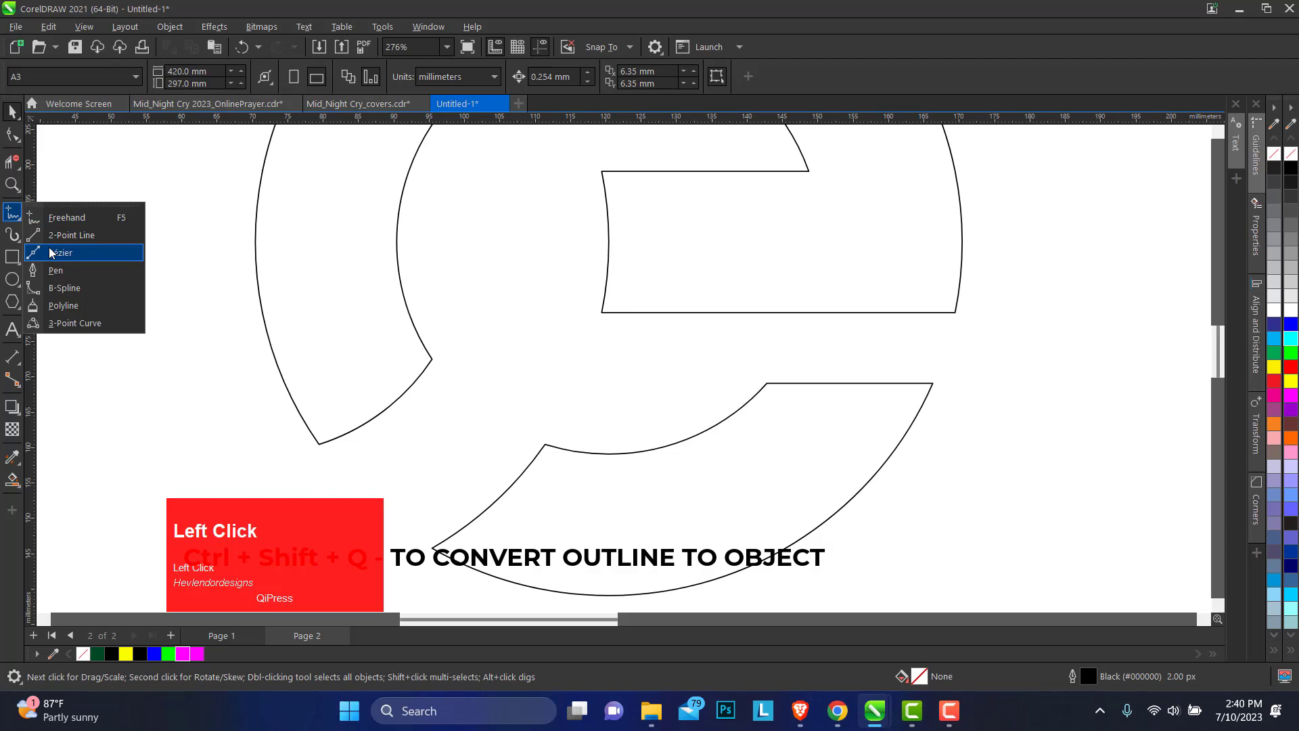
# Step: Draw a line at the bar's left edge, bend it along the curve and colour it magenta
pyautogui.click(35, 224)
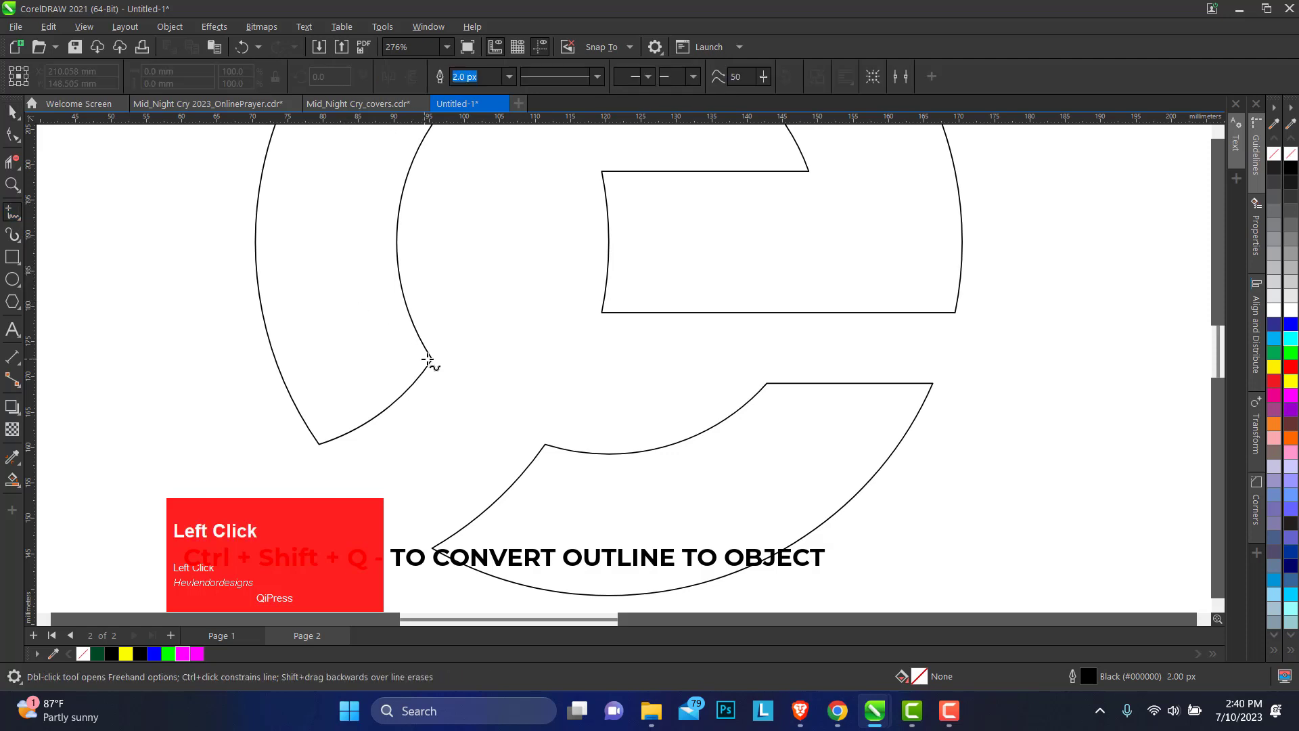
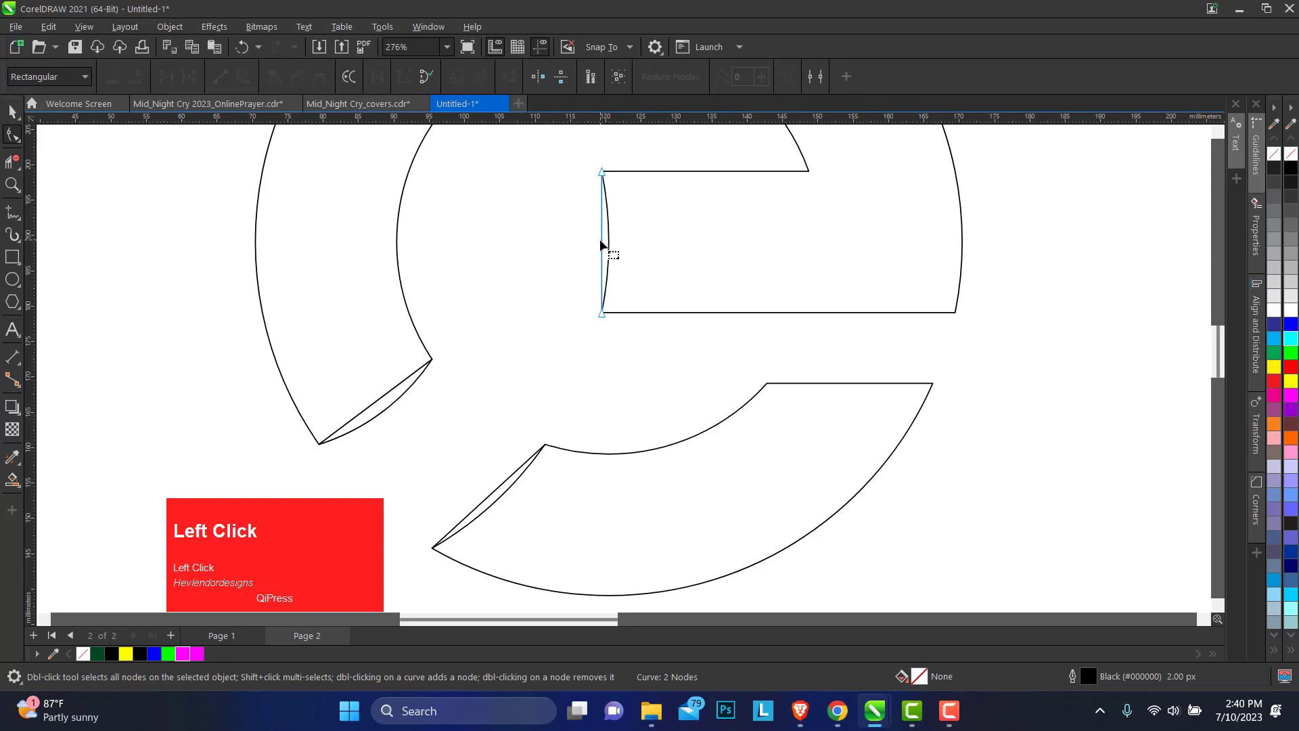
pyautogui.click(605, 248)
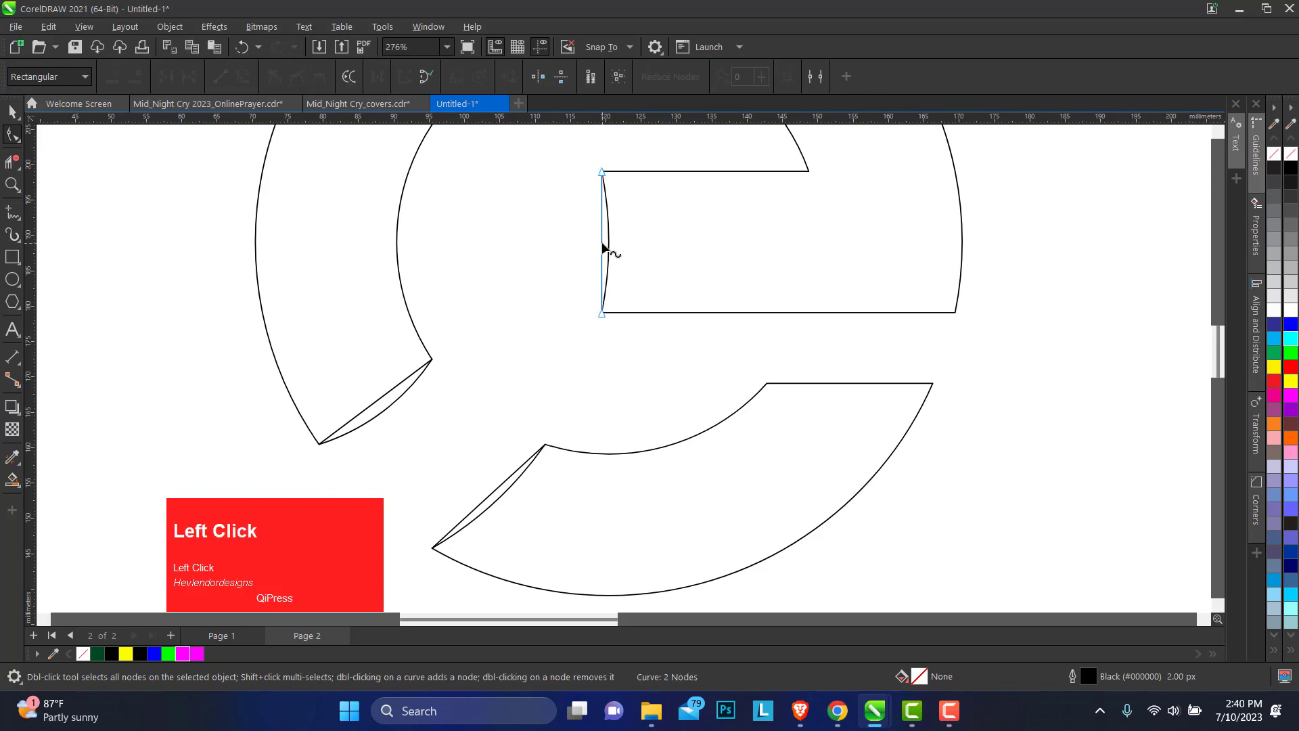
pyautogui.rightClick(607, 249)
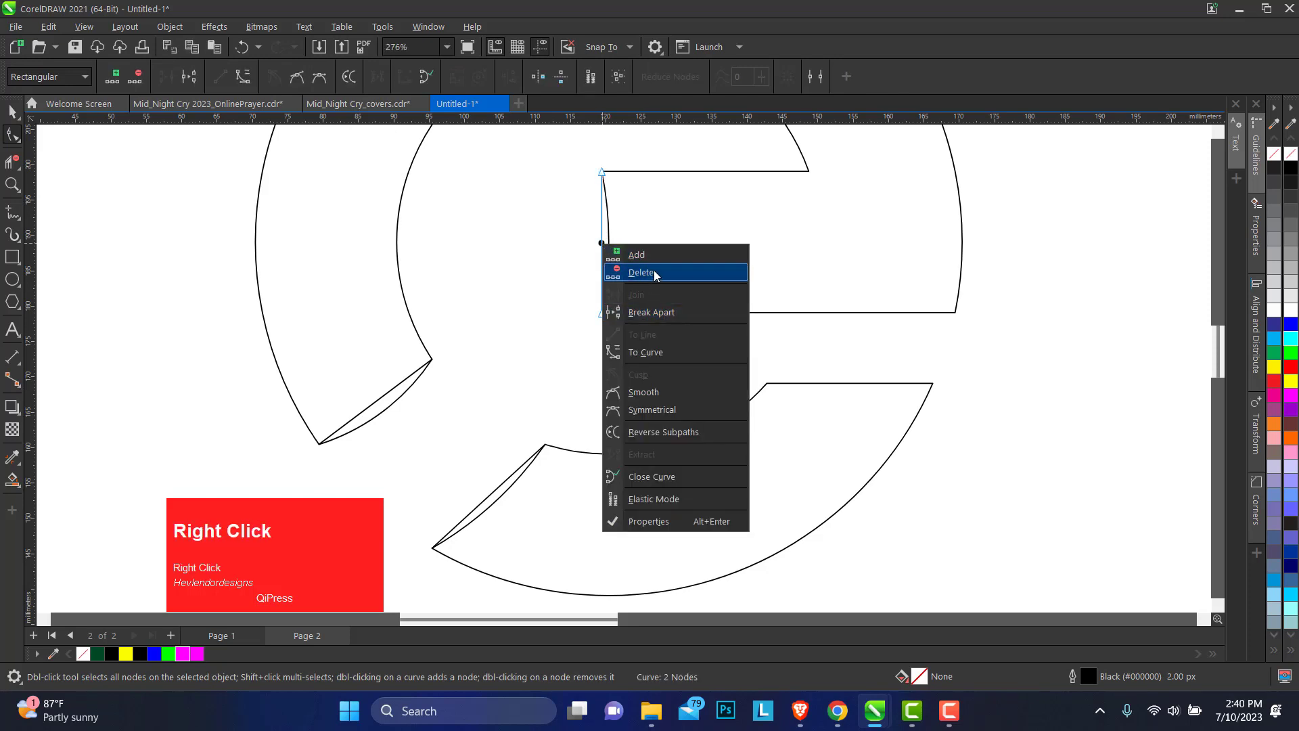
pyautogui.moveTo(663, 359); pyautogui.dragTo(505, 489)
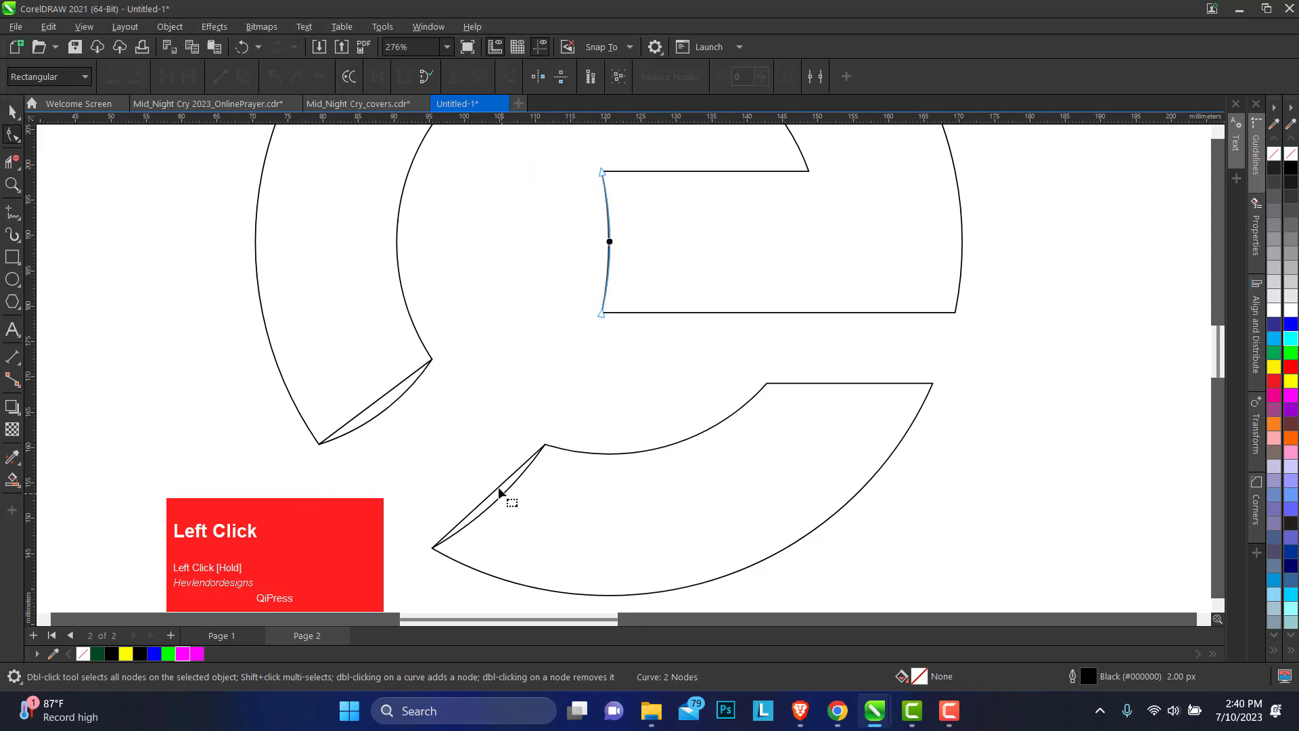
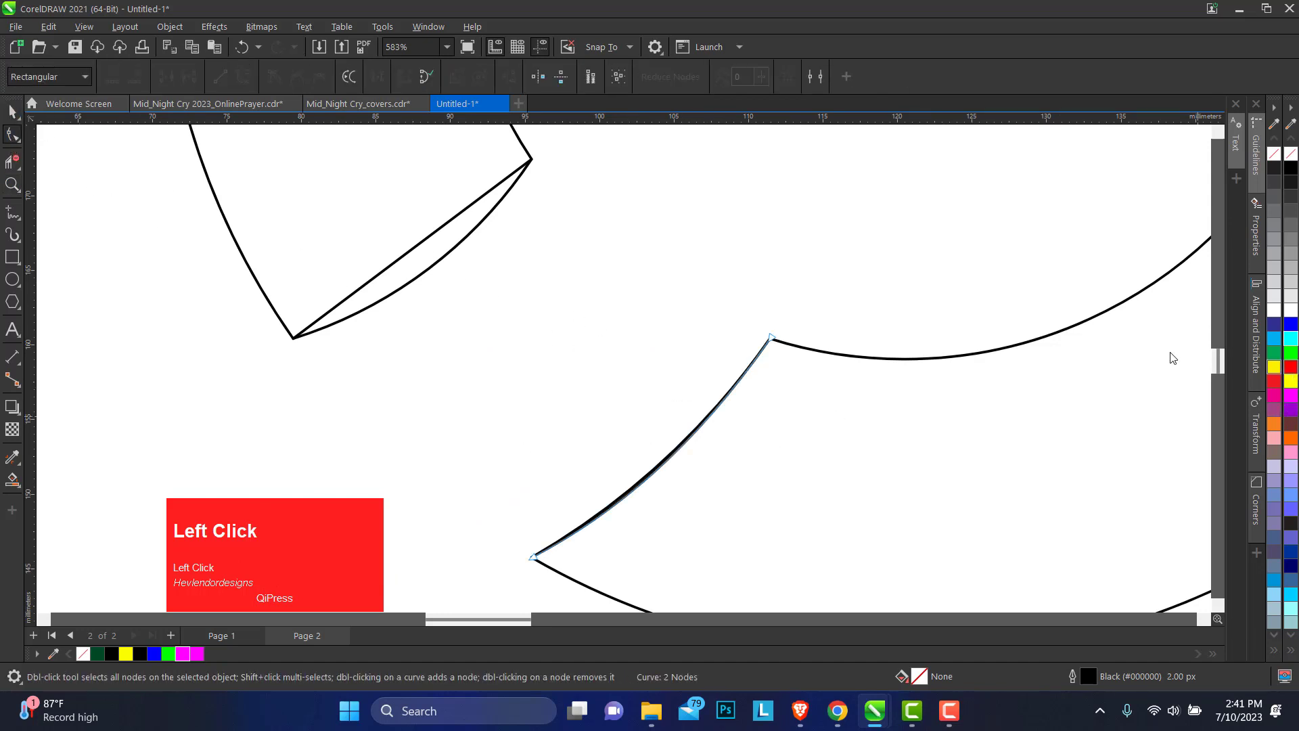
pyautogui.rightClick(205, 658)
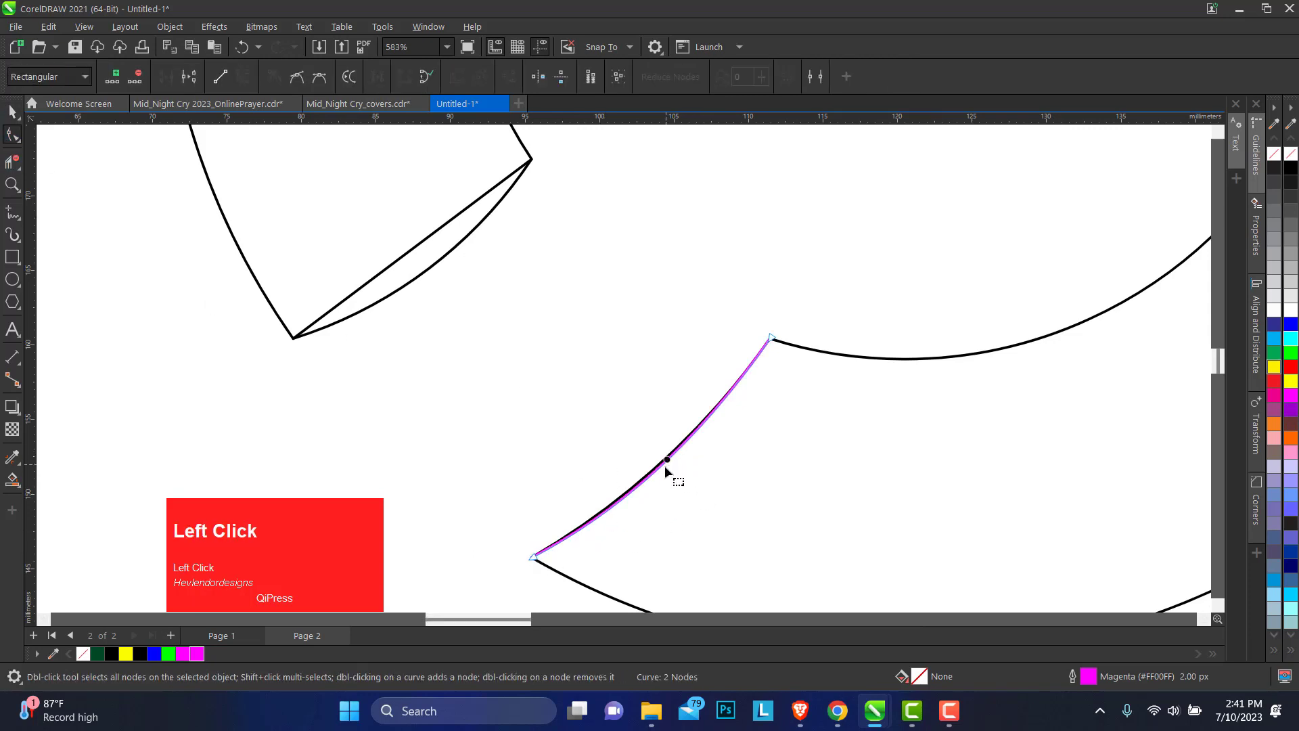
# Step: Bend the remaining edge lines into curves following the lower and upper ring arcs
pyautogui.moveTo(627, 520); pyautogui.dragTo(431, 240)
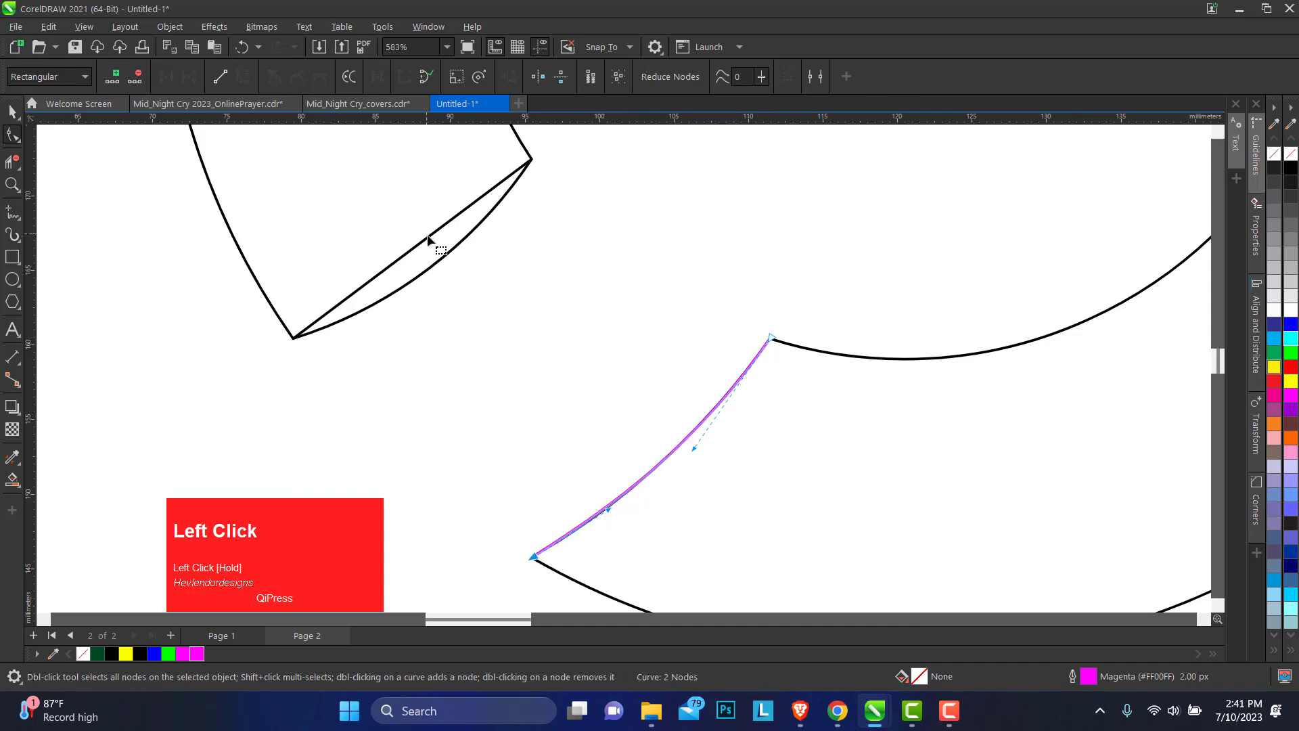
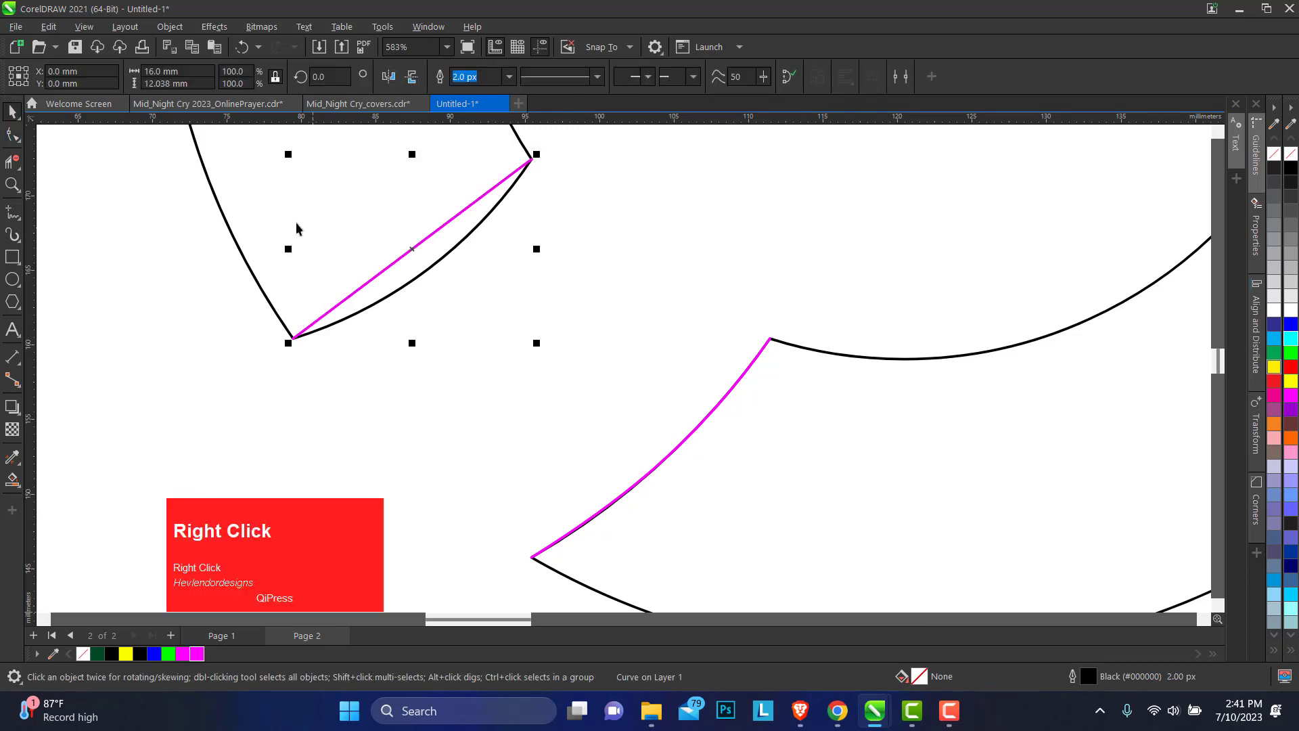
pyautogui.click(21, 136)
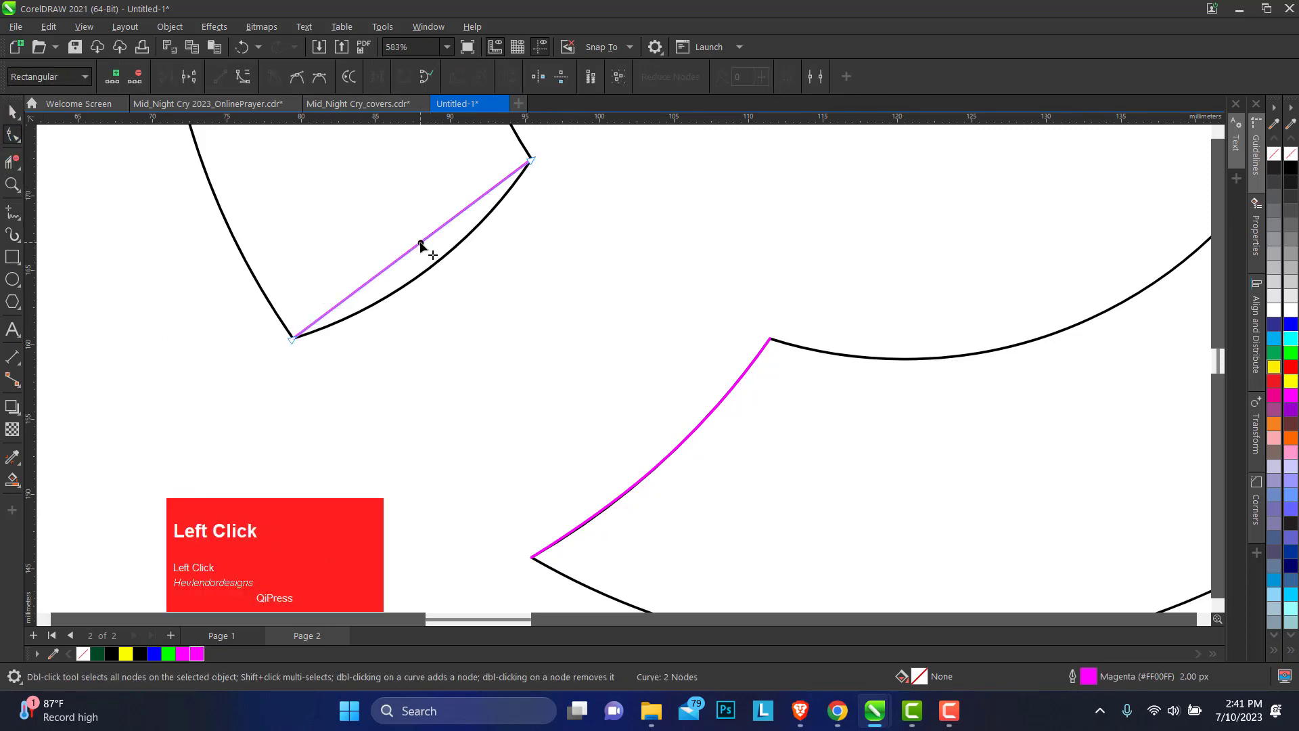
pyautogui.rightClick(424, 249)
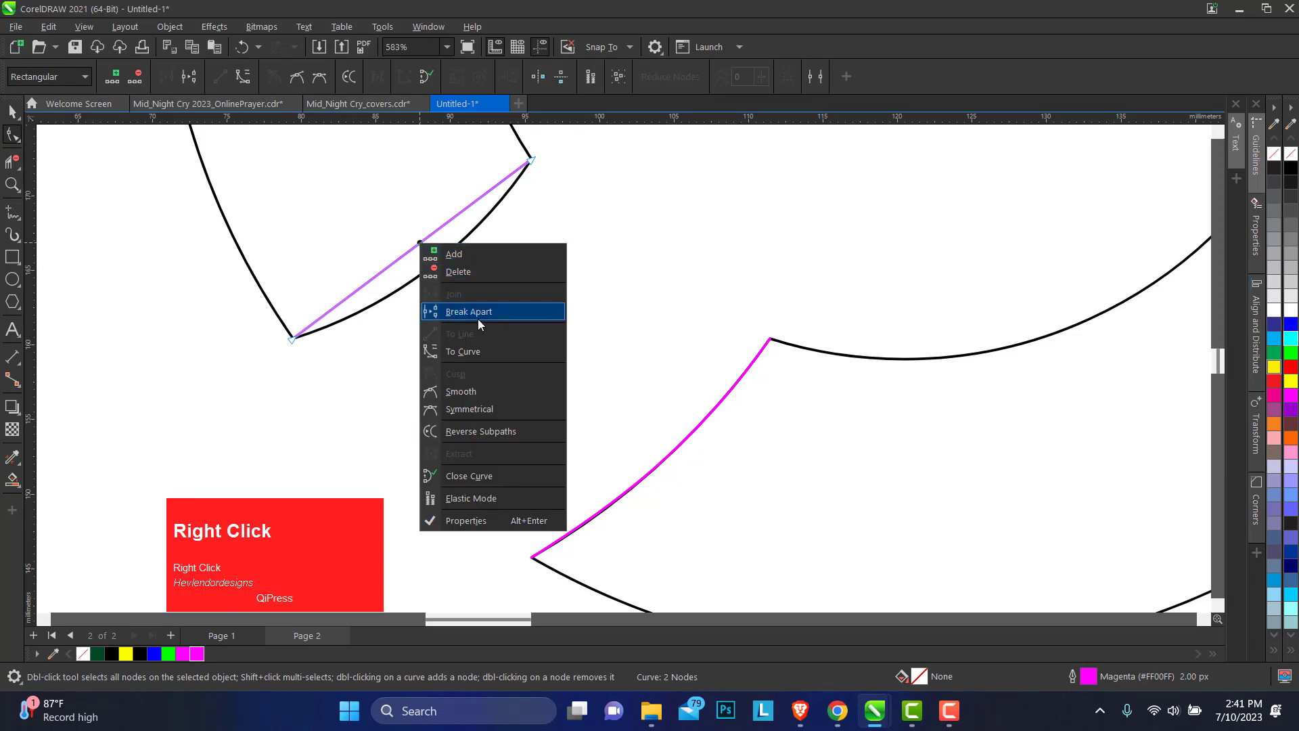
pyautogui.moveTo(483, 358); pyautogui.dragTo(20, 186)
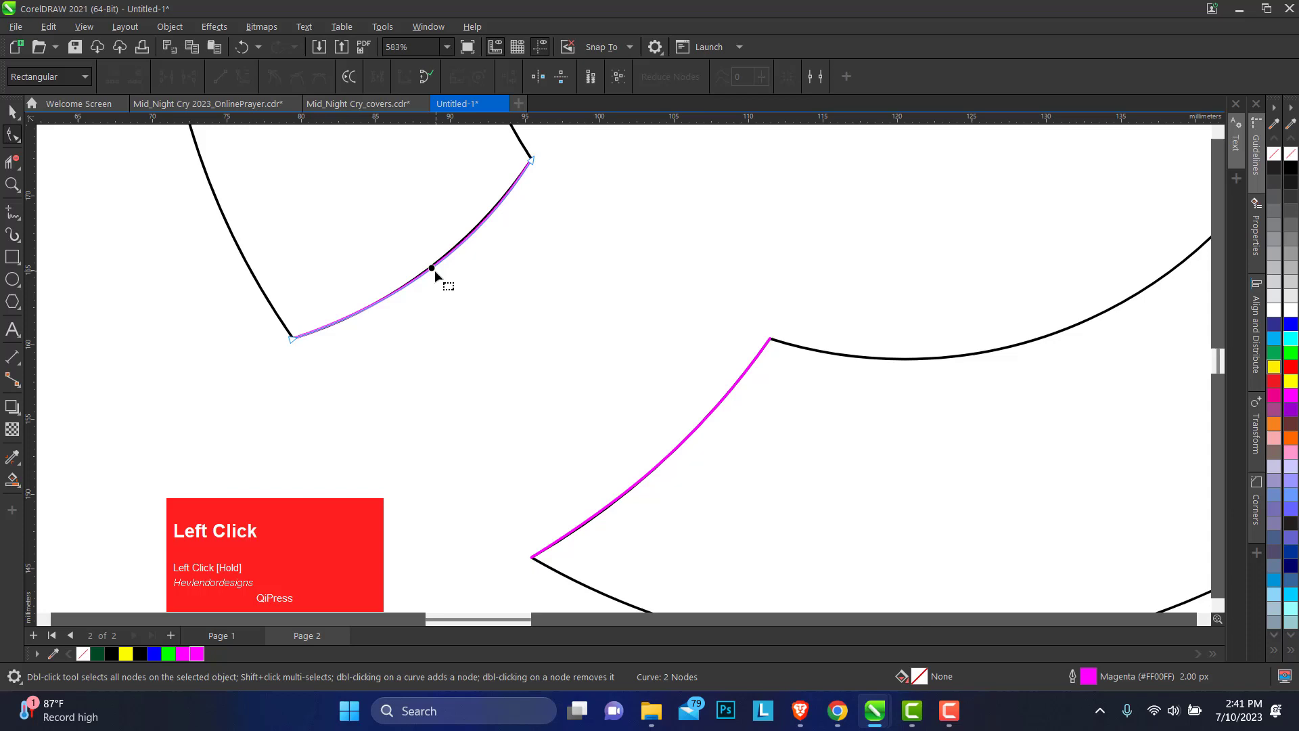
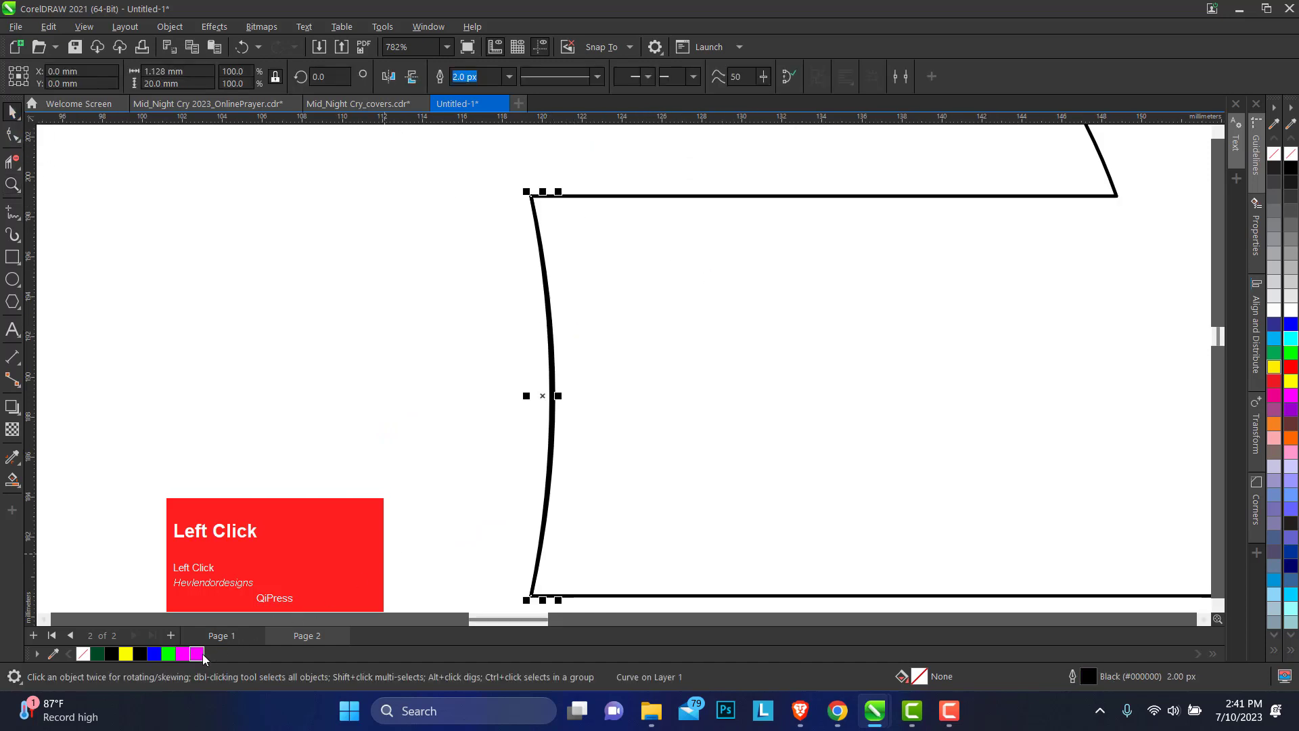
# Step: Colour the bar-edge line magenta, select the three edge lines and add a soft drop shadow
pyautogui.rightClick(200, 660)
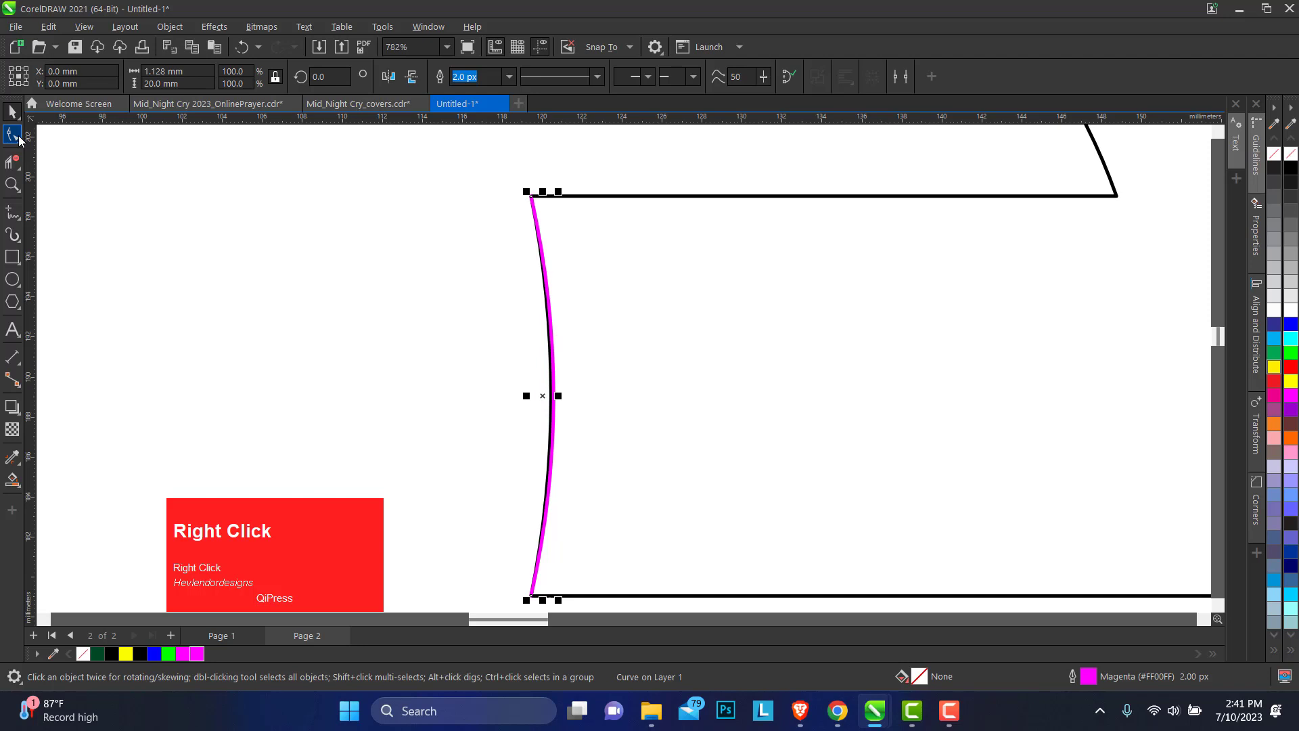
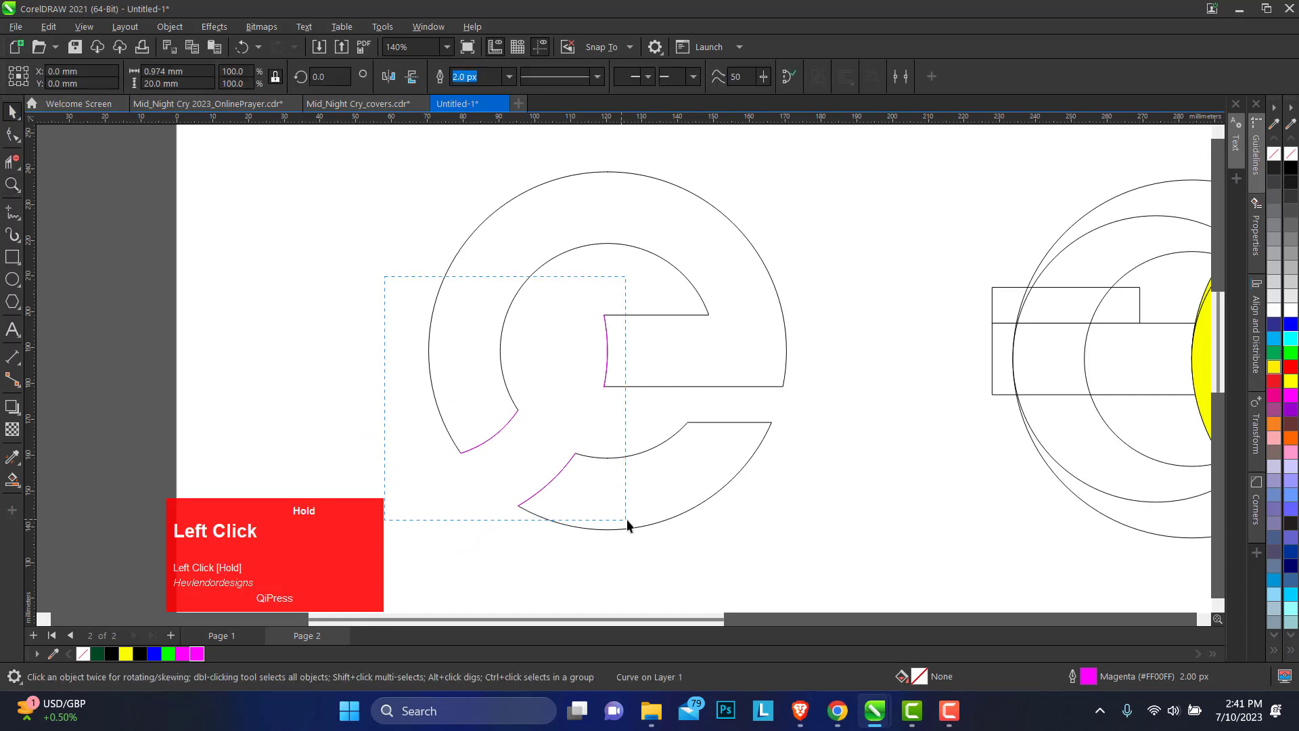
pyautogui.moveTo(659, 509); pyautogui.dragTo(818, 84)
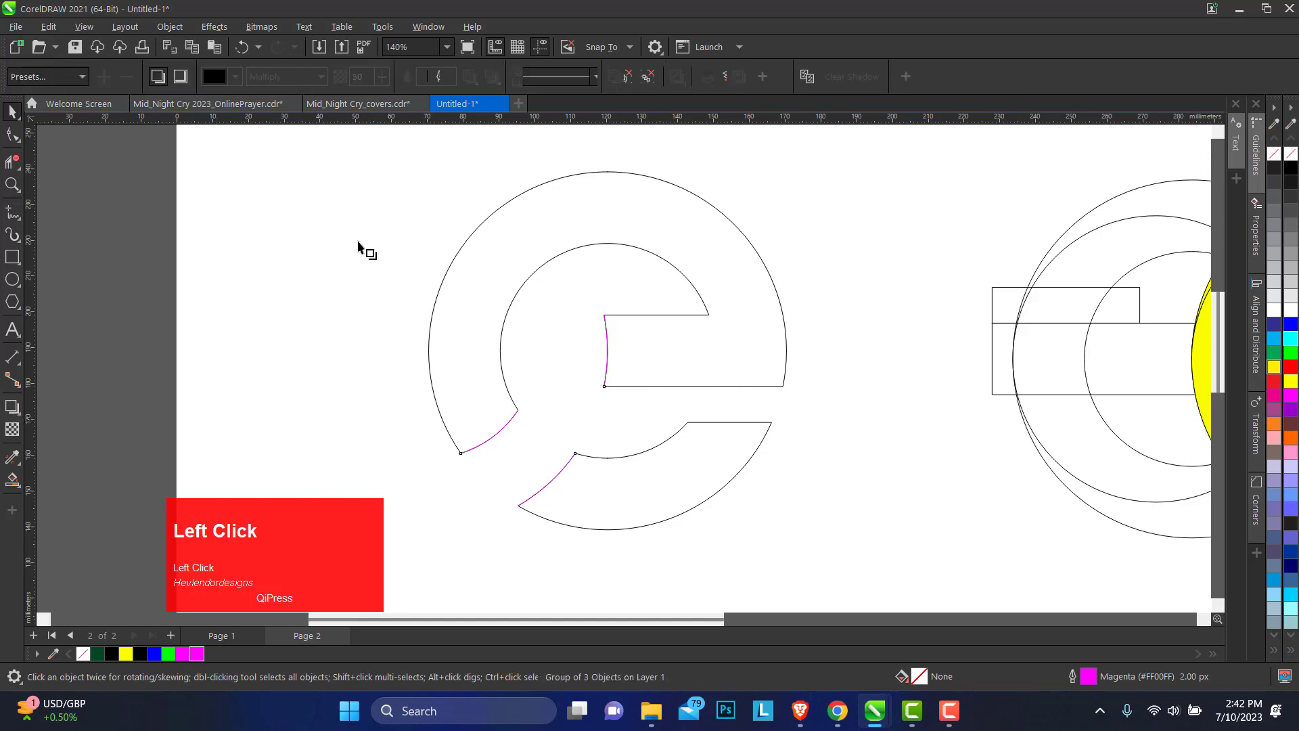
pyautogui.moveTo(585, 413); pyautogui.dragTo(480, 90)
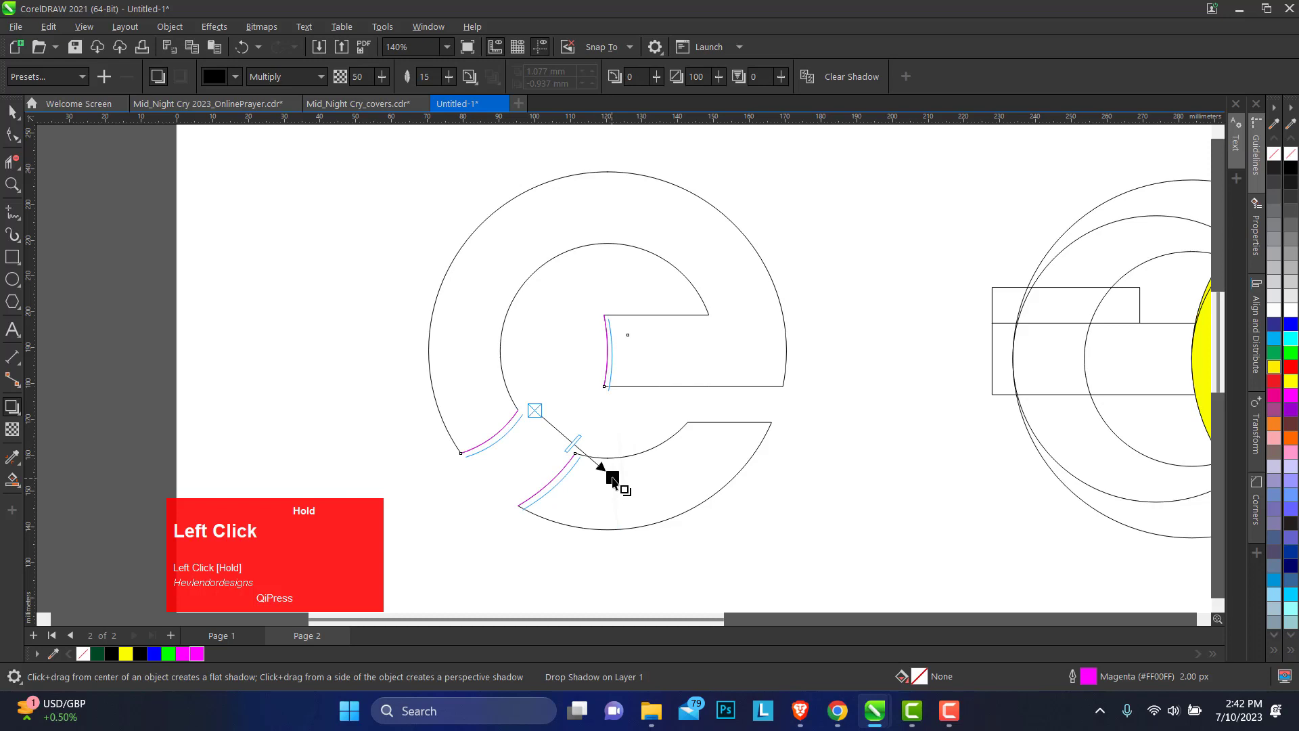
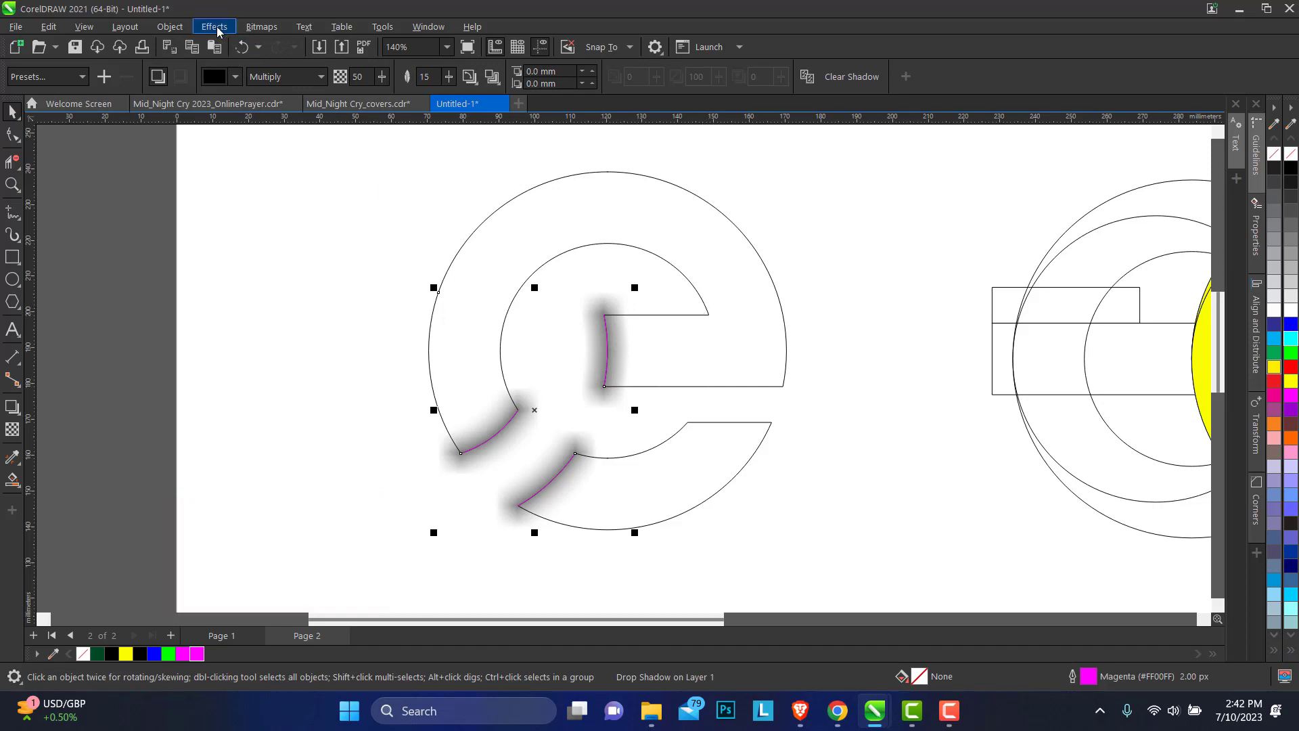
# Step: PowerClip the shadowed curves inside the e outline and enter its clipped contents
pyautogui.doubleClick(222, 32)
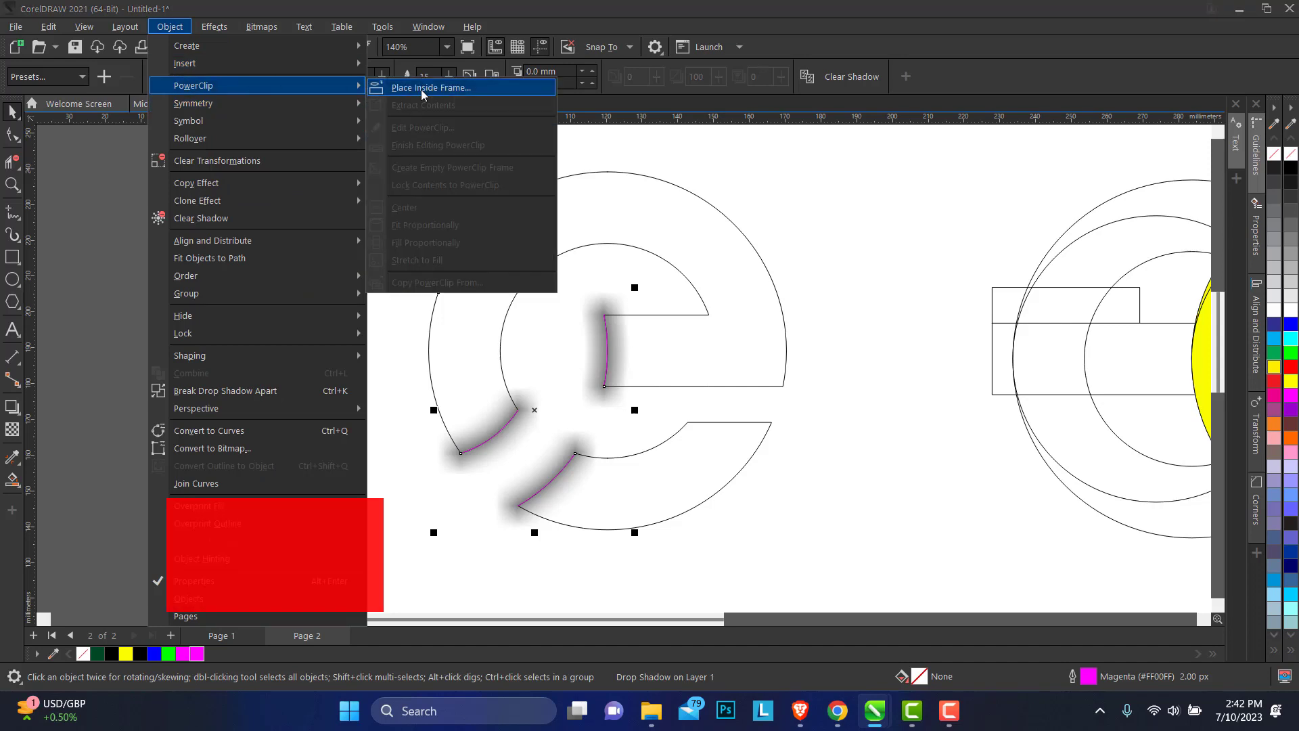
pyautogui.click(523, 154)
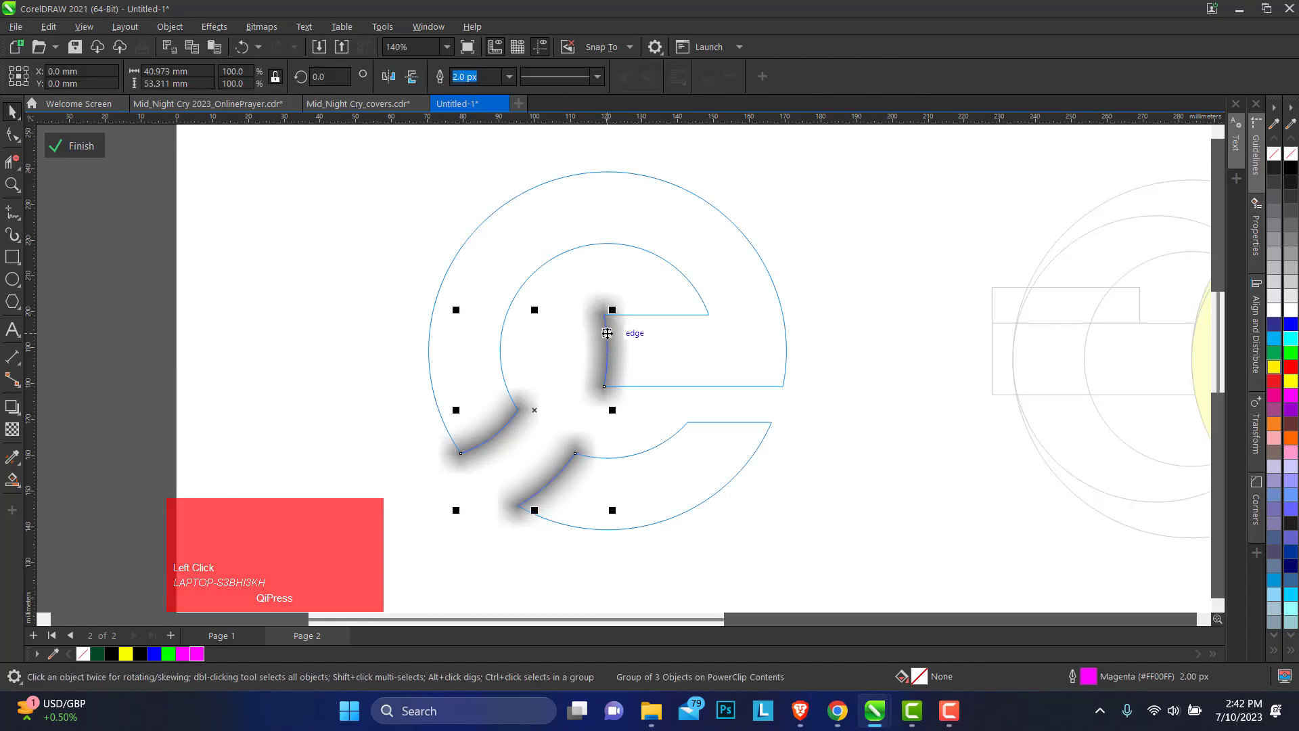
pyautogui.rightClick(610, 330)
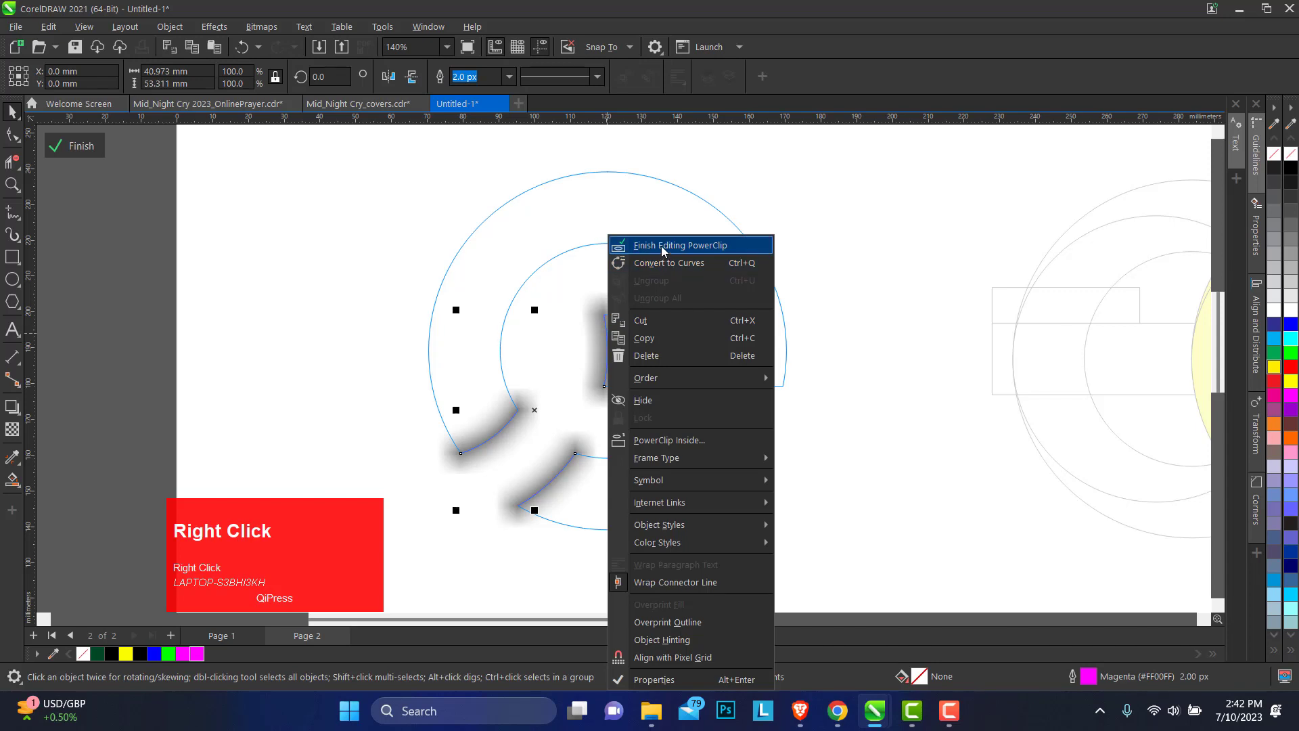
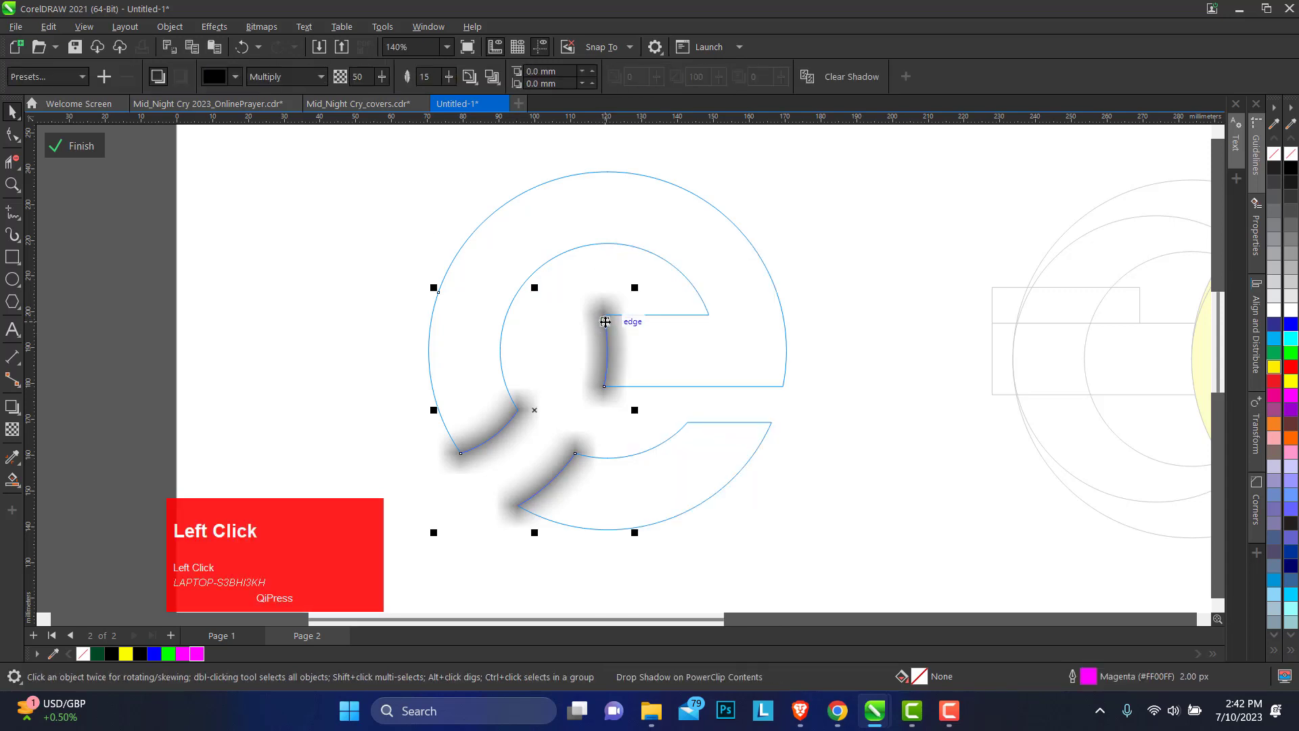
pyautogui.click(609, 316)
# Step: Break the shadow apart, delete the magenta curves leaving the inner shadow, and finish editing the PowerClip
pyautogui.press('ctrl+k')
pyautogui.click(288, 253)
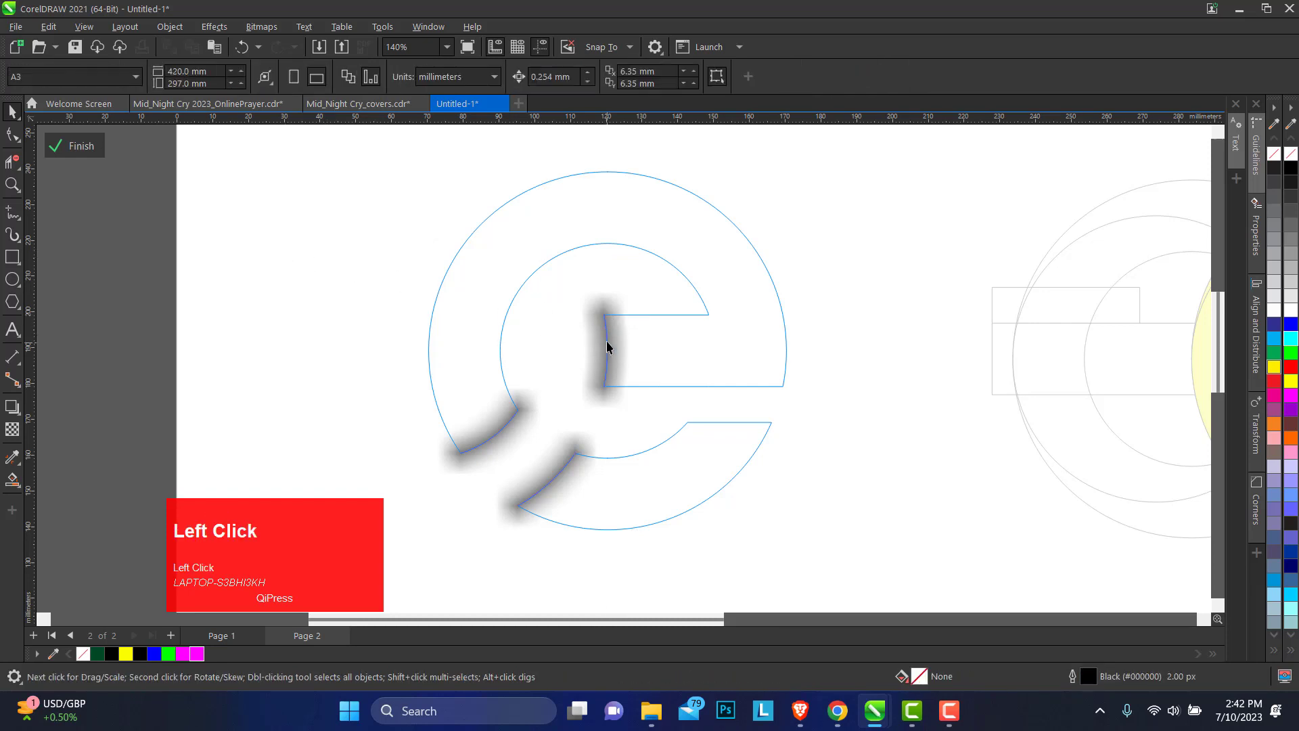
pyautogui.press('Delete')
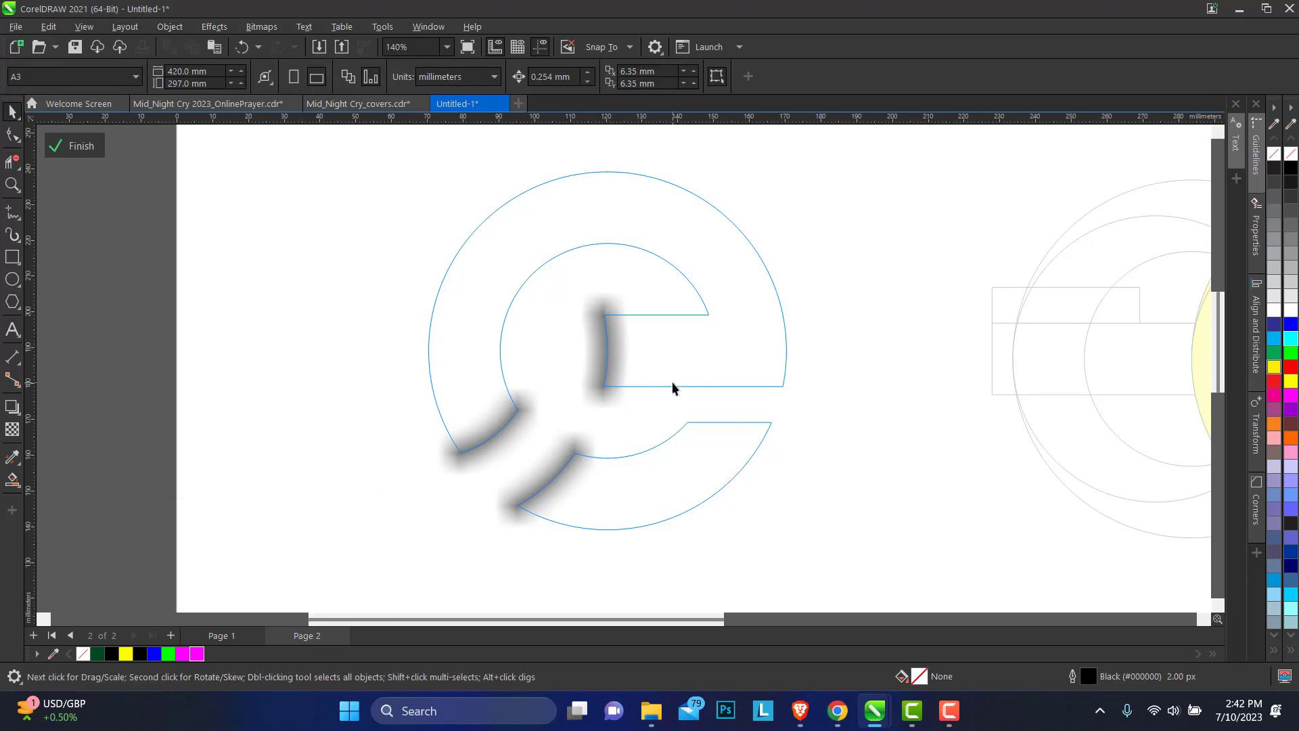
pyautogui.click(616, 321)
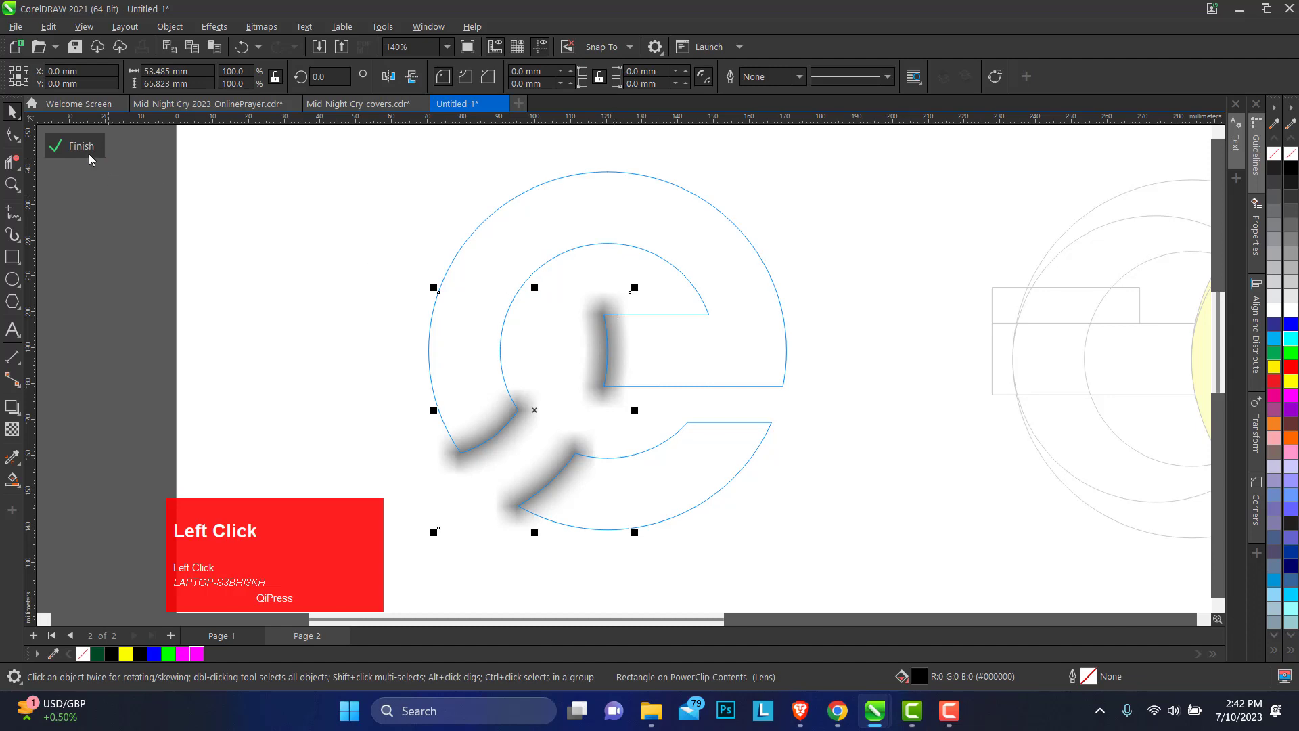
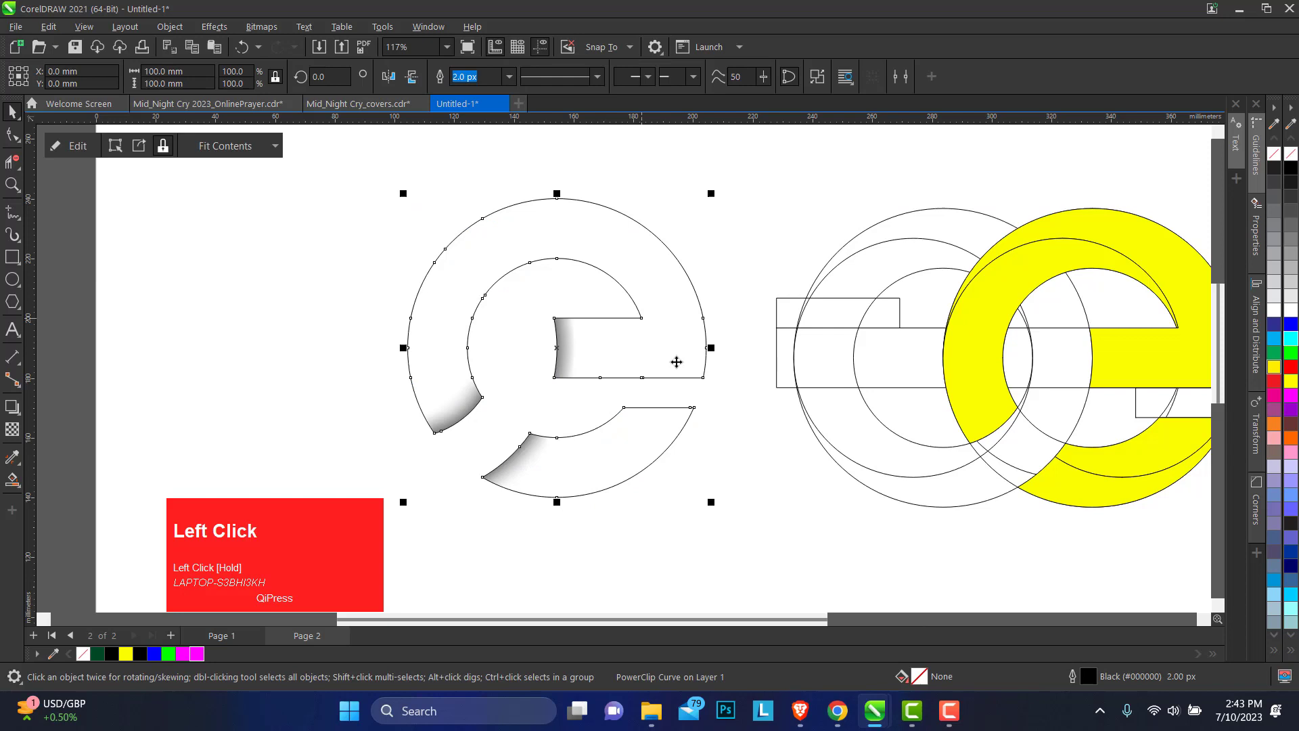
# Step: Copy the shaded 'e', flip it upside down and move it over the original to interlock
pyautogui.rightClick(356, 352)
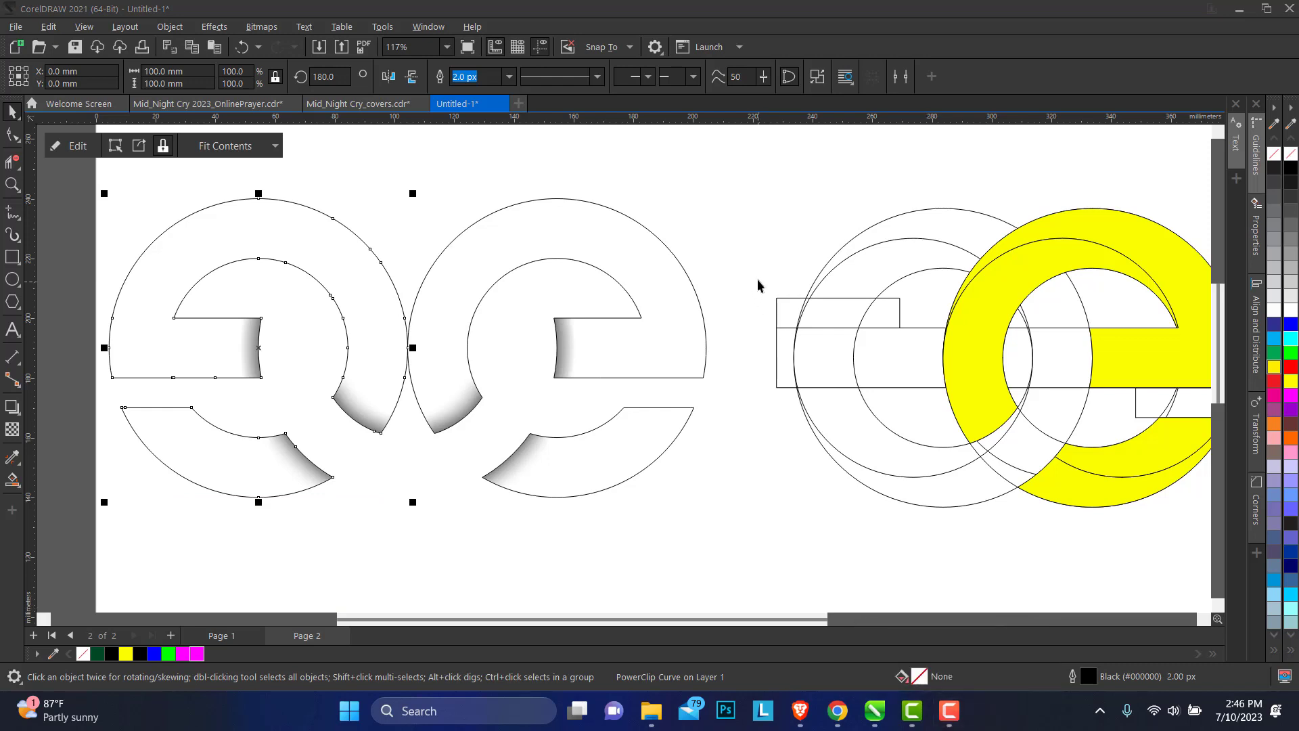
pyautogui.click(392, 278)
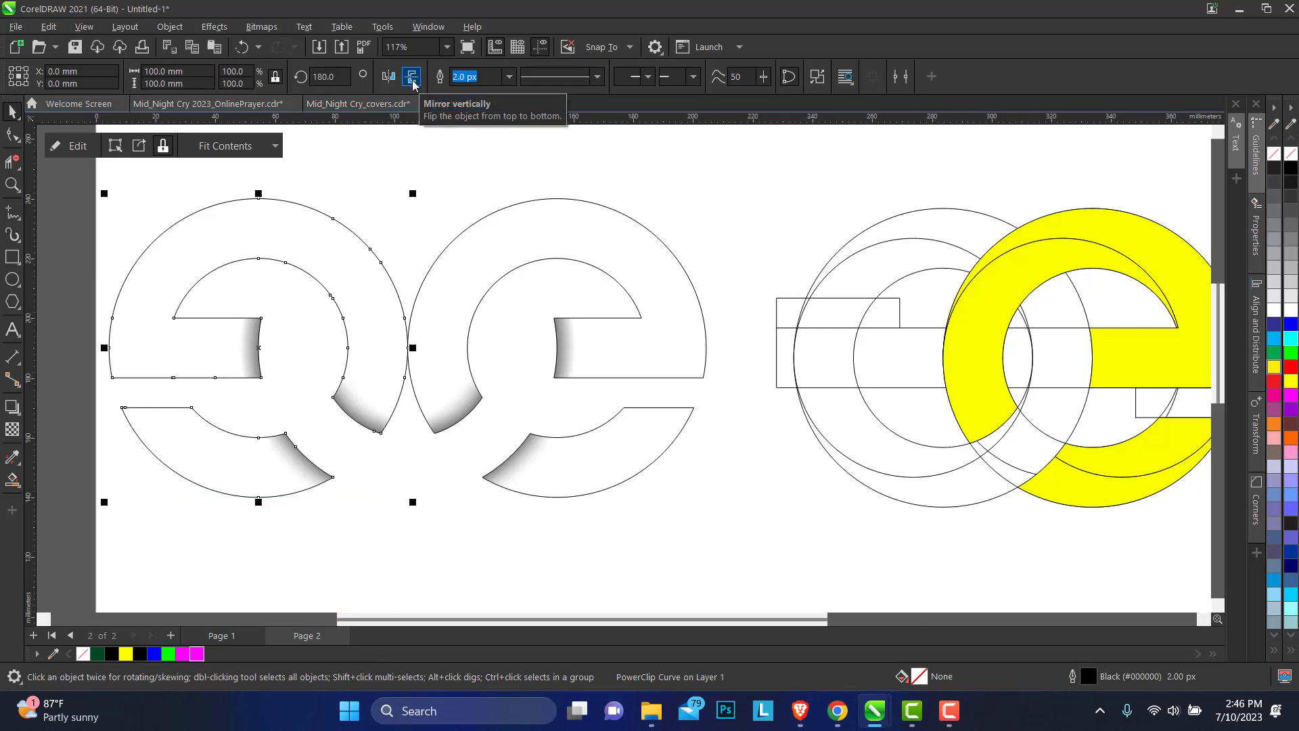
pyautogui.click(418, 86)
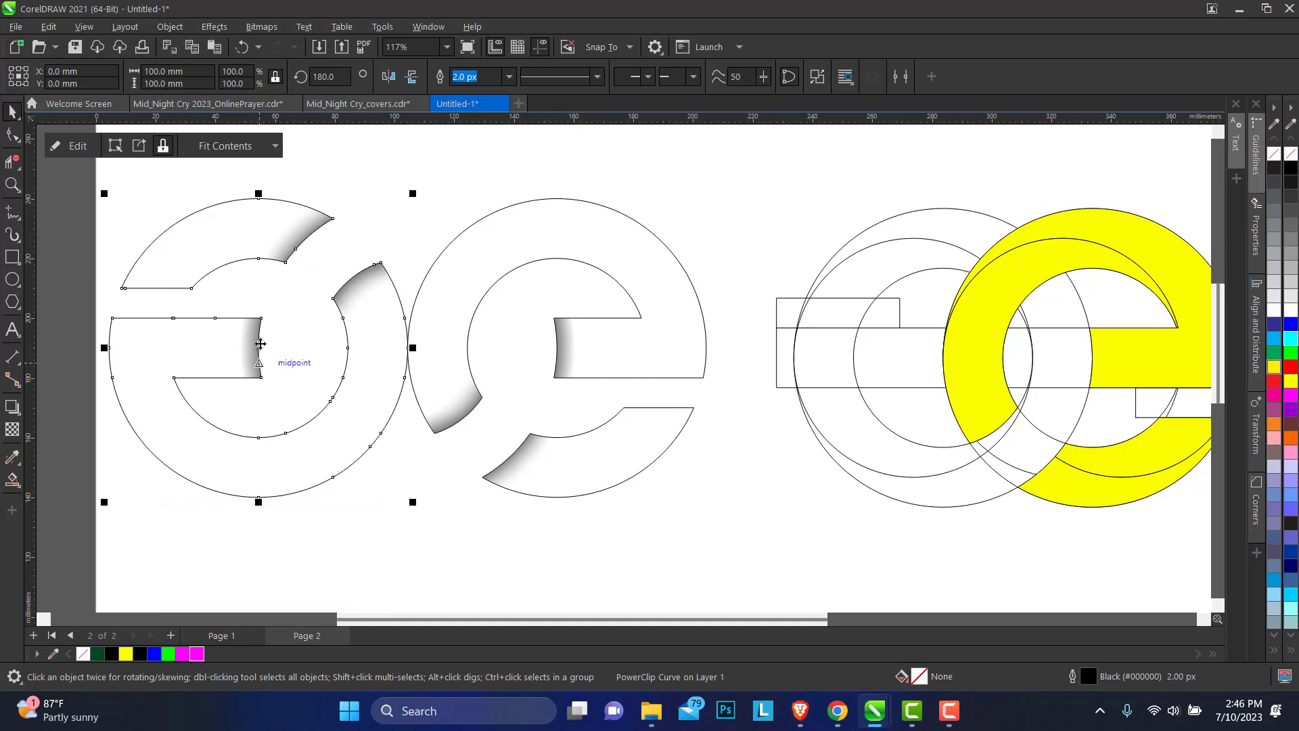
pyautogui.click(265, 316)
pyautogui.moveTo(264, 316); pyautogui.dragTo(16, 192)
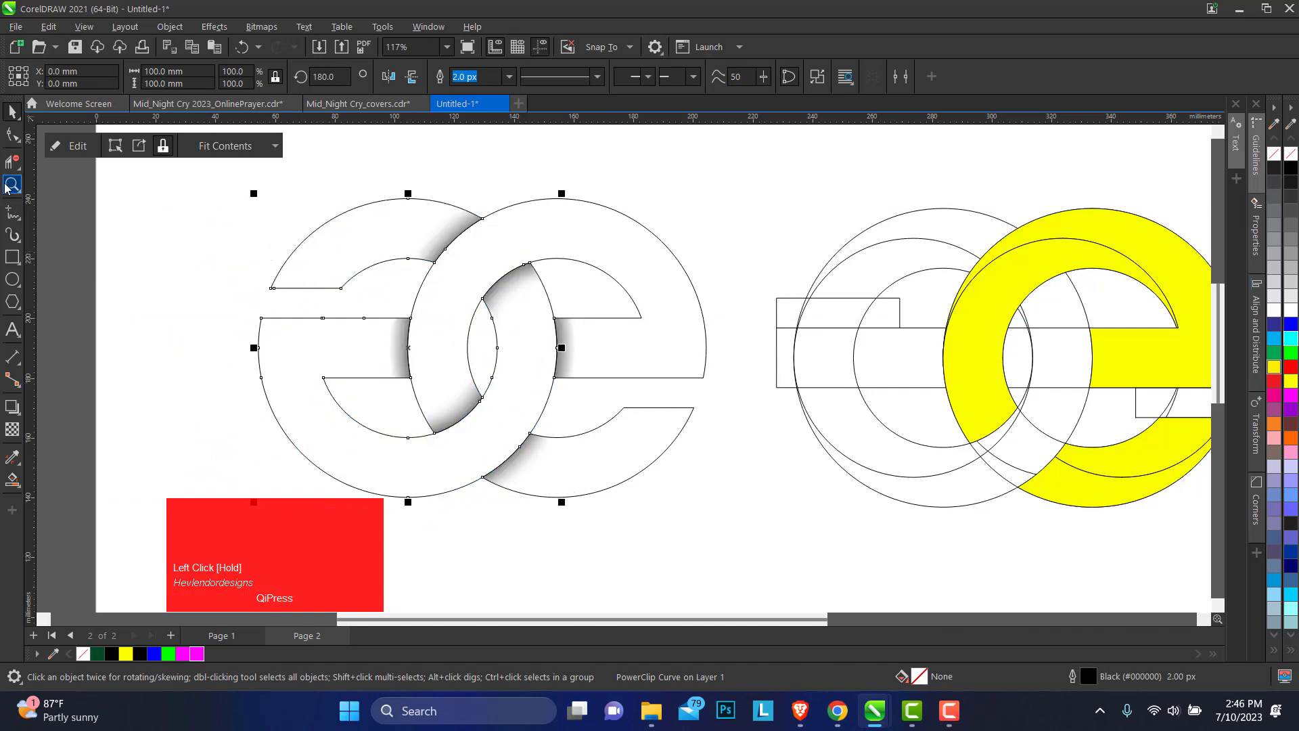
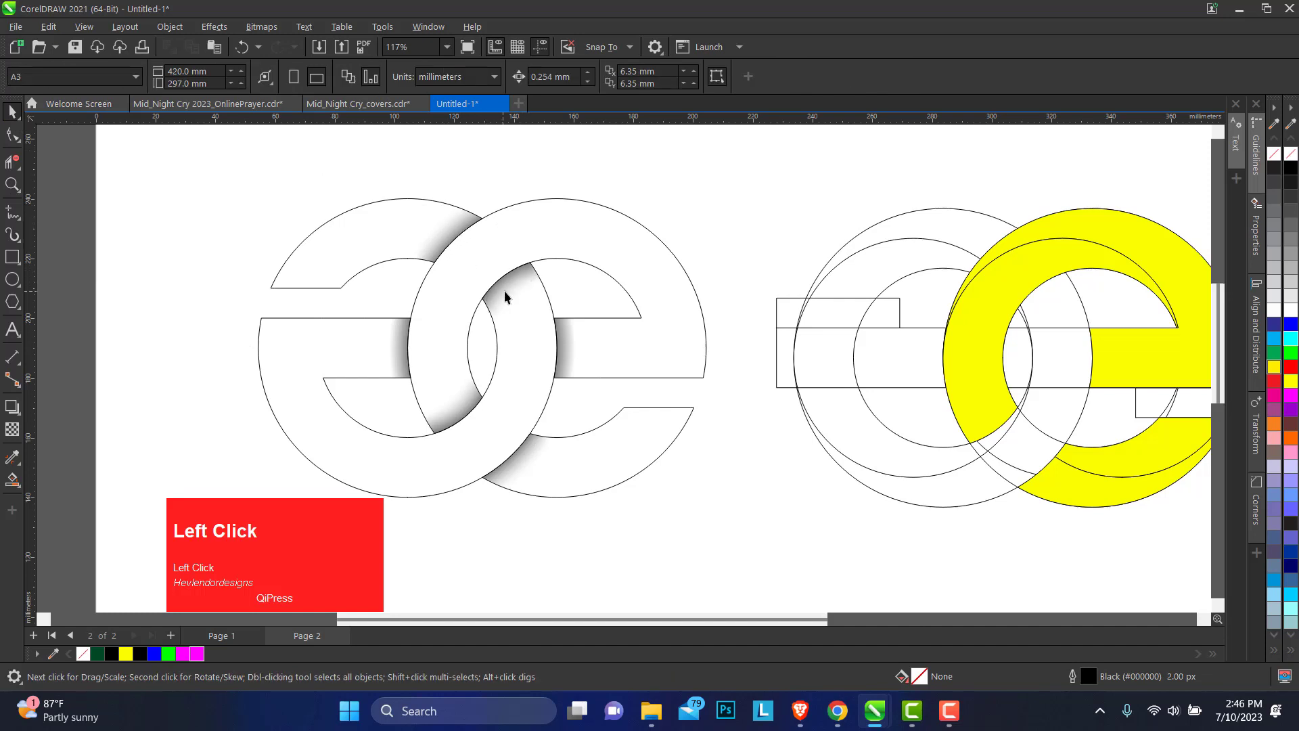
# Step: Edit the copy's PowerClip and reshape the lens rectangle so shadow stays only at the crossings
pyautogui.click(455, 223)
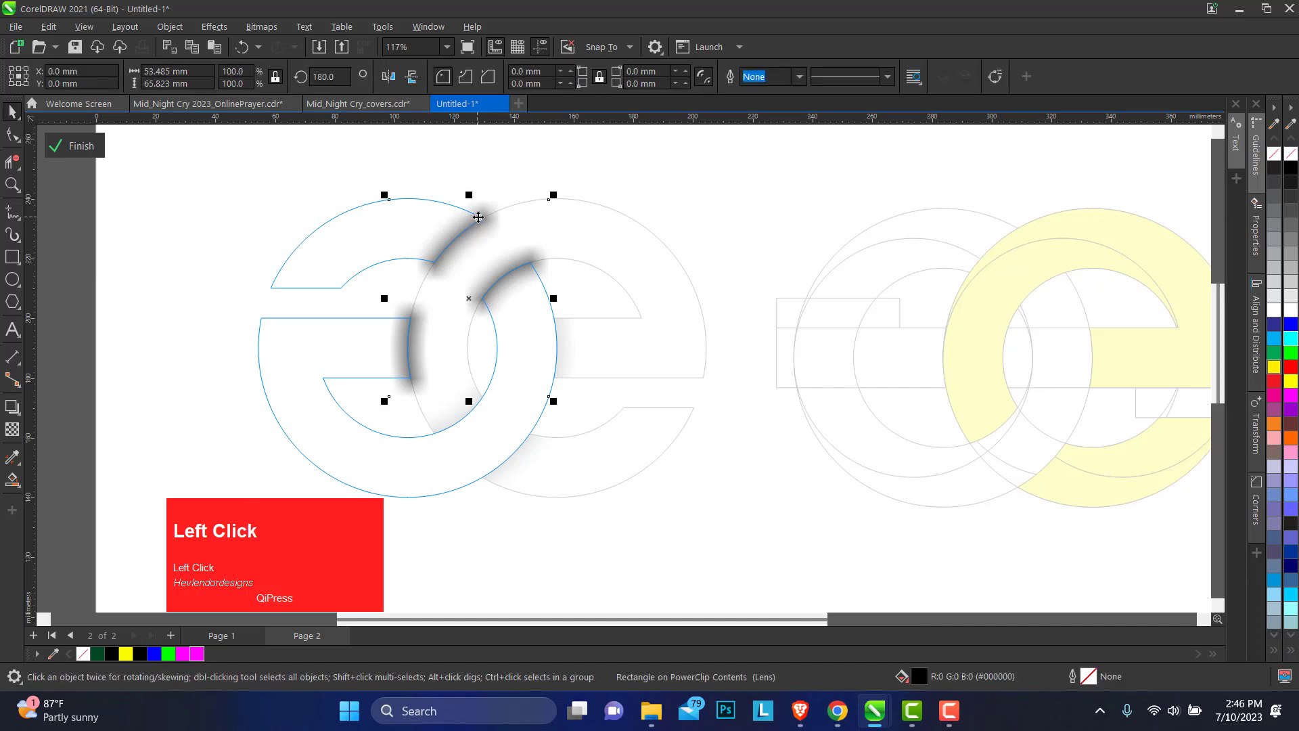
pyautogui.rightClick(477, 209)
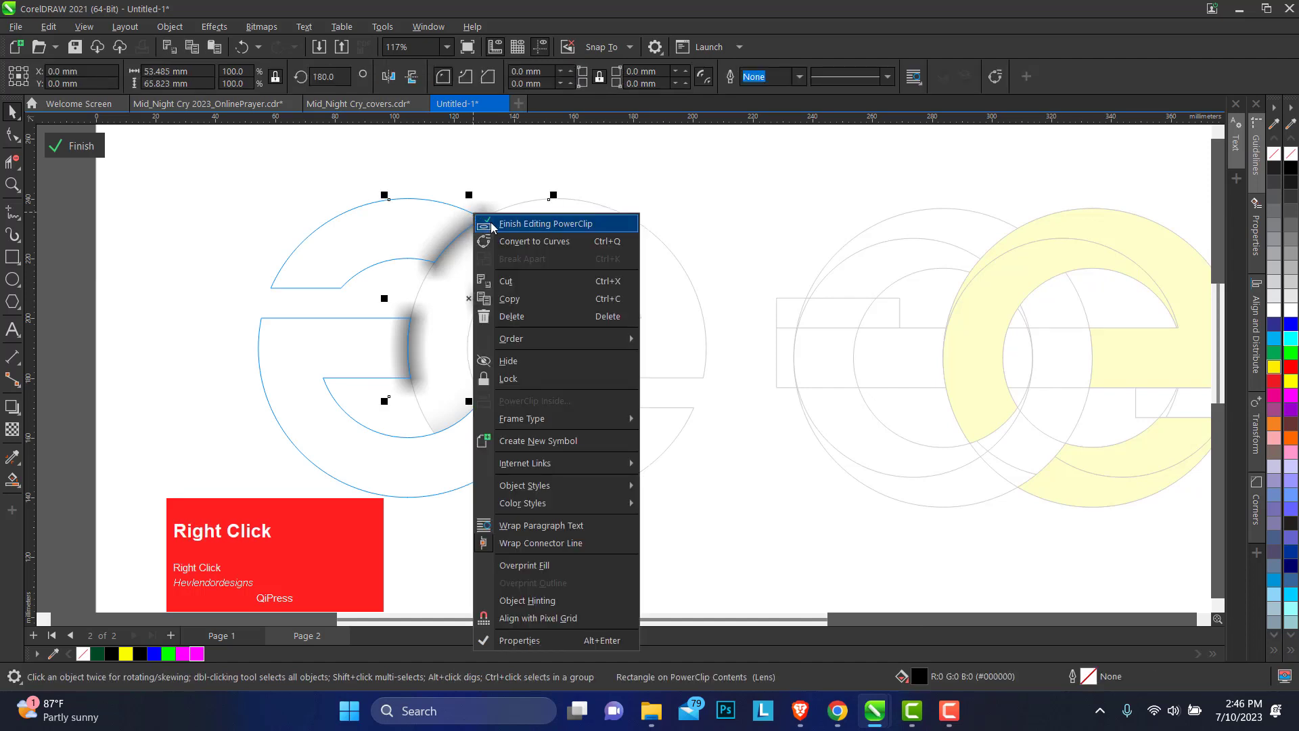
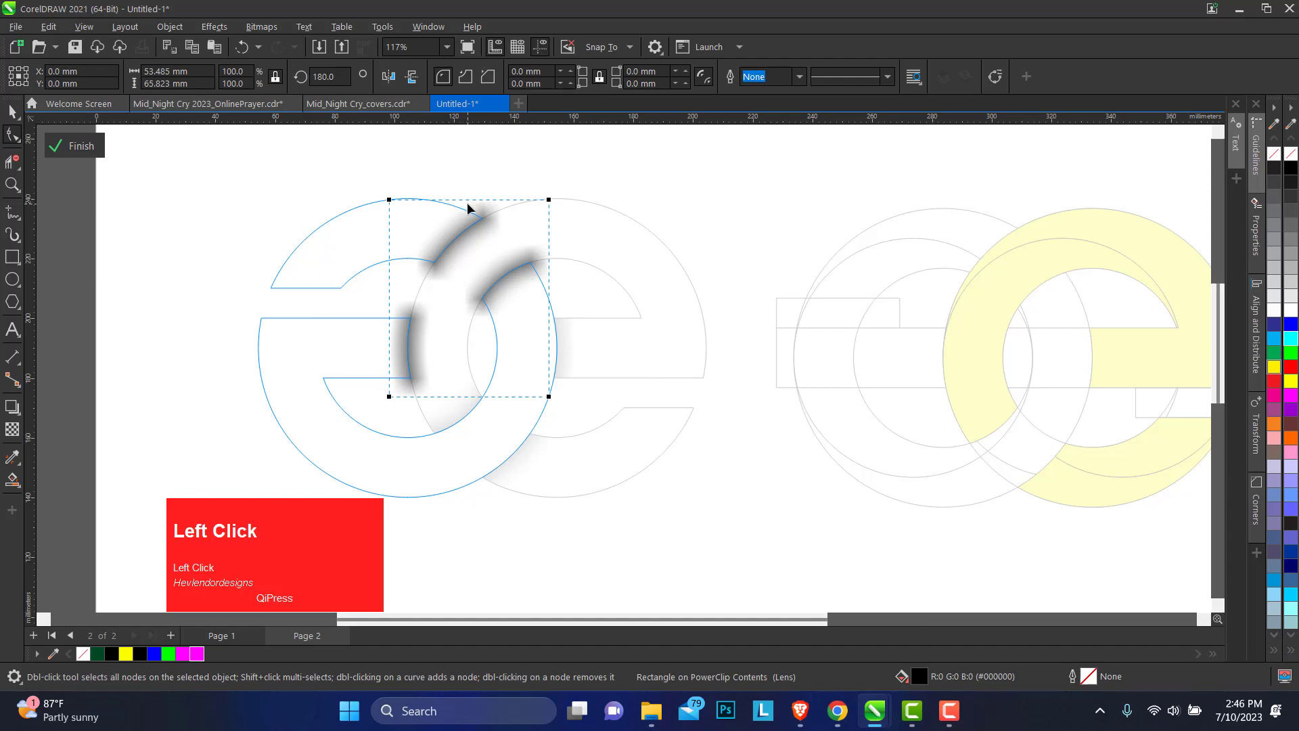
pyautogui.press('ctrl+q')
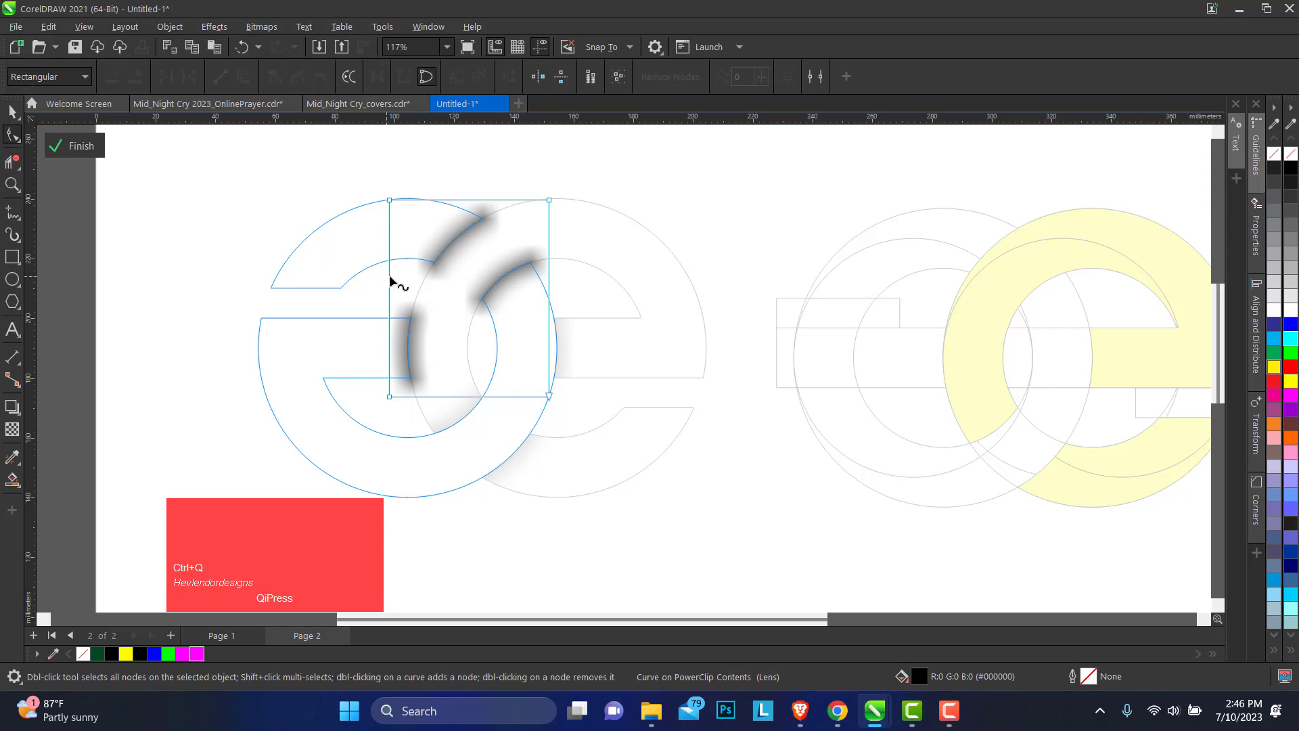
pyautogui.moveTo(396, 277); pyautogui.dragTo(18, 116)
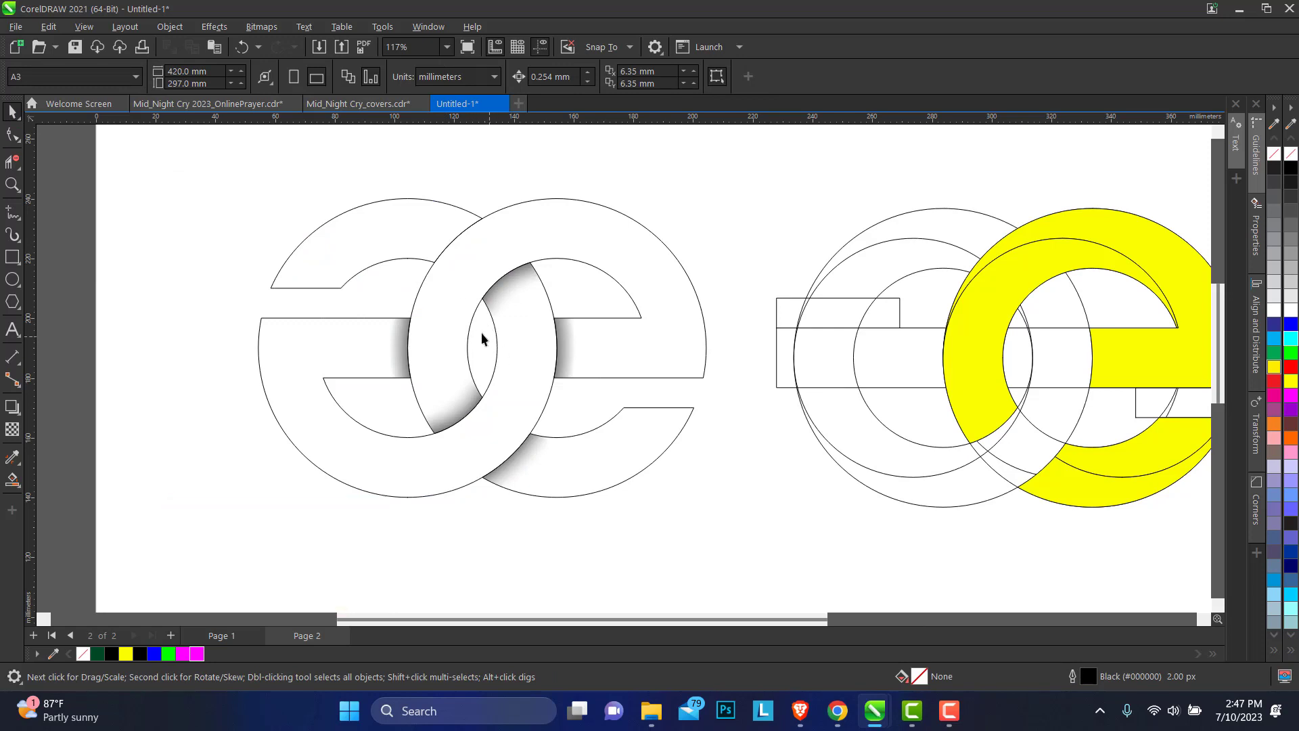
# Step: Add a rectangle across both crossbars and Smart Fill the lens-shaped overlap of the inner circles
pyautogui.moveTo(23, 264); pyautogui.dragTo(17, 122)
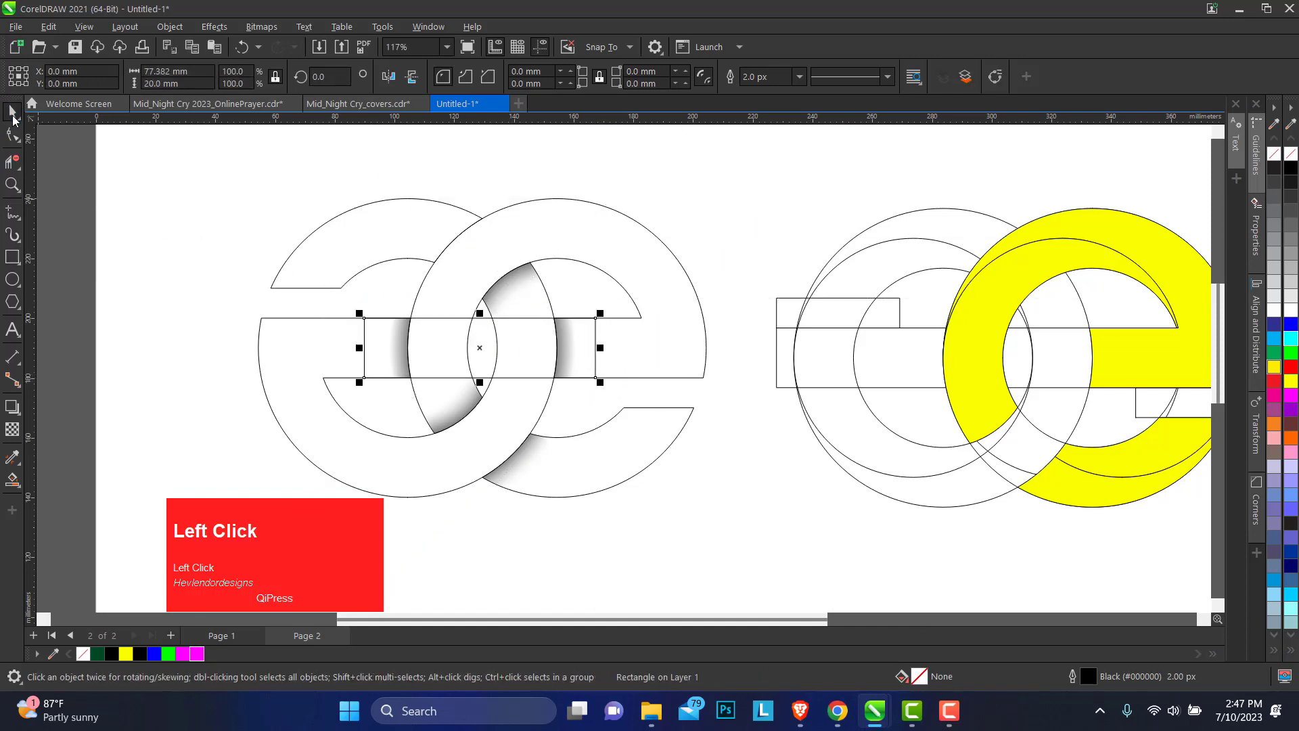
pyautogui.press('shift+Page_Down')
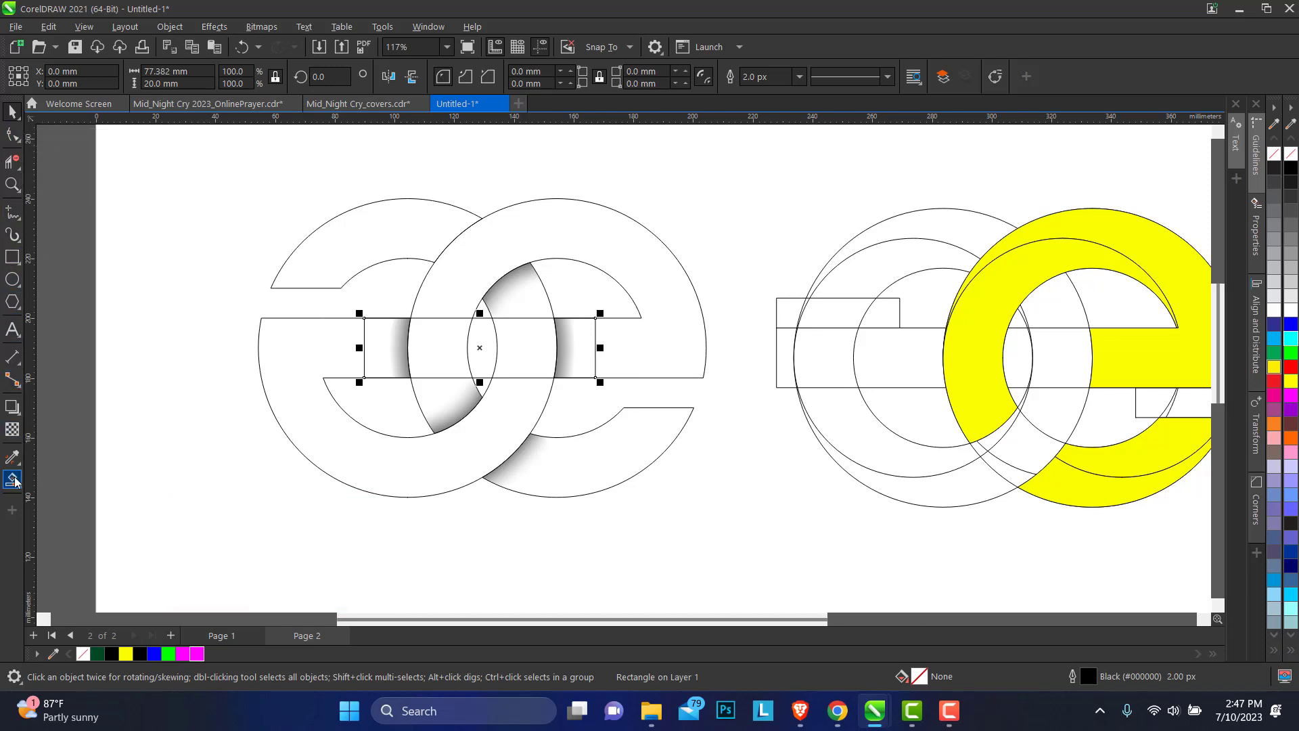
pyautogui.press('shift+Page_Down')
pyautogui.click(17, 484)
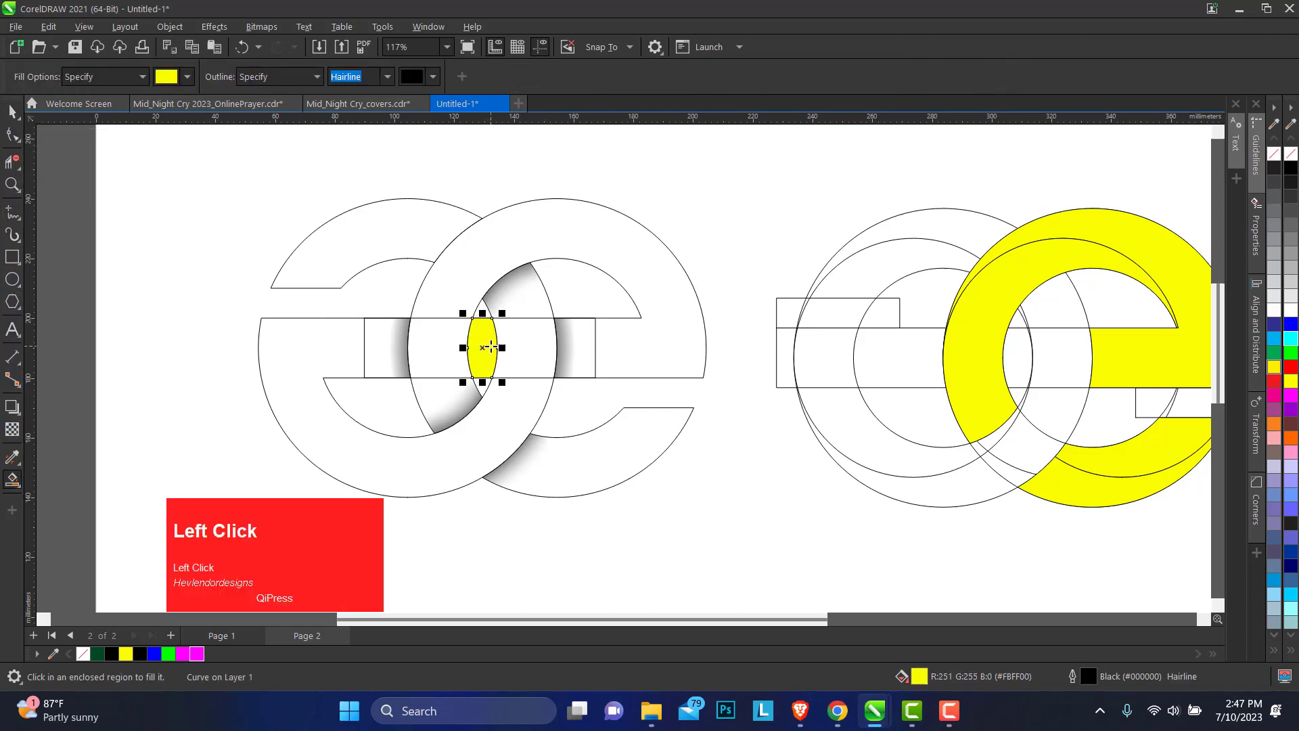
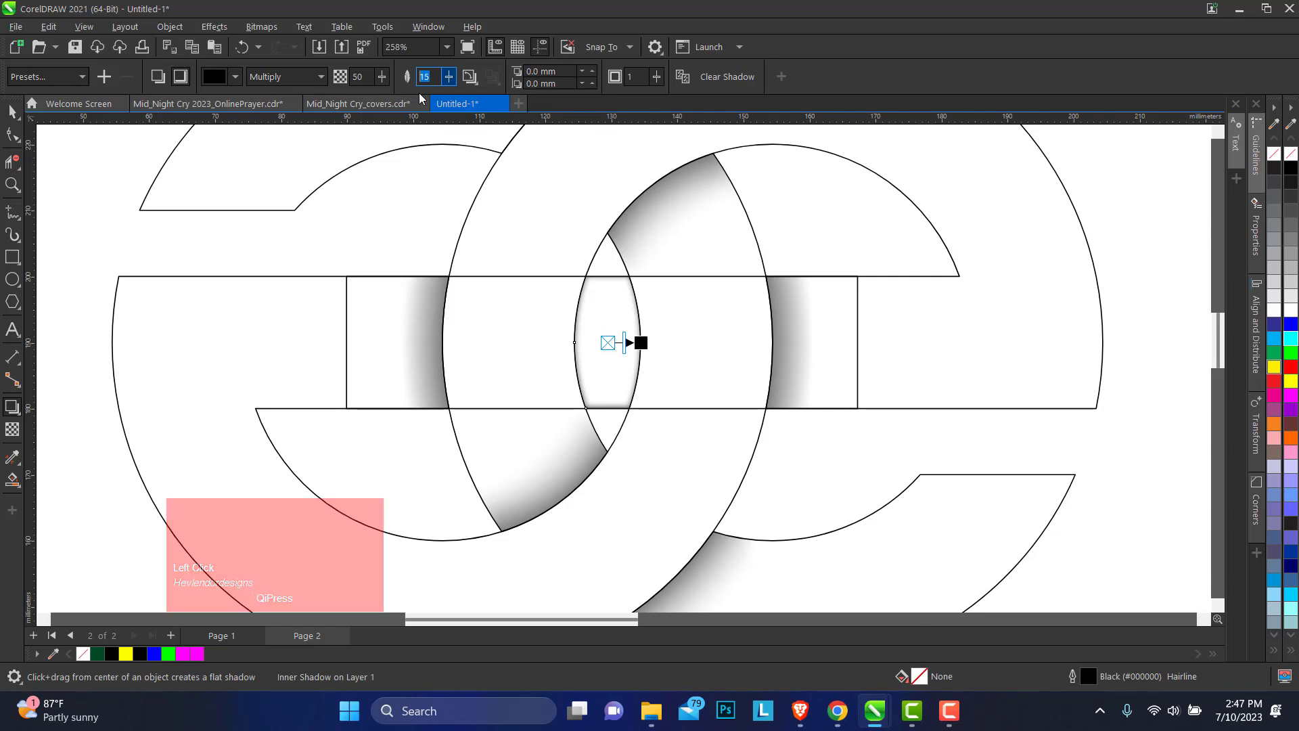
# Step: Apply an Outside inner shadow with softness 30 to the centre lens shape, then return to selection
pyautogui.press('3')
pyautogui.press('Return')
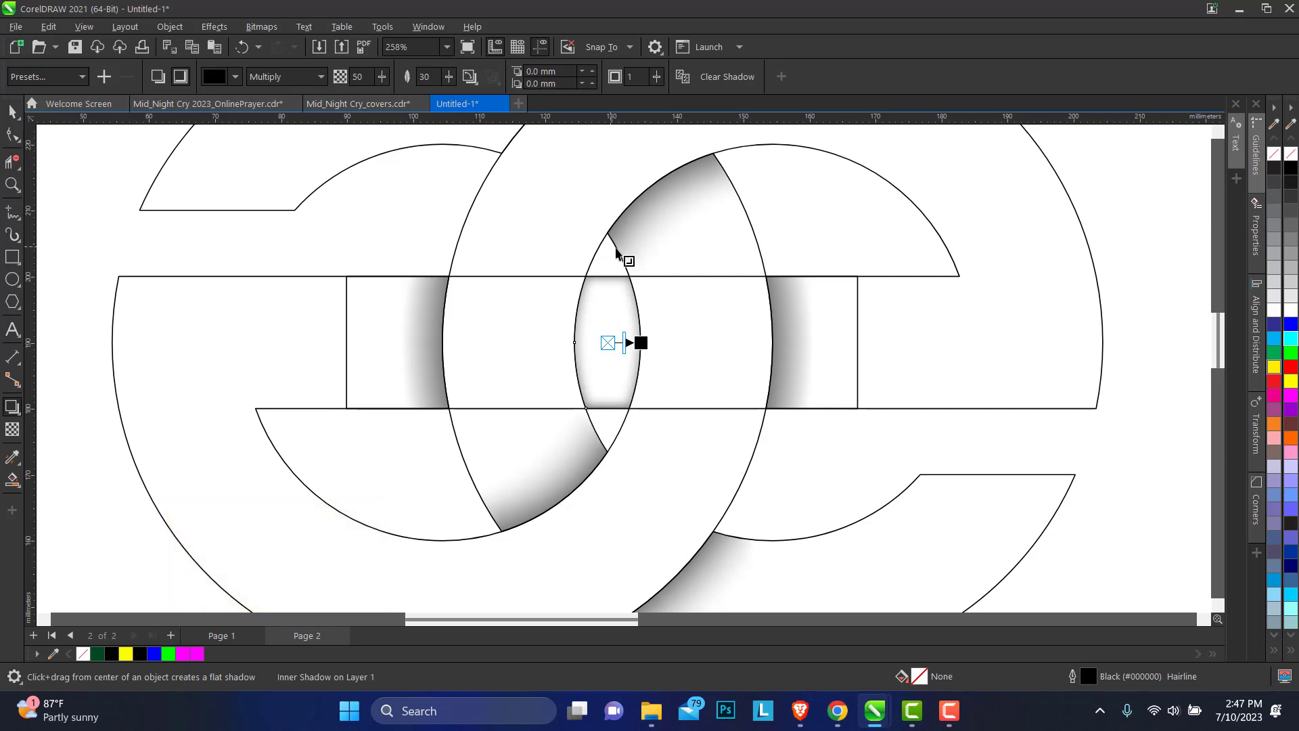
pyautogui.click(482, 88)
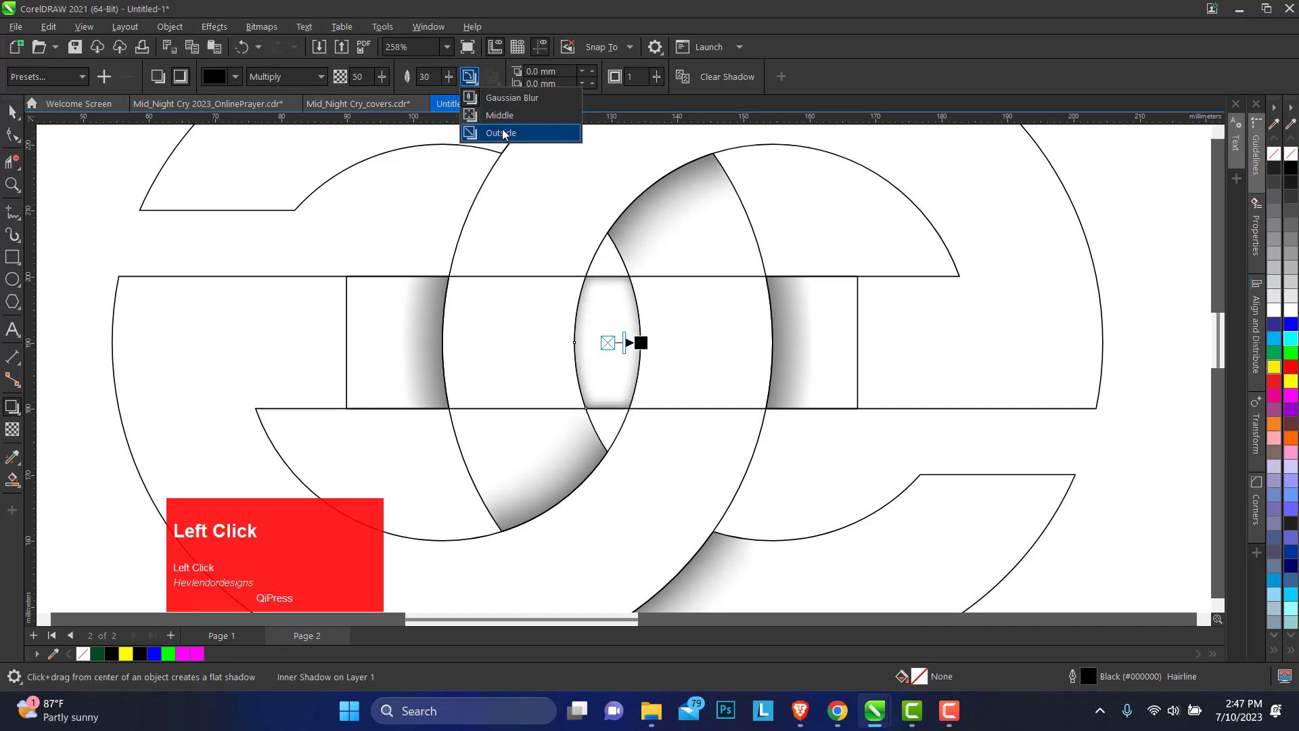
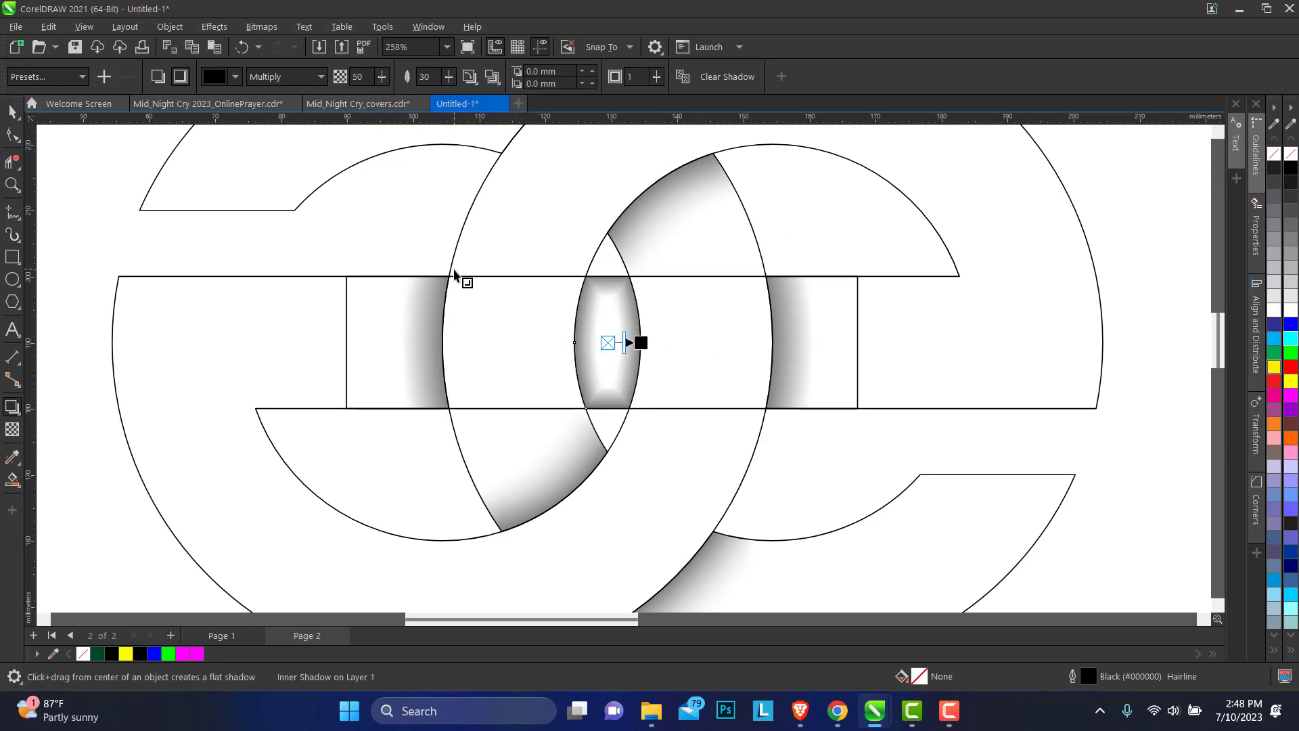
pyautogui.click(20, 114)
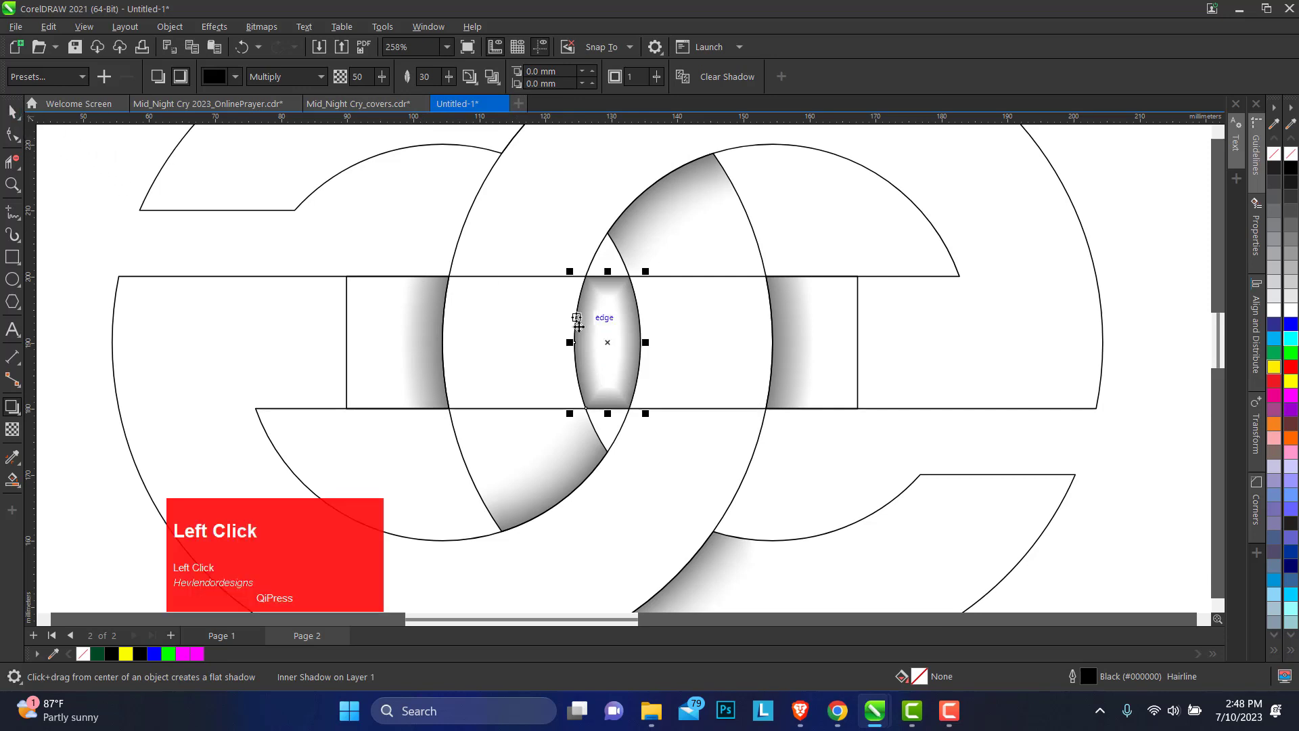
pyautogui.click(602, 337)
pyautogui.press('ctrl+z')
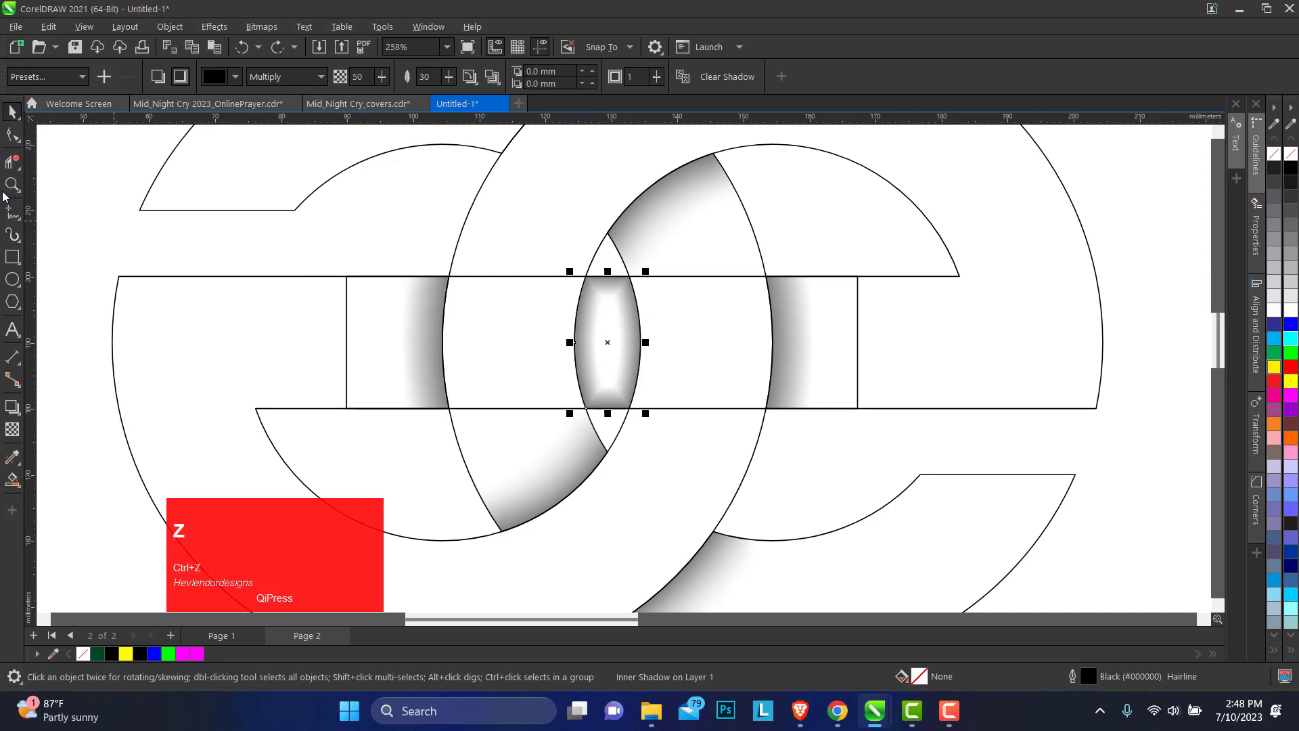
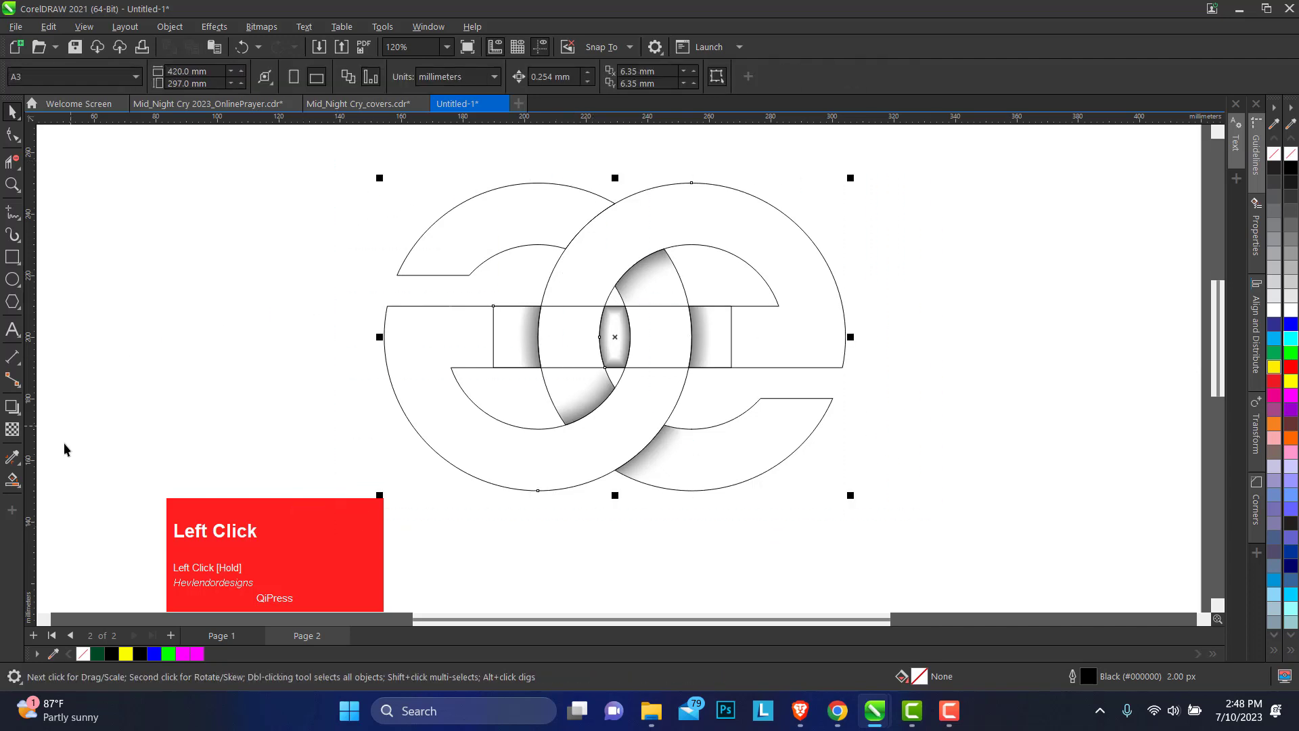
# Step: Lay a vertical fountain fill over the ee shapes, blue at the bottom and magenta at the top
pyautogui.click(27, 492)
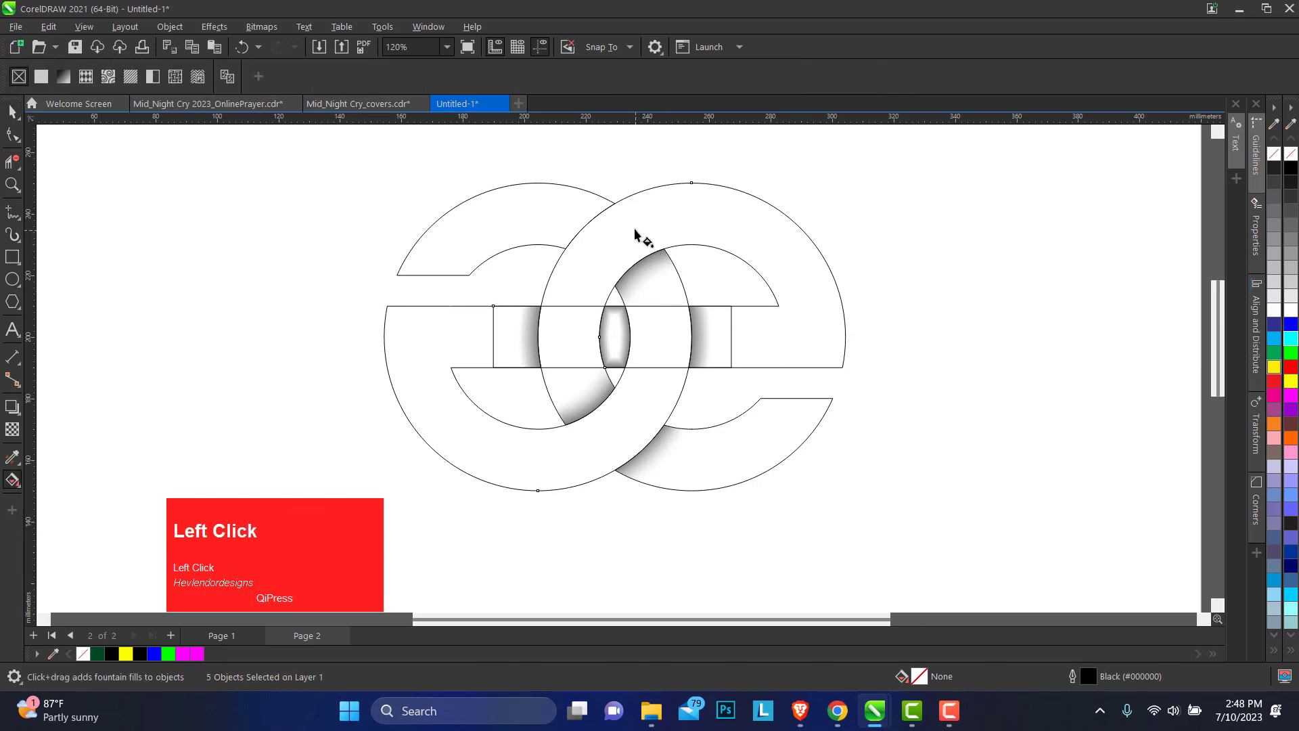
pyautogui.moveTo(631, 236); pyautogui.dragTo(188, 660)
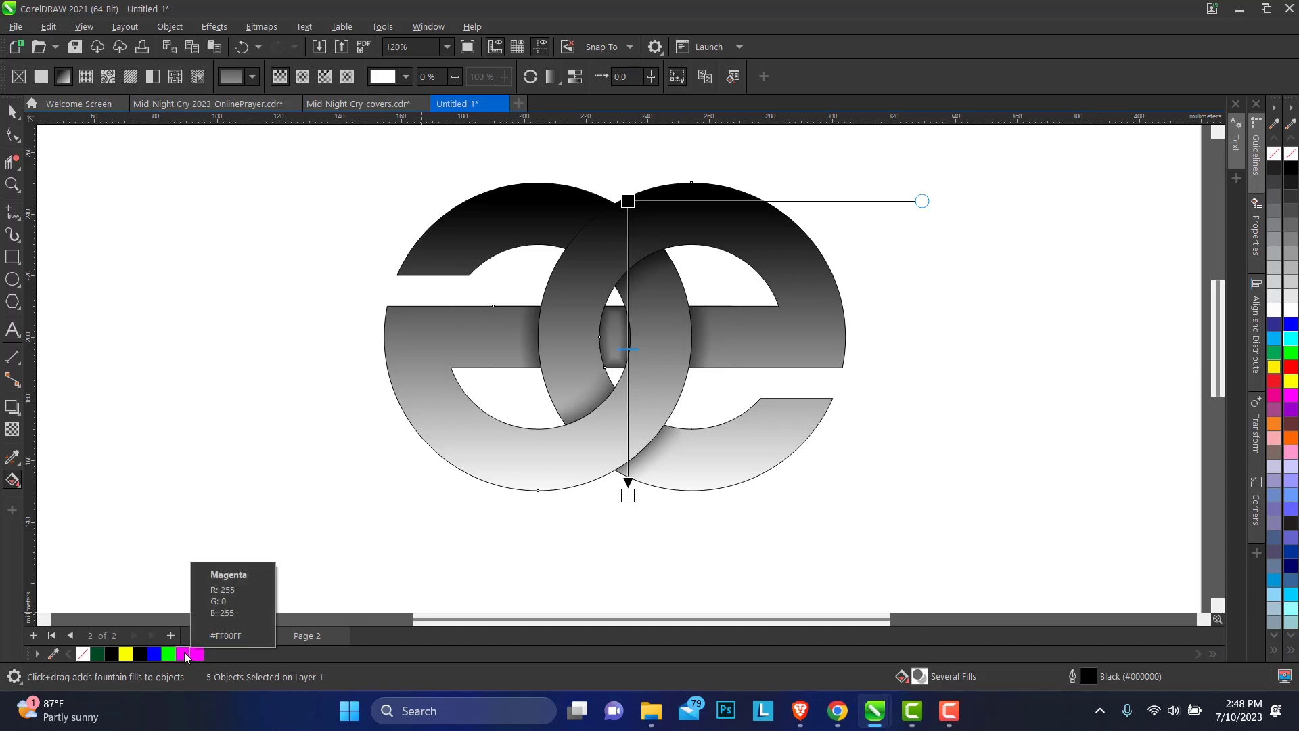
pyautogui.moveTo(890, 528); pyautogui.dragTo(18, 483)
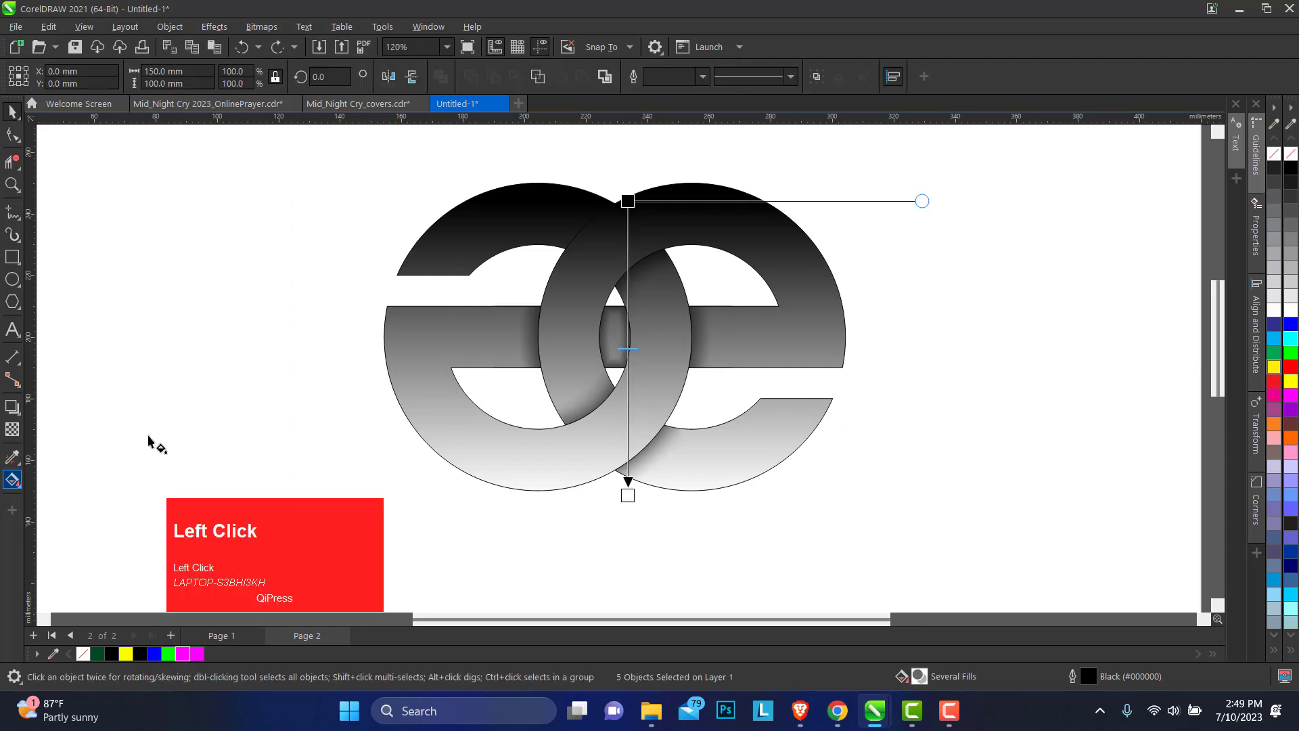
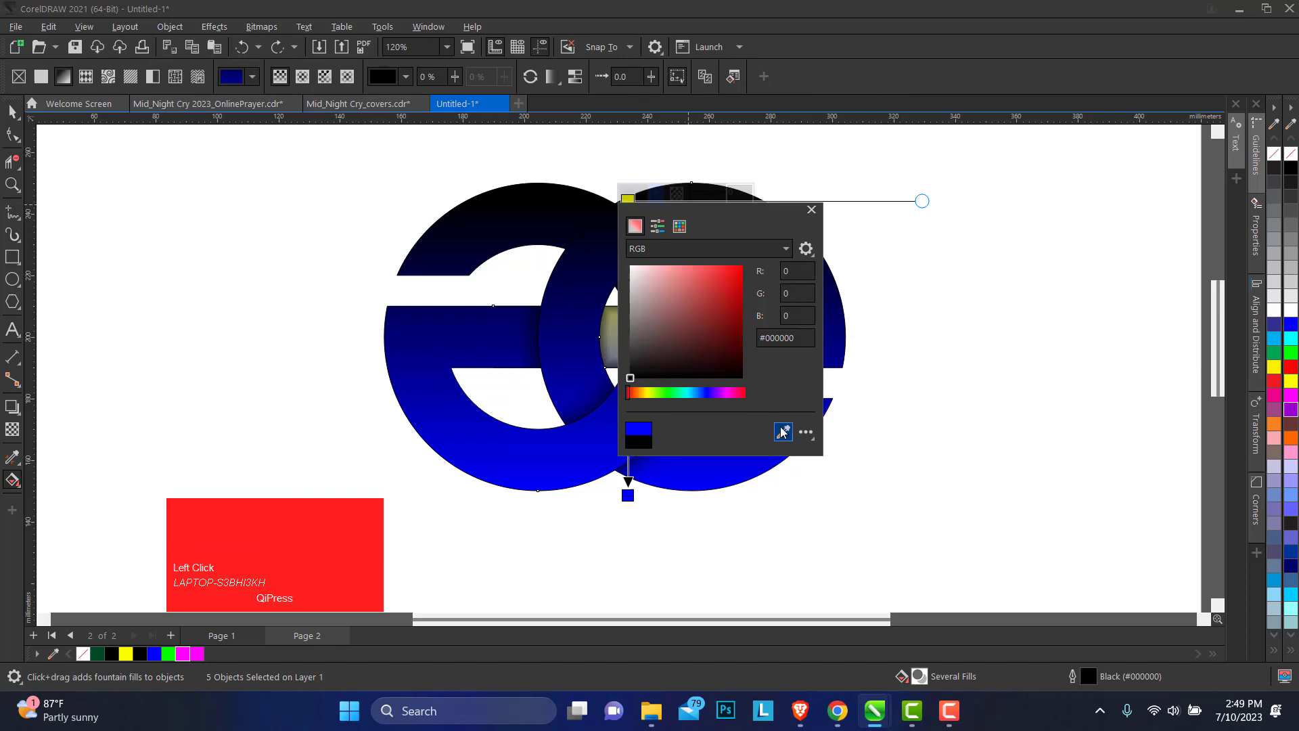
pyautogui.click(786, 433)
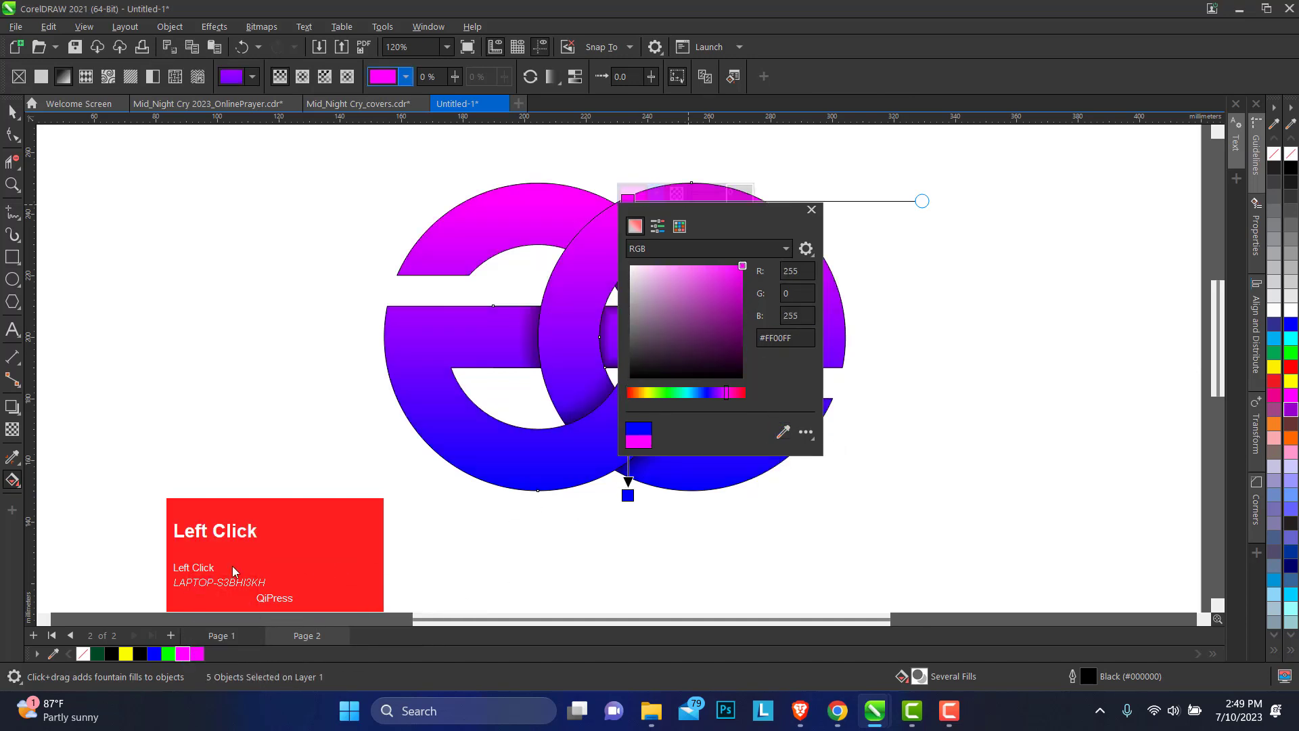
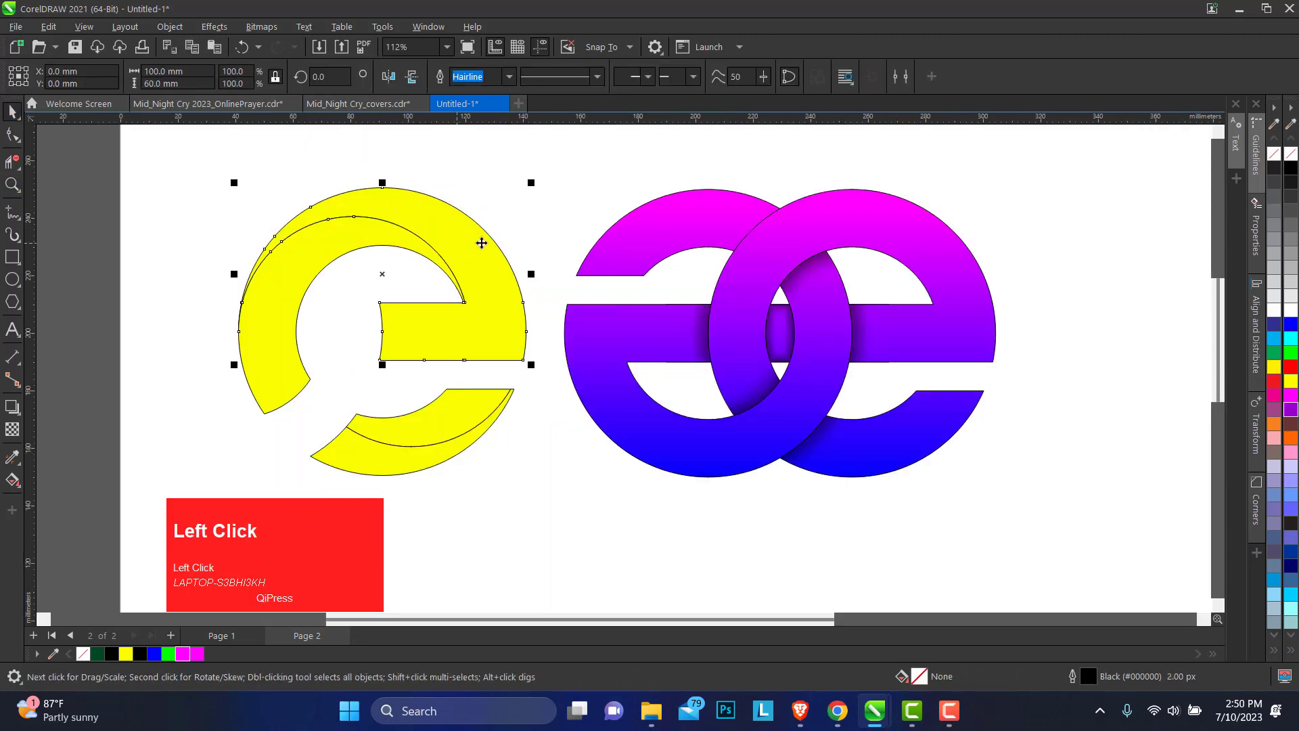
# Step: Delete the crossbar parts of the yellow helper shapes, leaving crescent pieces selected
pyautogui.click(492, 238)
pyautogui.press('Delete')
pyautogui.click(412, 467)
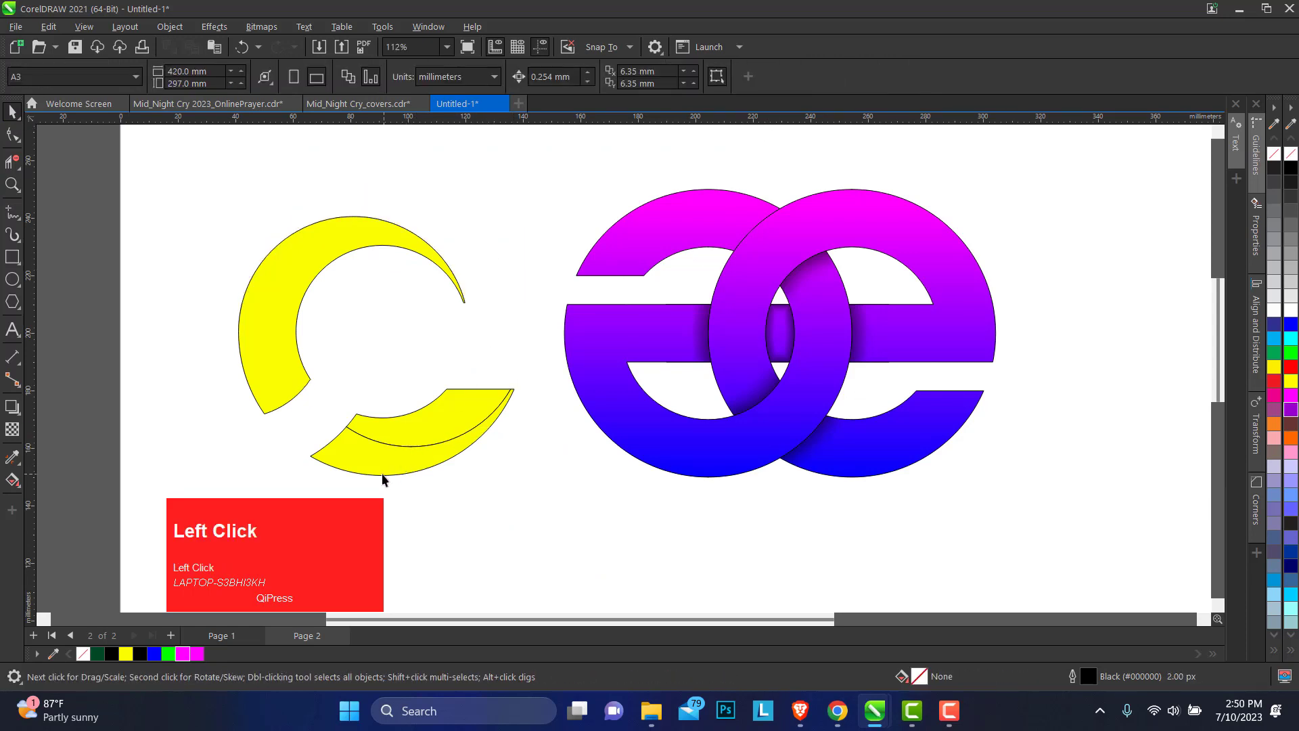
pyautogui.press('Delete')
pyautogui.click(279, 301)
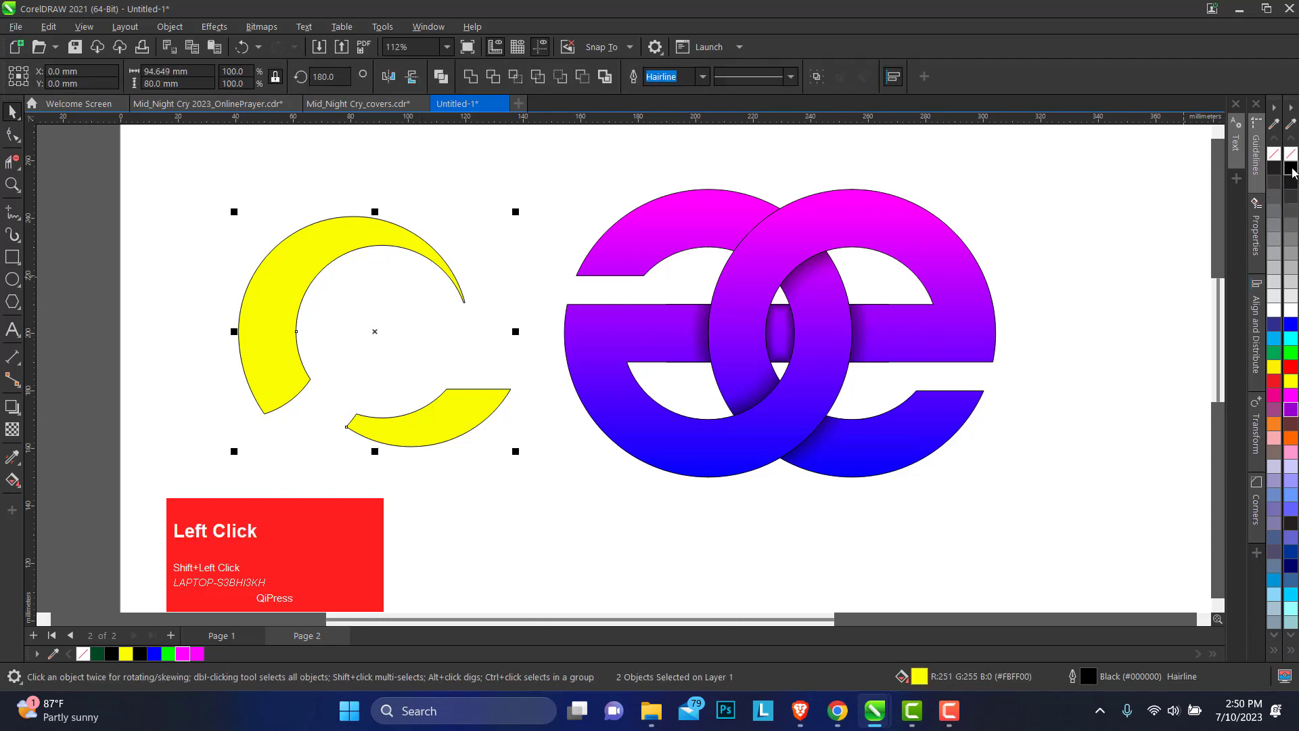
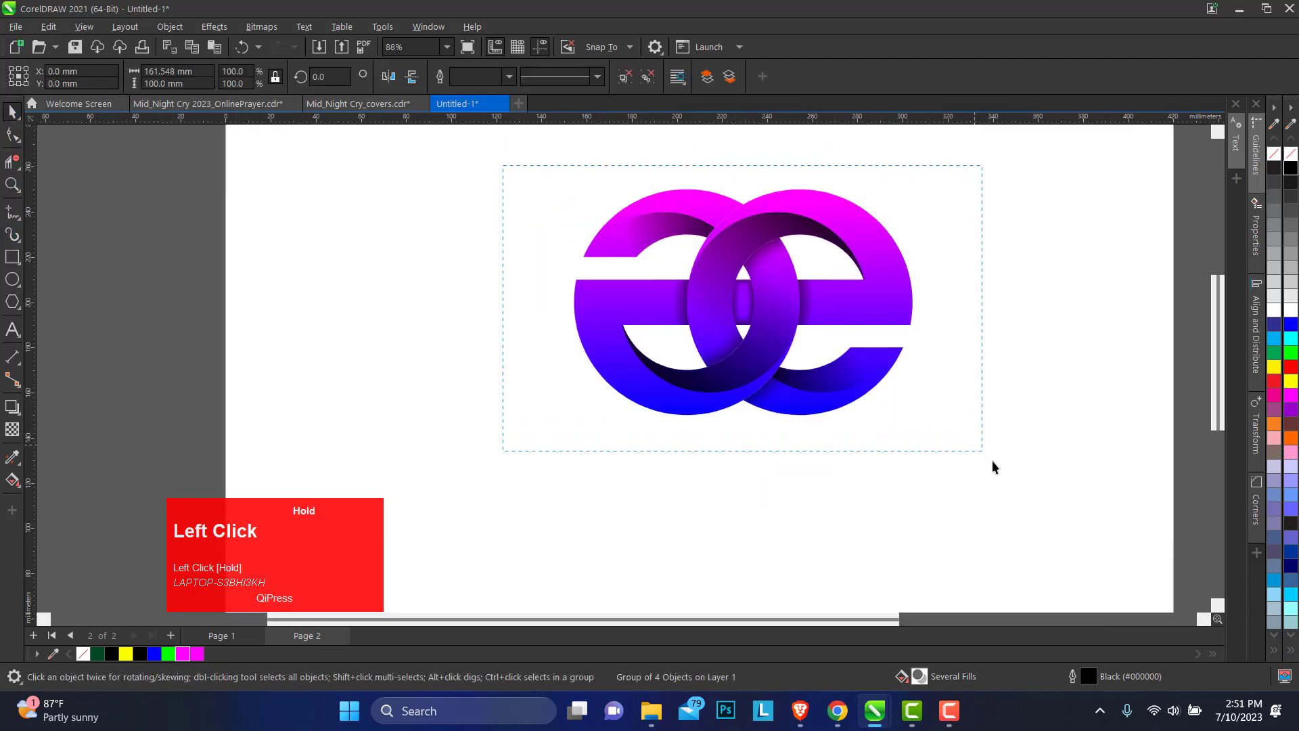
# Step: Group the logo and leave a vertically flipped copy directly beneath it as a reflection
pyautogui.press('ctrl+g')
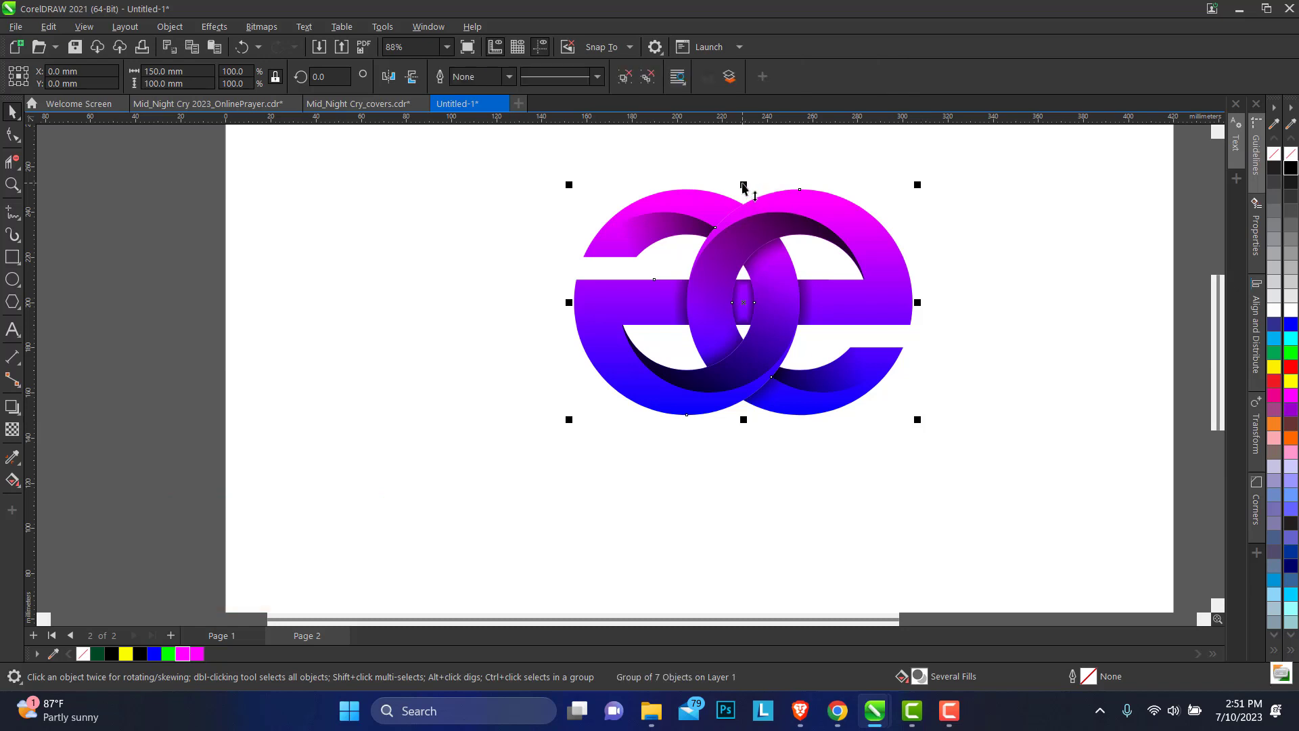
pyautogui.press('ctrl+g')
pyautogui.moveTo(745, 194); pyautogui.dragTo(765, 490)
pyautogui.rightClick(764, 490)
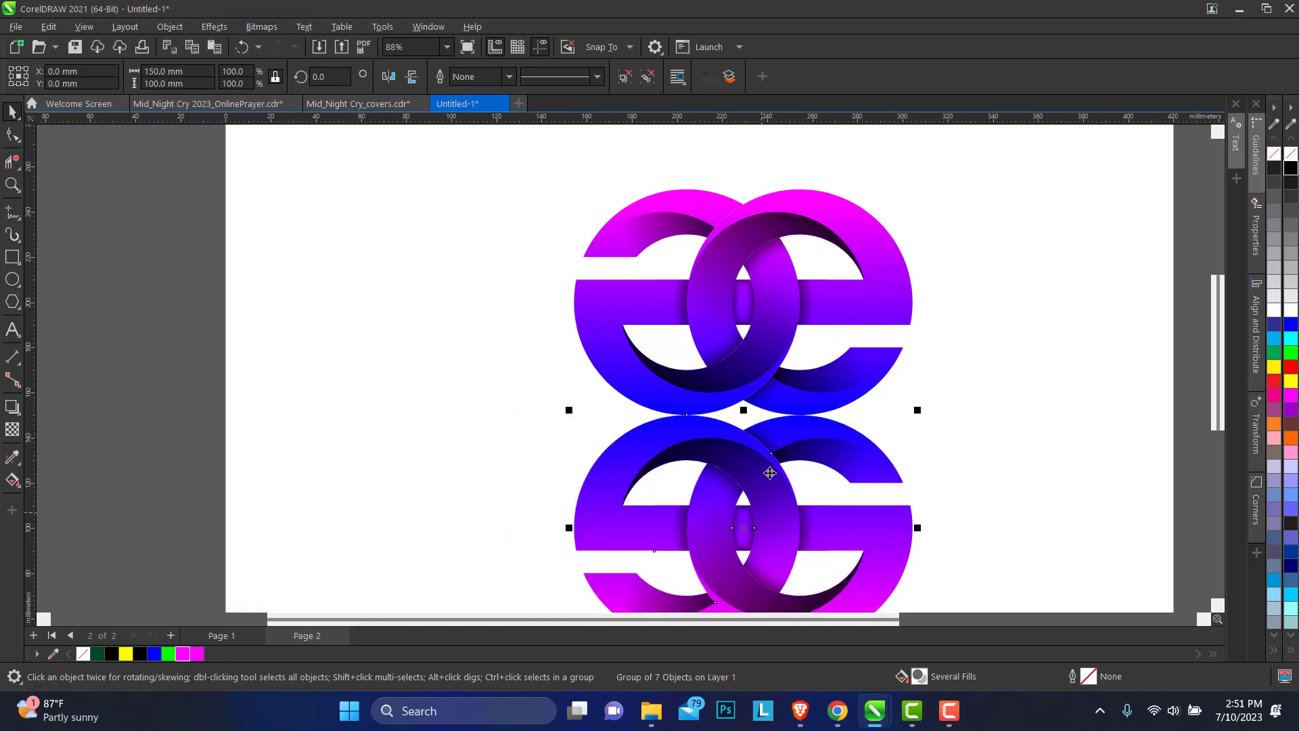
pyautogui.click(14, 434)
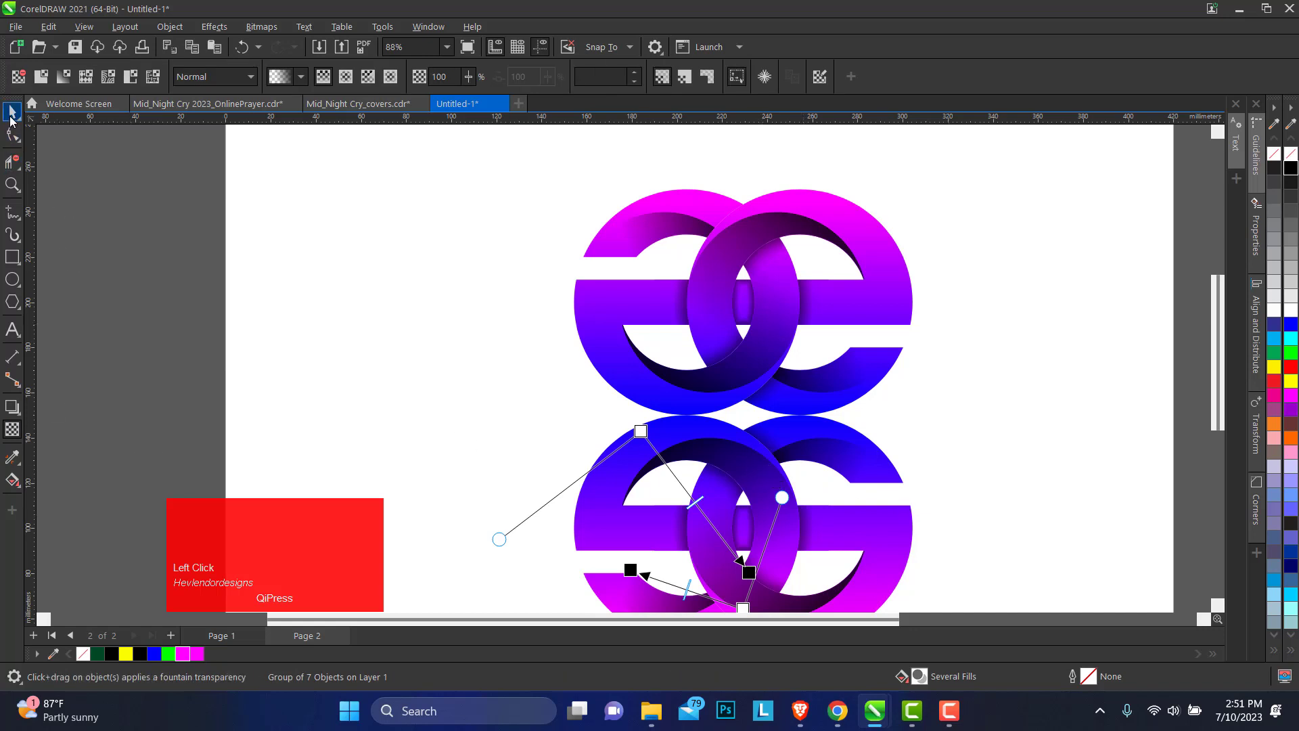
pyautogui.click(15, 118)
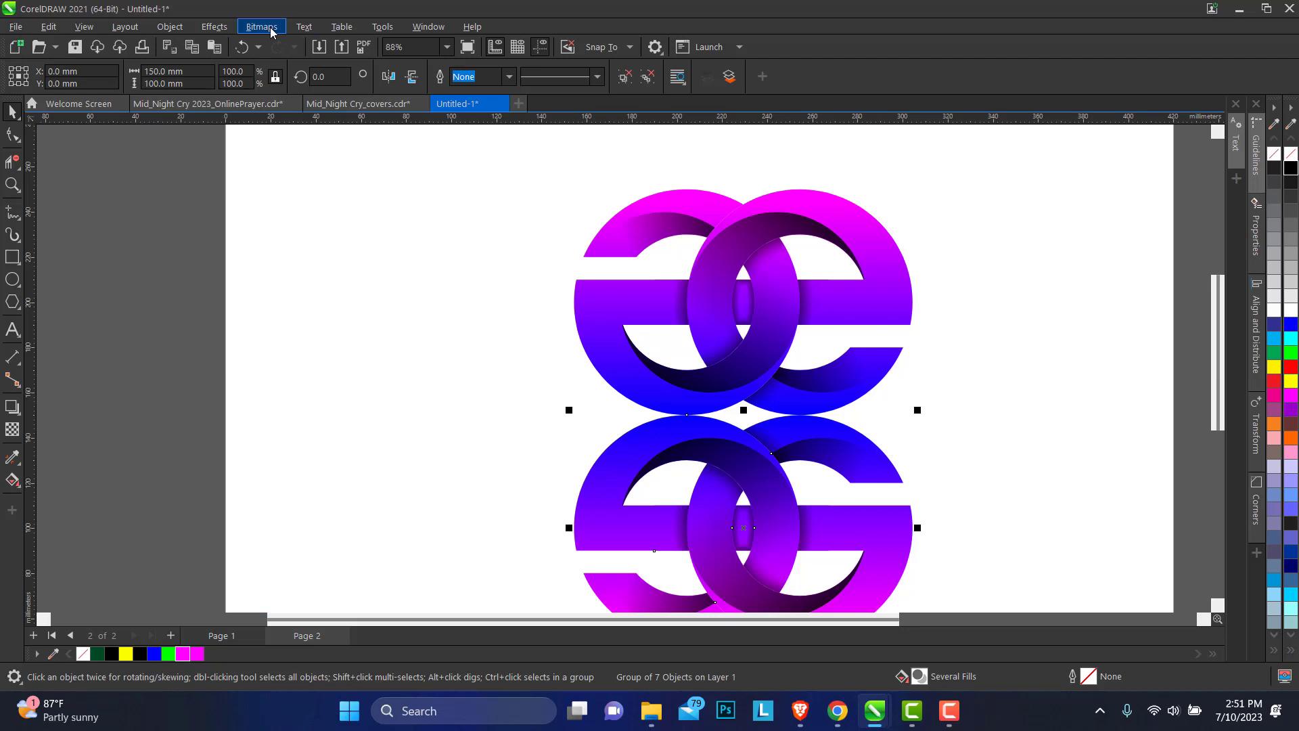
# Step: Convert the mirrored copy to a 300 dpi bitmap via Bitmaps > Convert to Bitmap
pyautogui.click(276, 33)
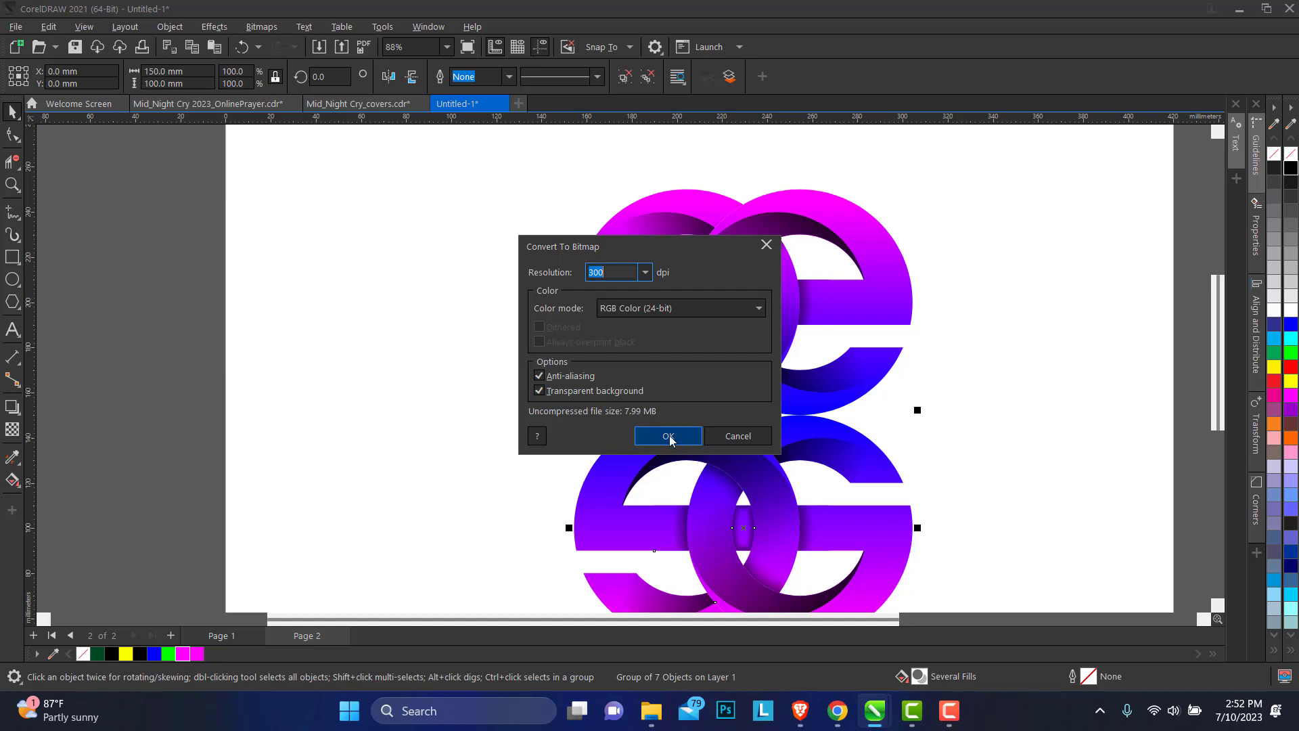
pyautogui.click(675, 441)
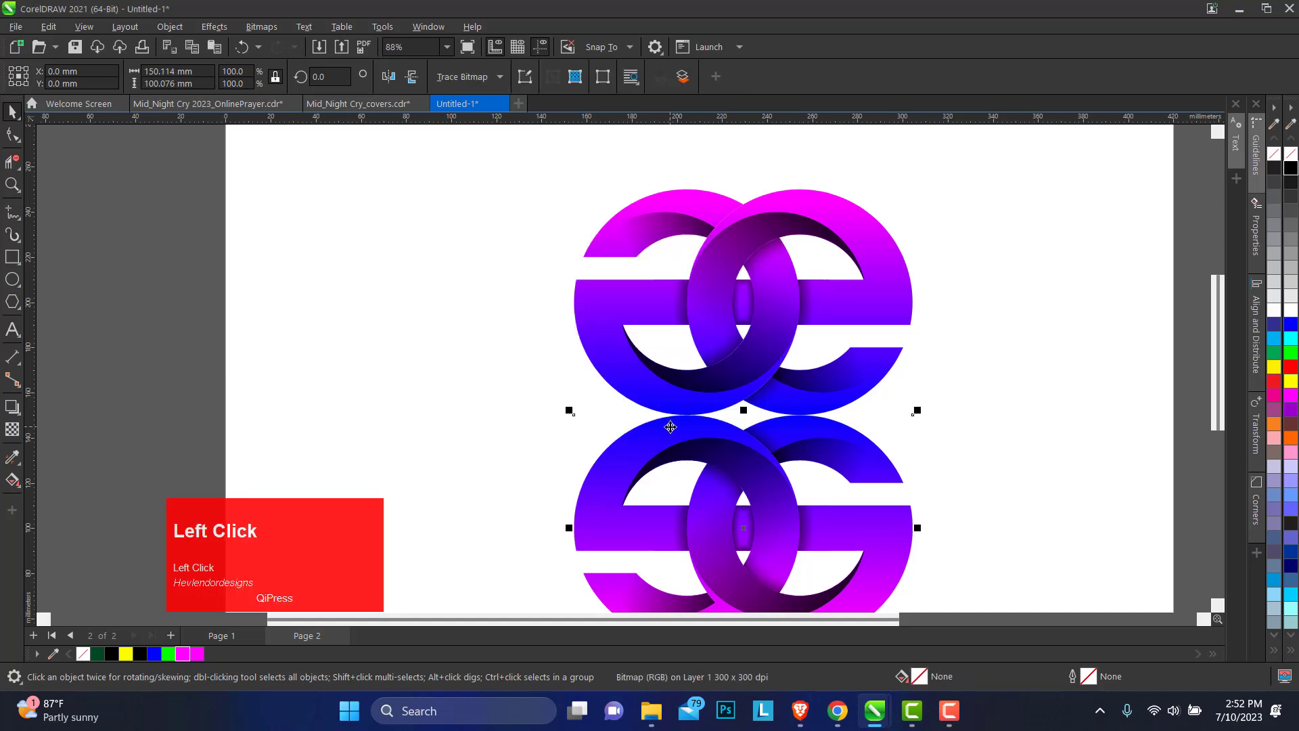
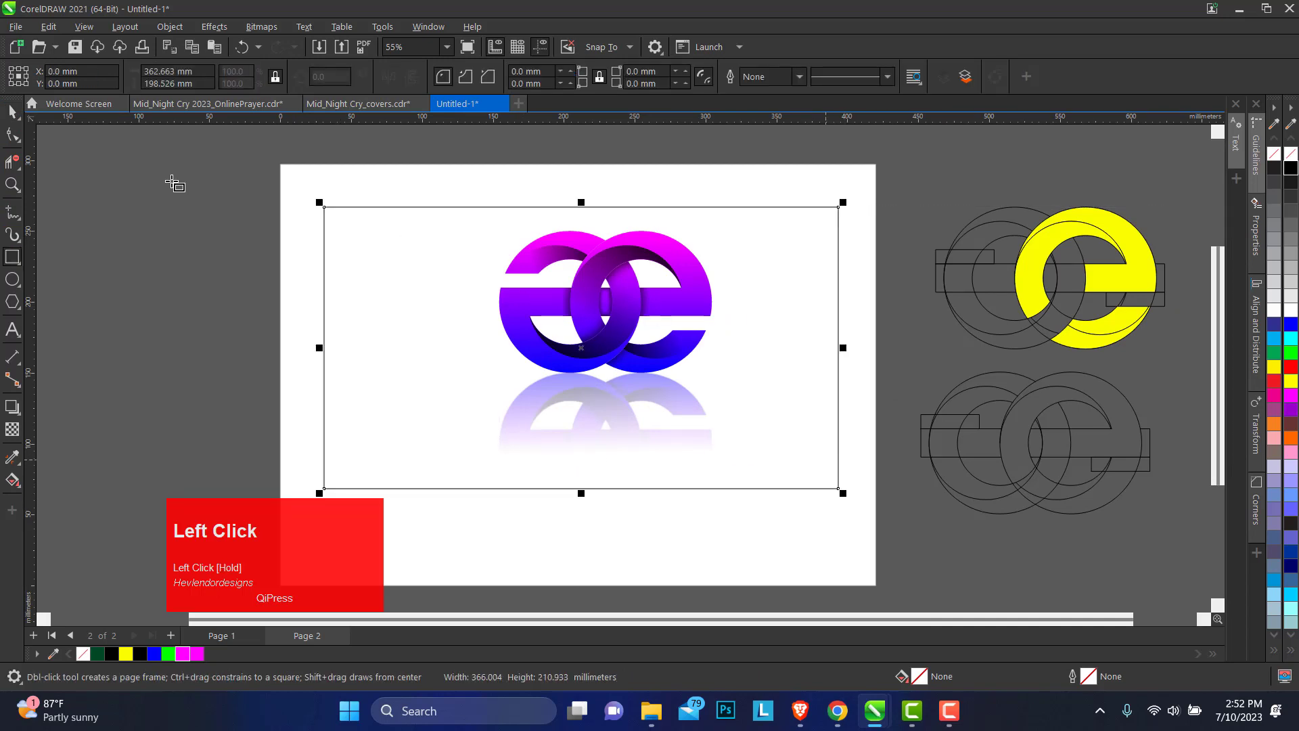
pyautogui.press('Delete')
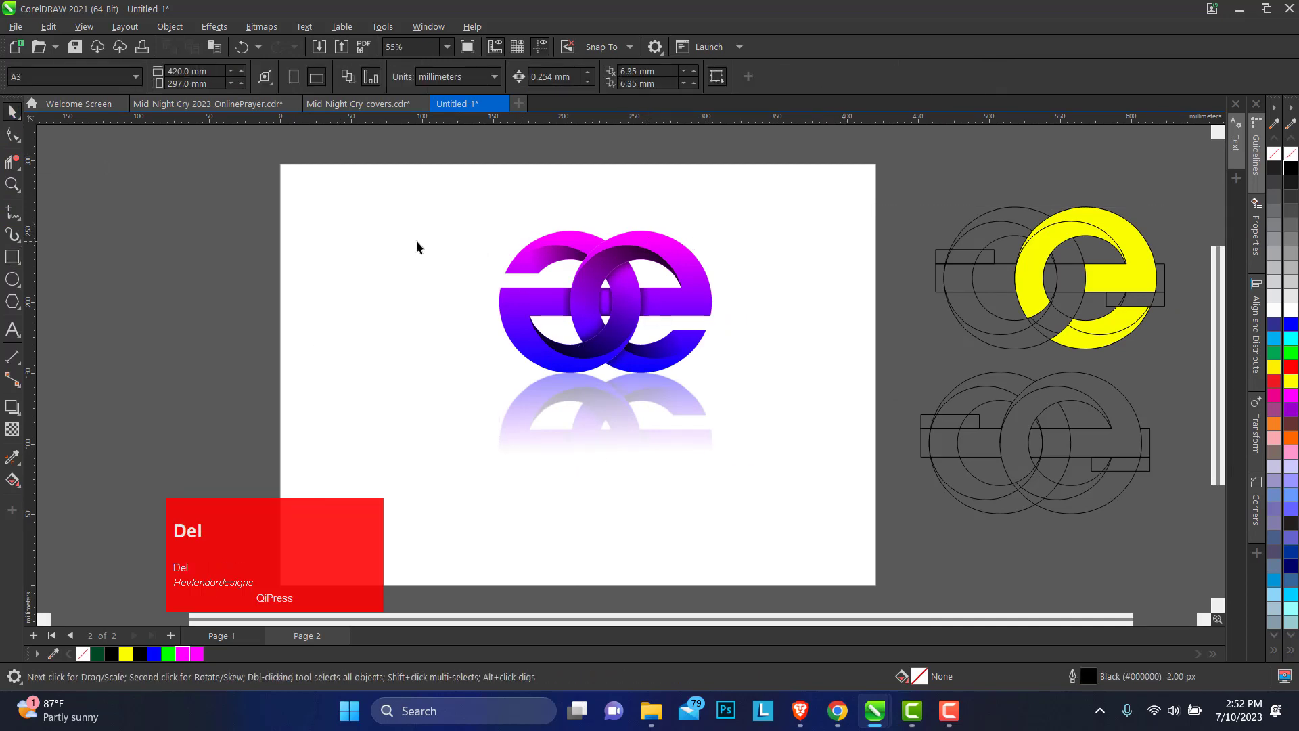